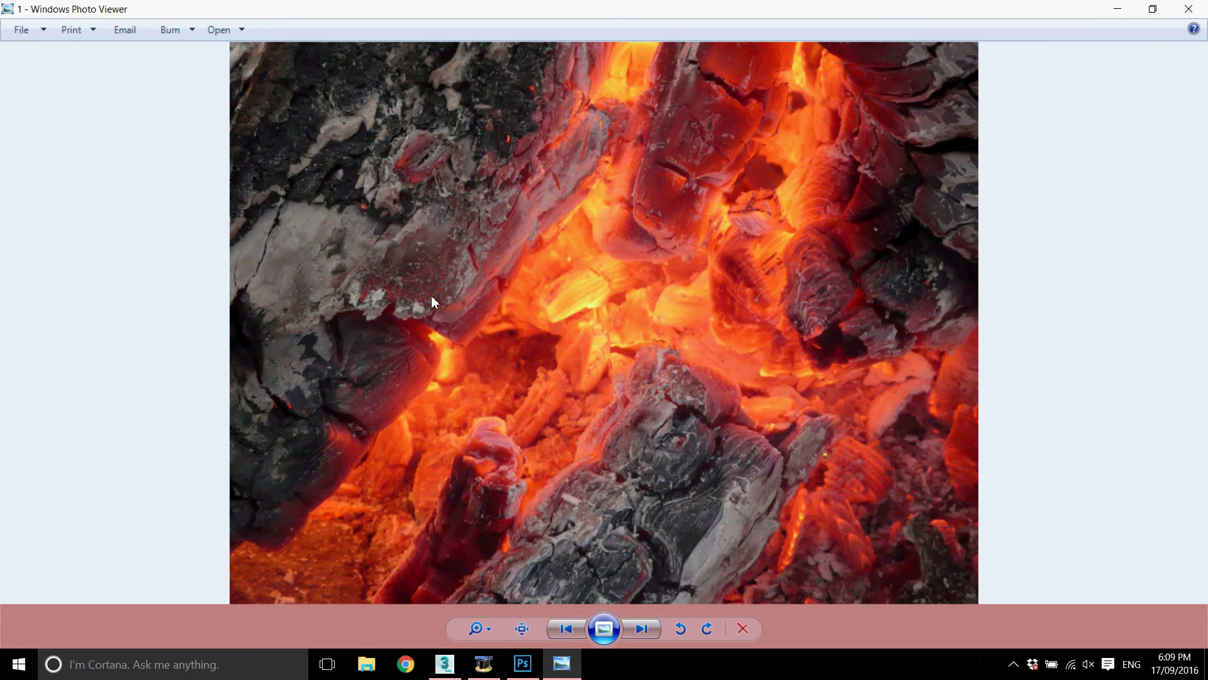
- Hand the glowing ember photo from Windows Photo Viewer over to Adobe Photoshop
left_click(570, 668)
left_click(649, 178)
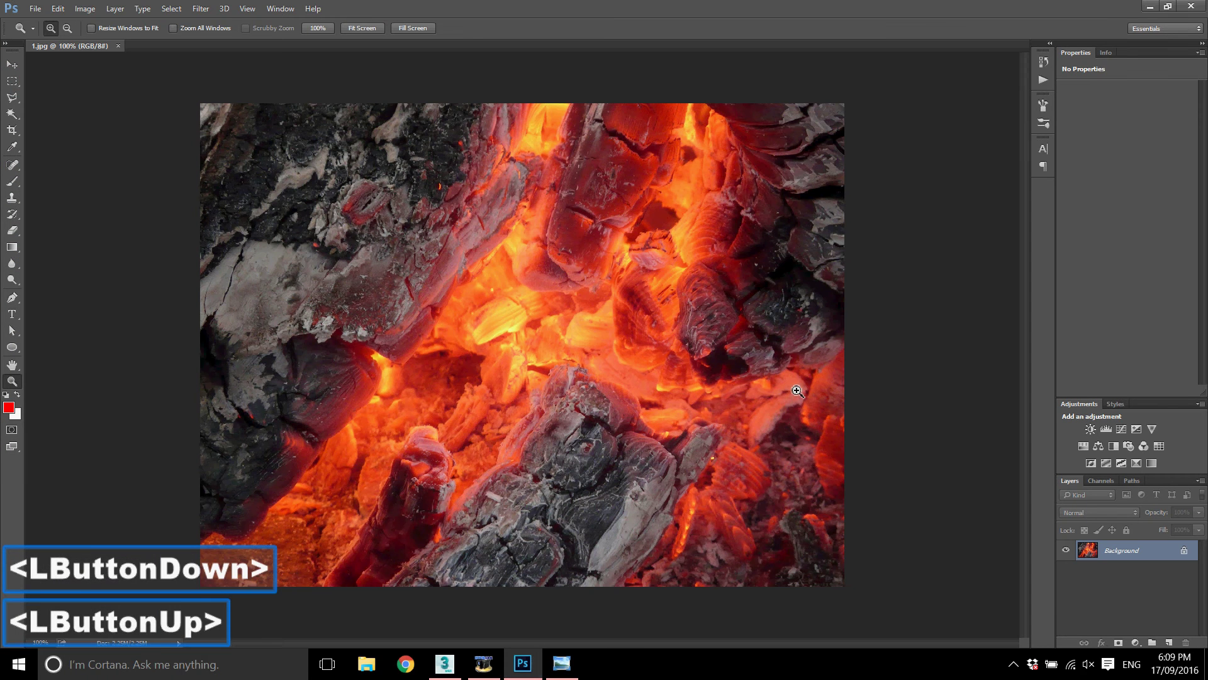
- Desaturate and invert the ember photo, then push its Levels black and white points for high contrast
key("ctrl+shift+u")
key("ctrl+i")
left_click(1111, 433)
left_click(1088, 182)
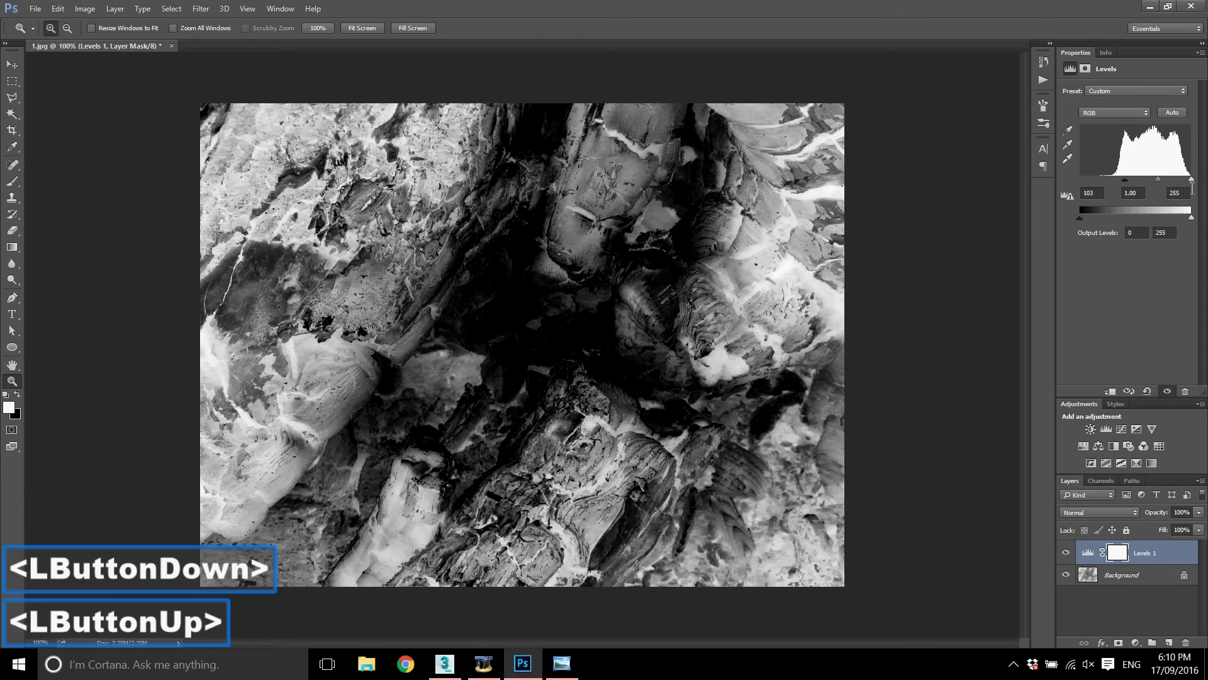
left_click(1195, 184)
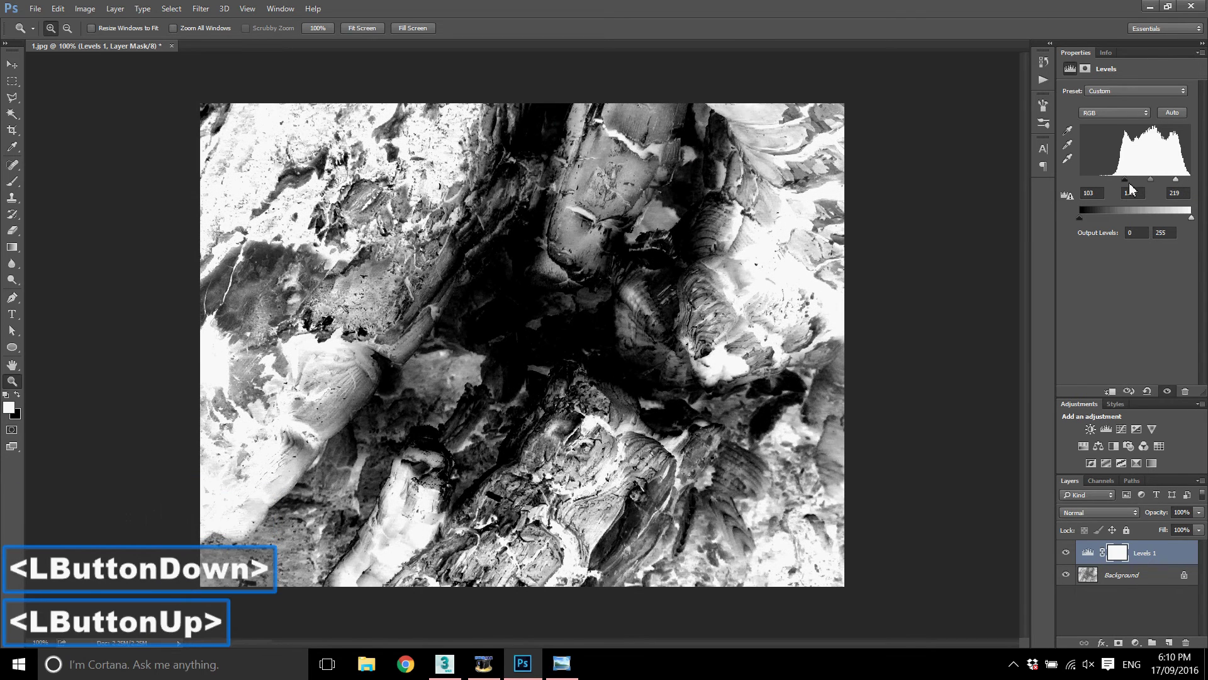
left_click(1138, 183)
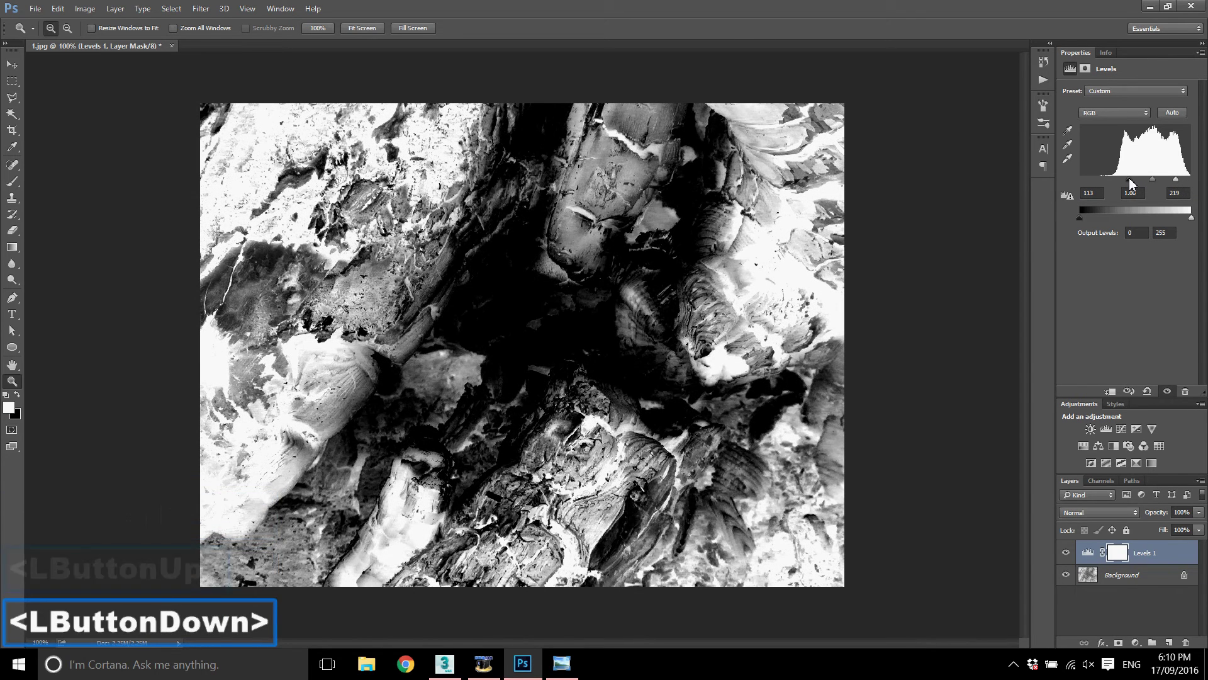
left_click(1182, 183)
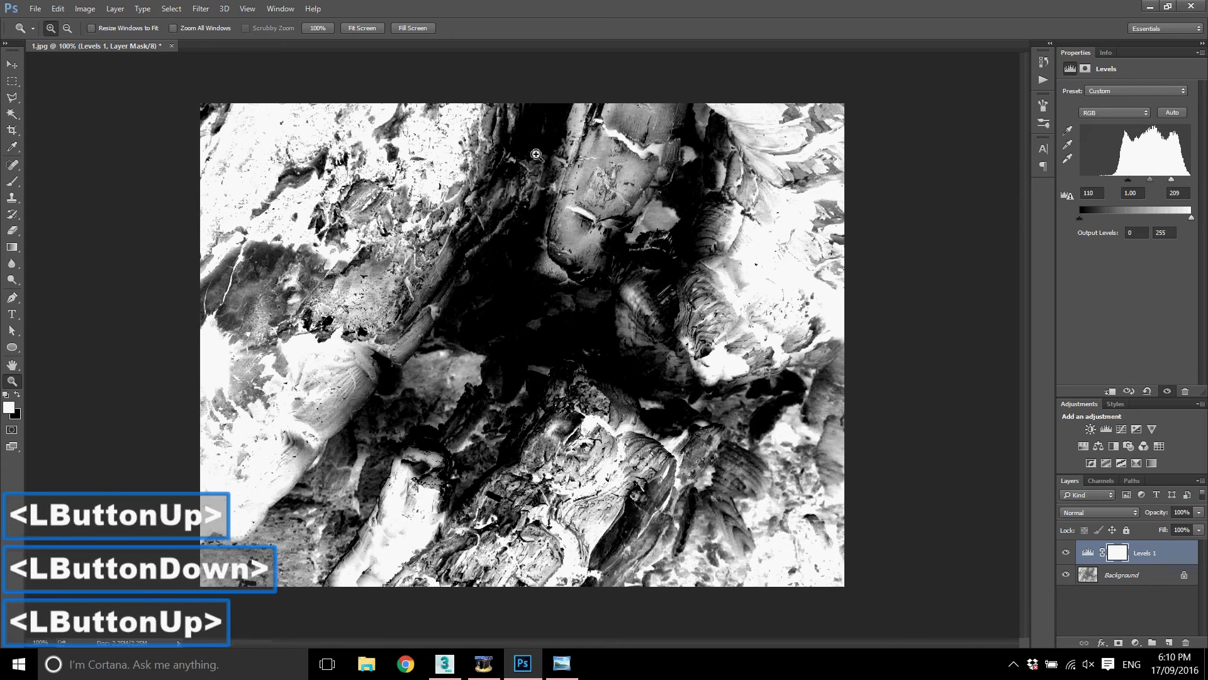
- Save the black-and-white map to the desktop as JPEG '2' and minimize Photoshop
left_click(45, 19)
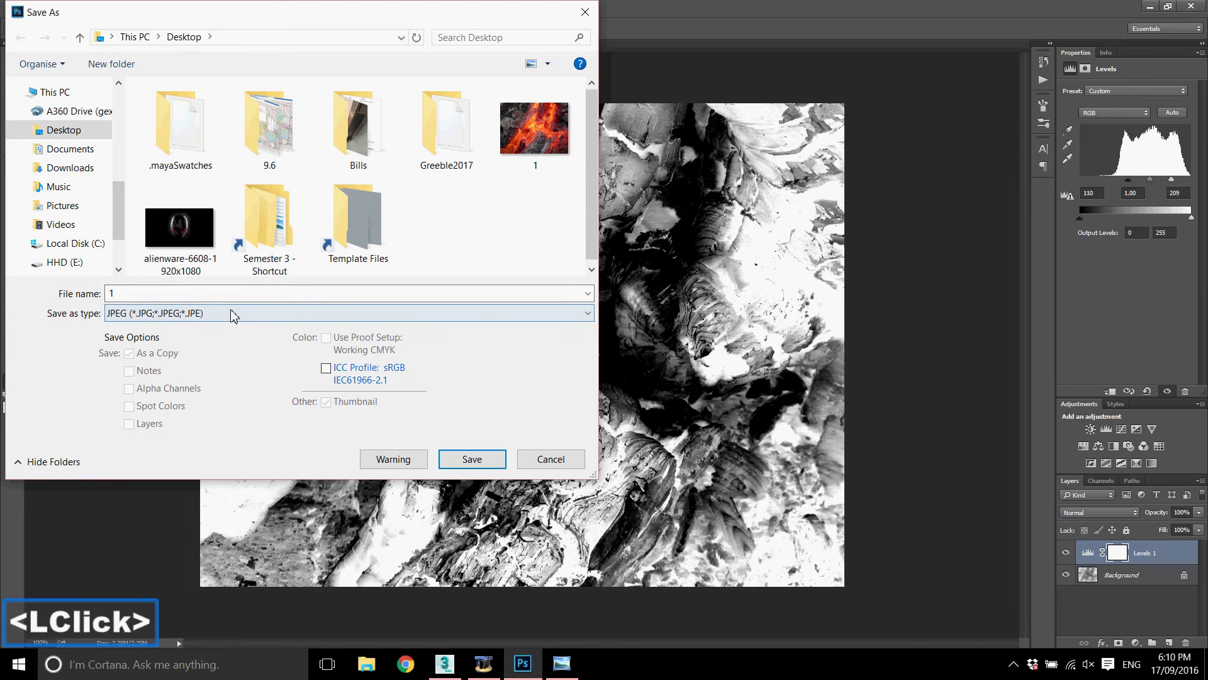
left_click(490, 433)
left_click(495, 412)
double_click(485, 459)
left_click(638, 334)
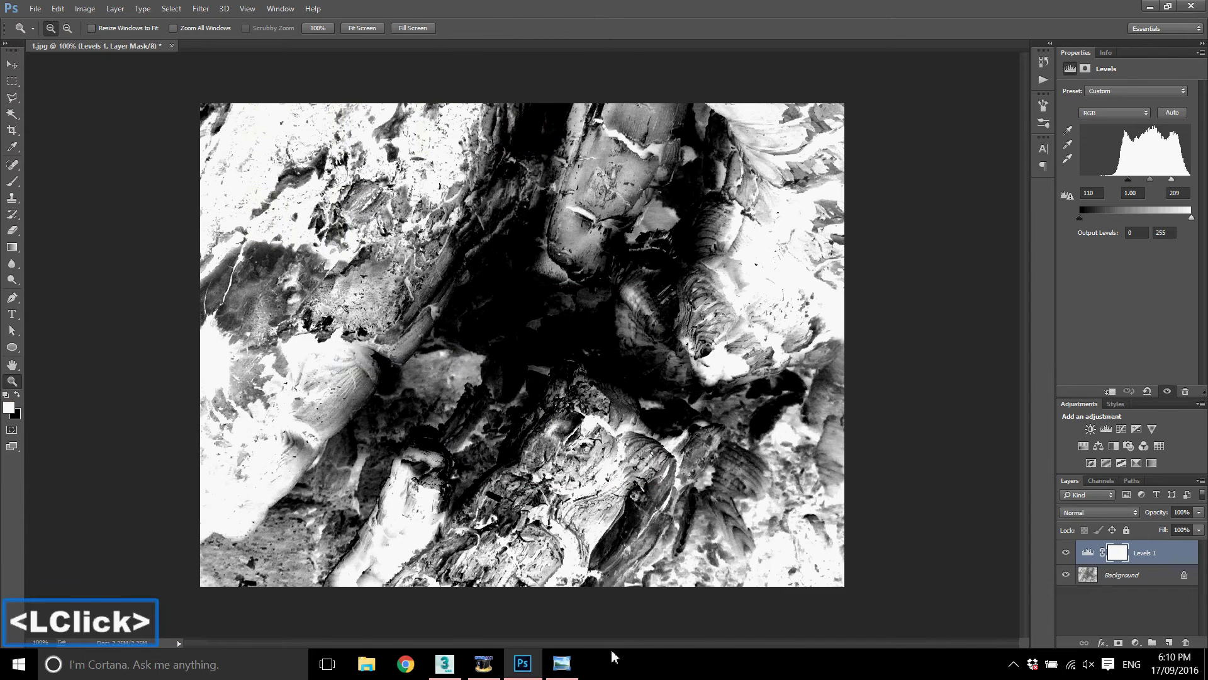
left_click(630, 485)
- Load fire.max in 3ds Max and draw a flat Plane001 in the Top viewport
key("Escape")
left_click(473, 651)
left_click(707, 460)
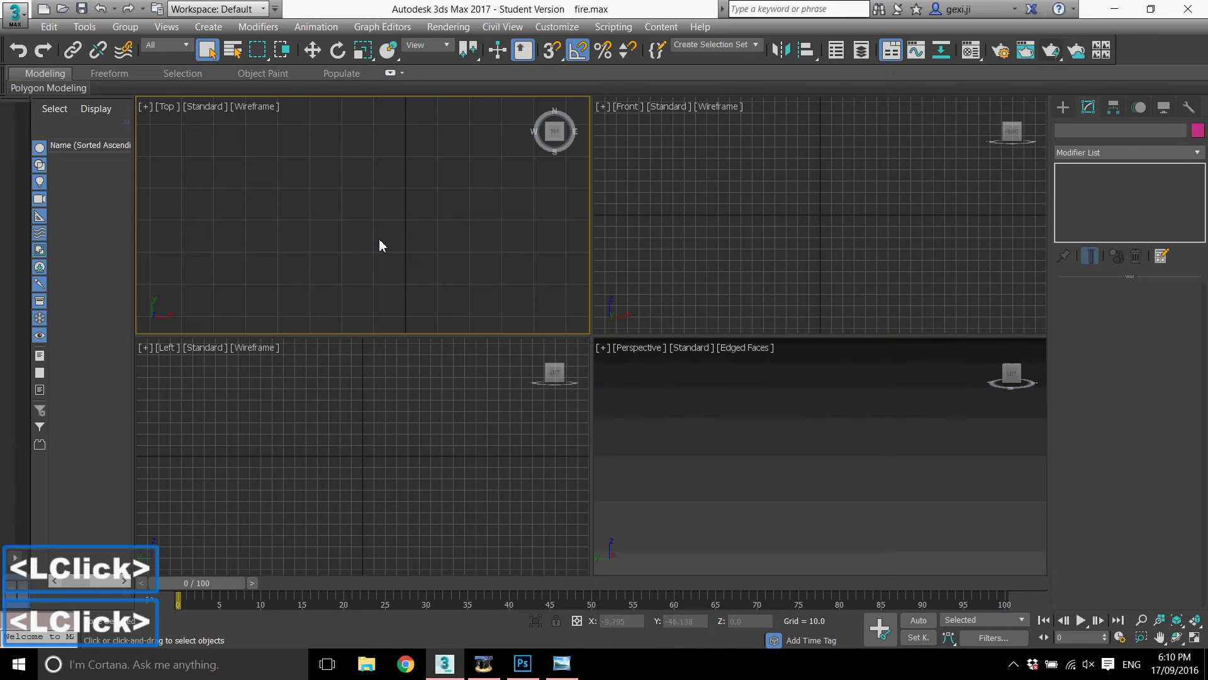
left_click(1011, 259)
left_click(443, 267)
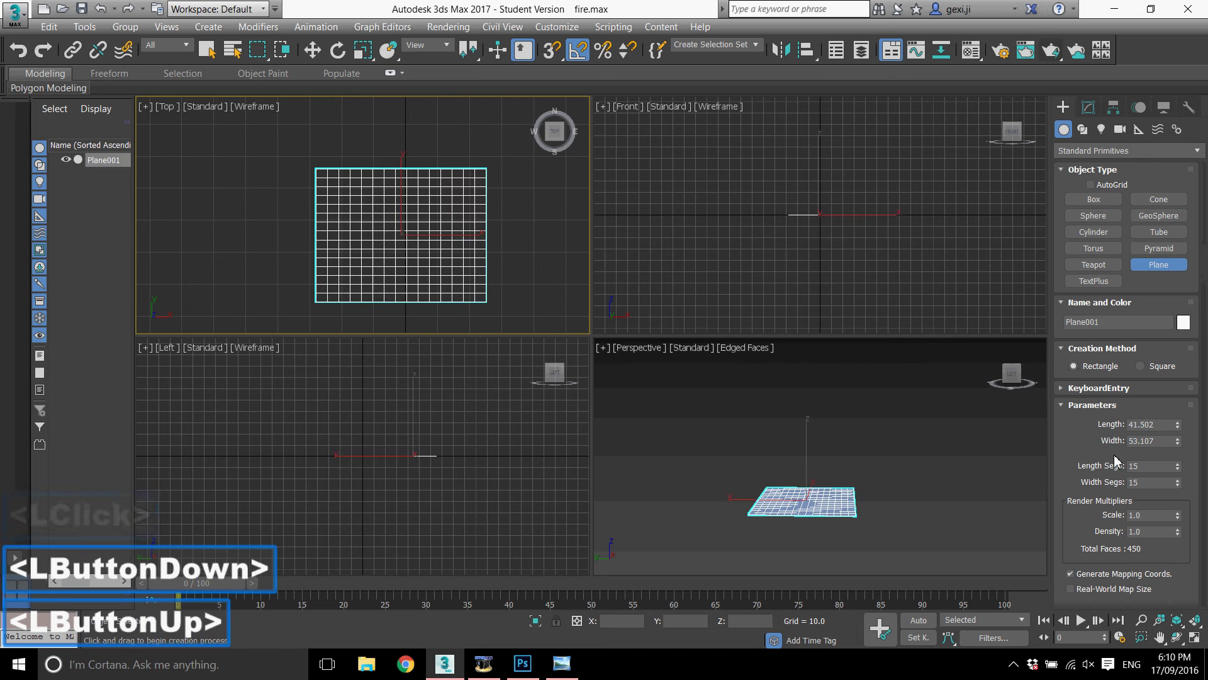
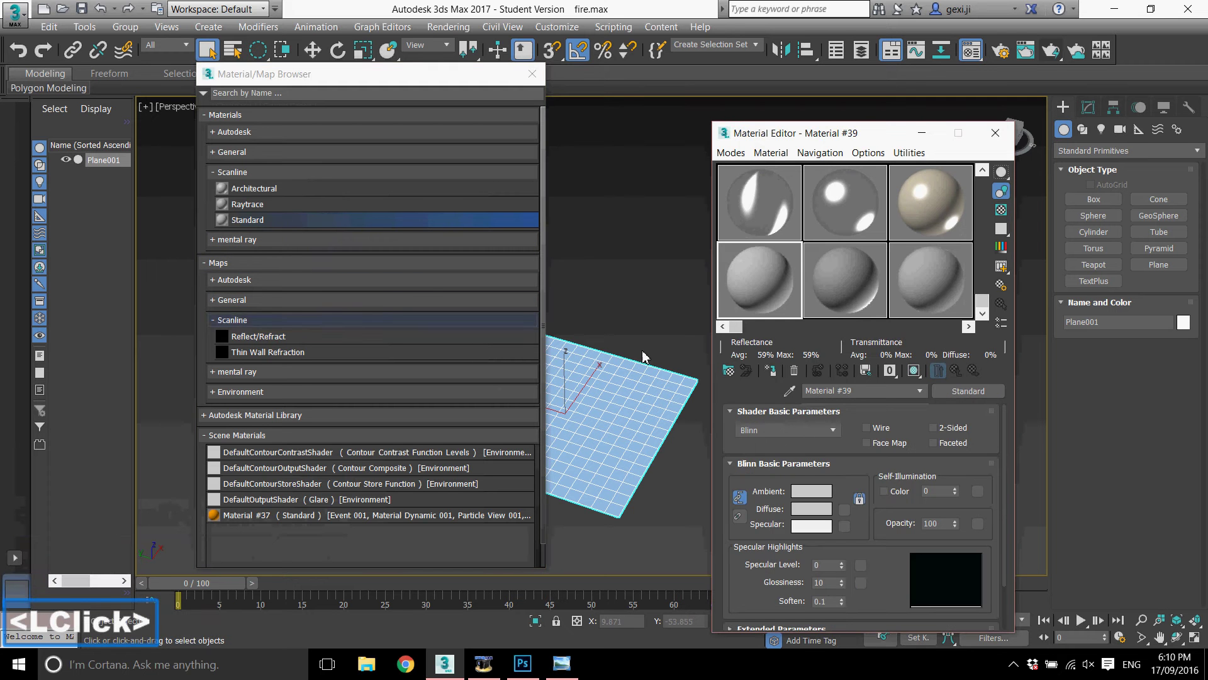
- Create a Standard material with the ember photo 1.jpg as its Diffuse bitmap
left_click(896, 565)
left_click(894, 564)
left_click(894, 564)
left_click(800, 615)
left_click(960, 468)
scroll("up", 3)
left_click(940, 473)
double_click(442, 567)
left_click(492, 146)
- Load the black-and-white map 2.jpg into the Displacement slot at amount 20
scroll("down", 3)
left_click(970, 544)
left_click(958, 379)
double_click(909, 628)
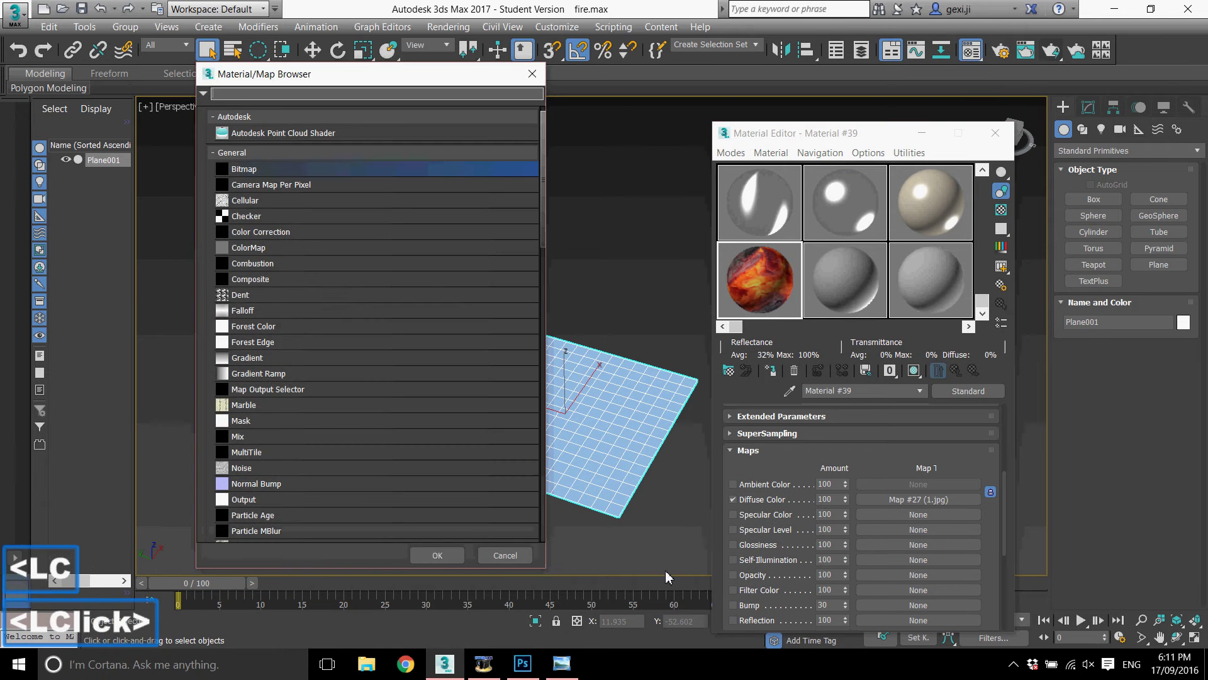
scroll("down", 3)
left_click(914, 618)
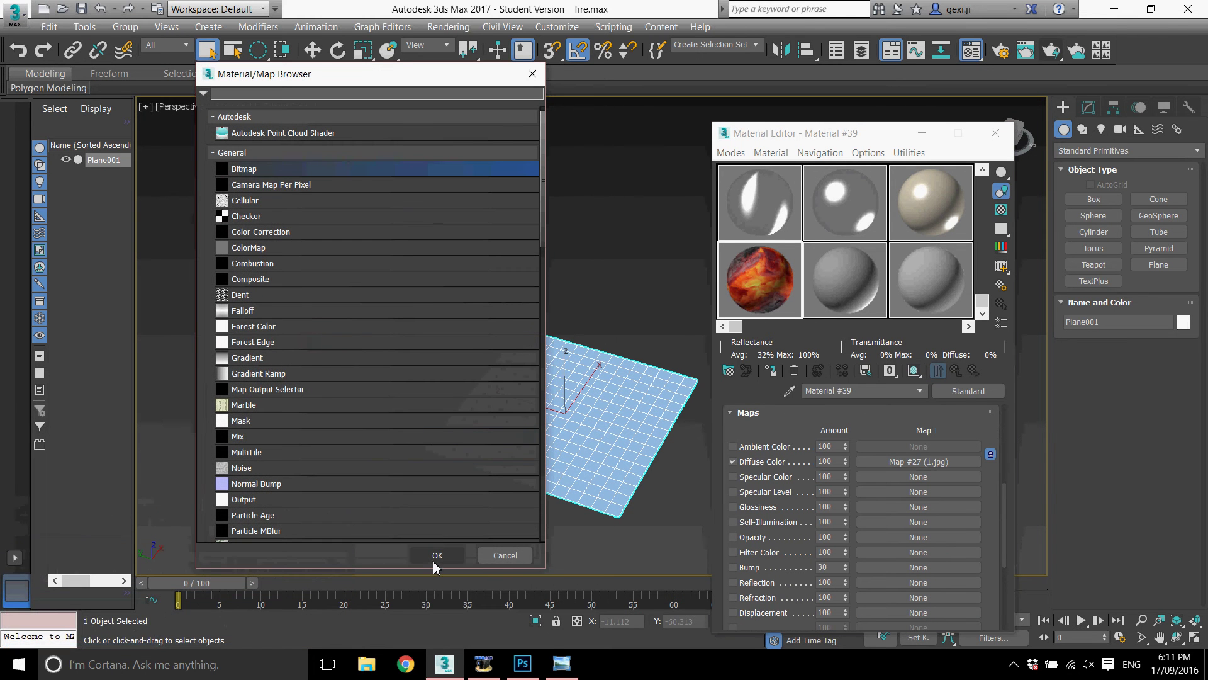
left_click(437, 564)
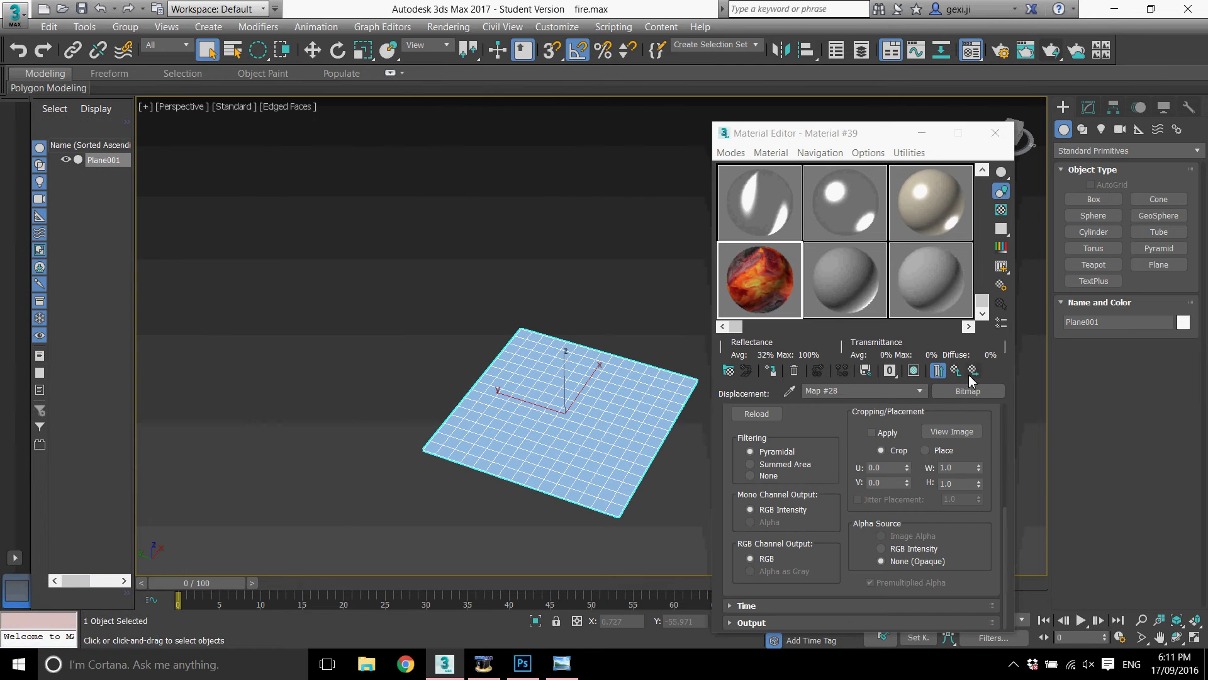
left_click(961, 379)
scroll("down", 3)
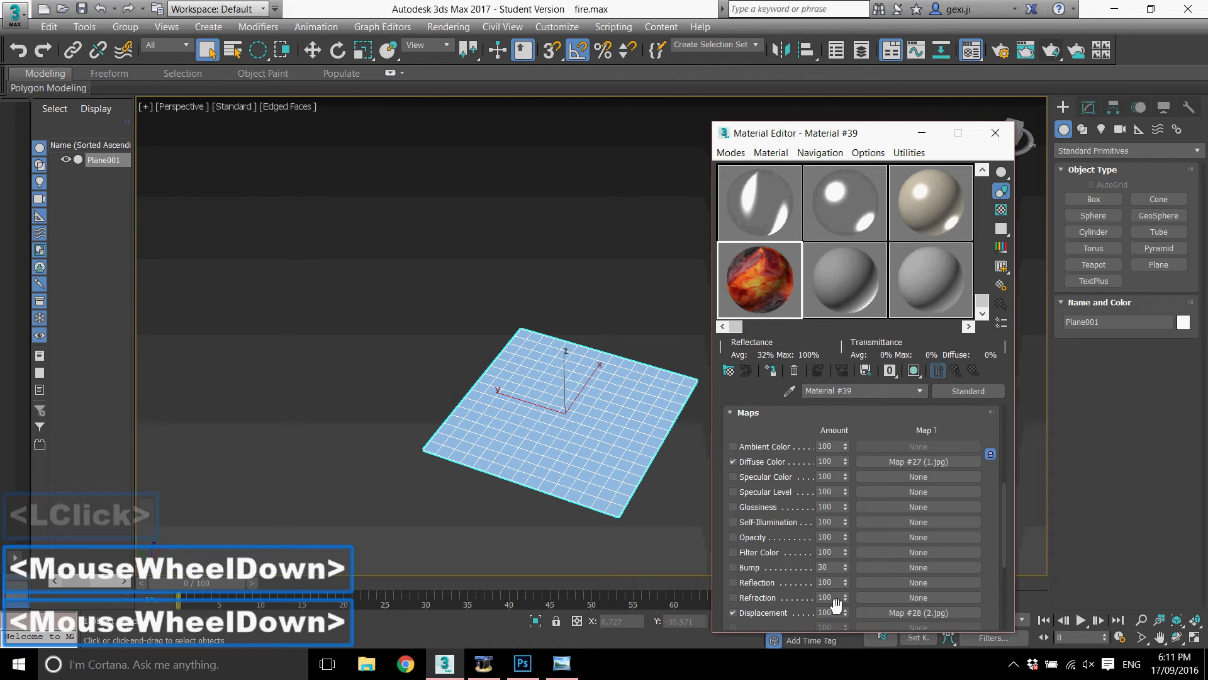
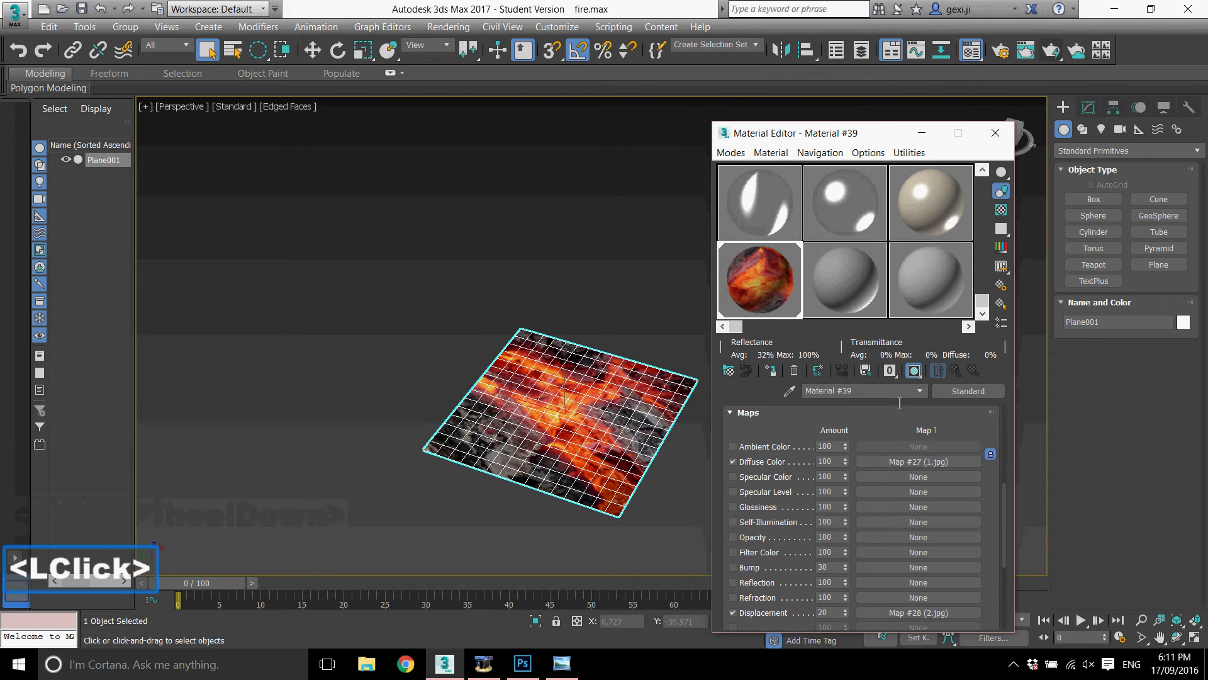
- Close the material editor and view the shaded plane without wireframe edges
left_click(811, 339)
key("F4")
scroll("up", 3)
scroll("down", 3)
scroll("up", 3)
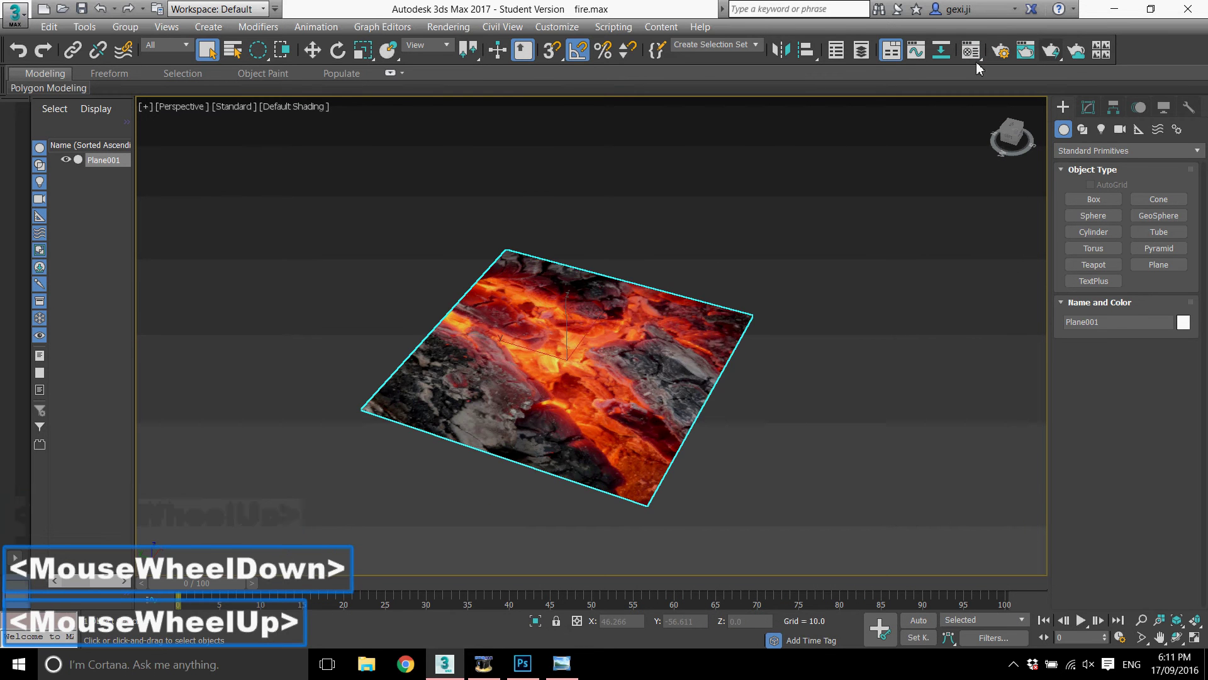
- Render the scene and inspect the displaced ember plane in the frame buffer
left_click(1056, 56)
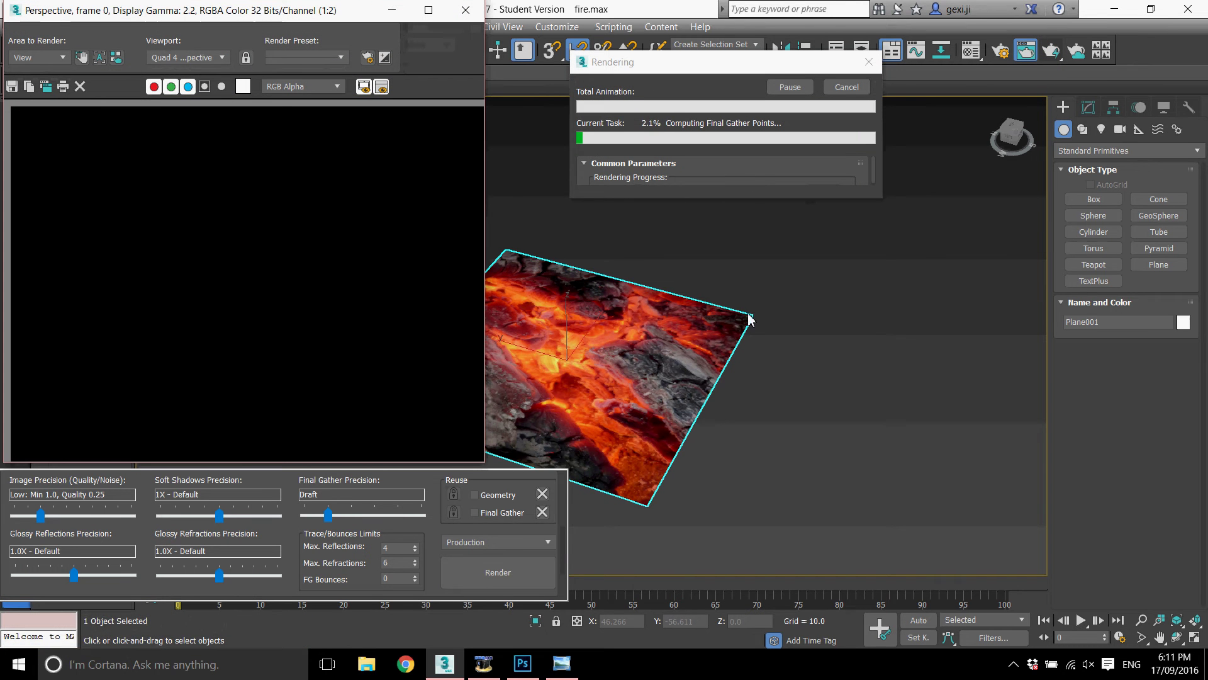
left_click(329, 74)
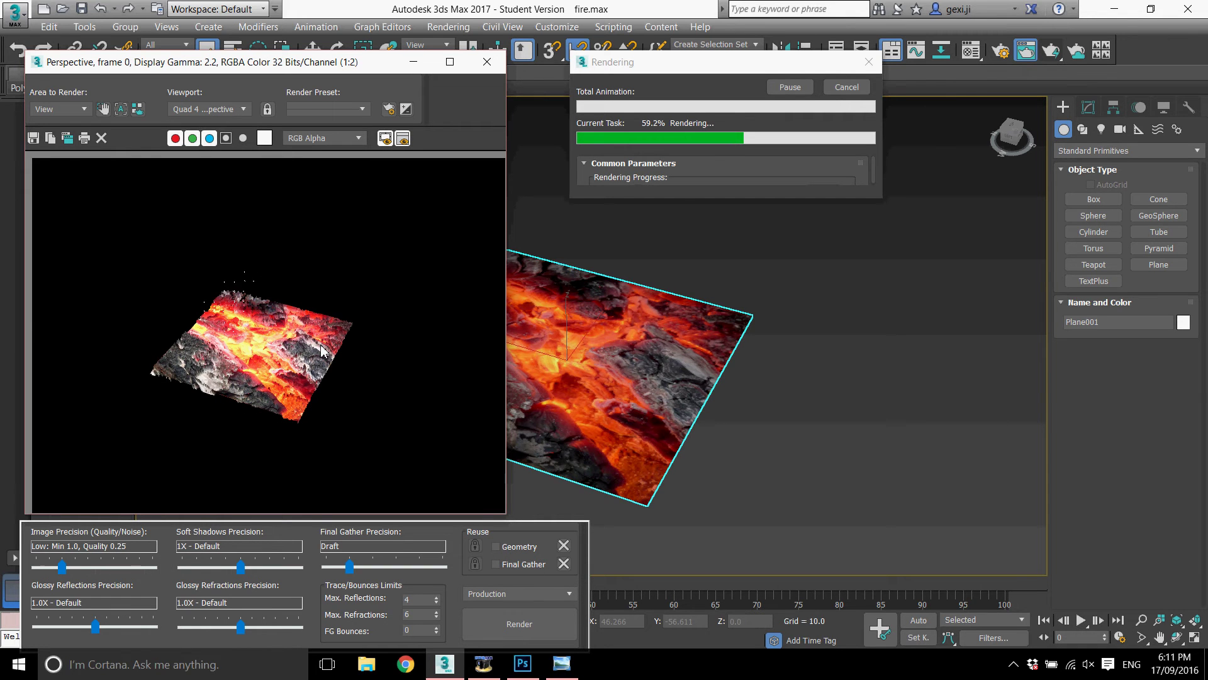
scroll("up", 3)
scroll("down", 3)
scroll("up", 3)
scroll("down", 3)
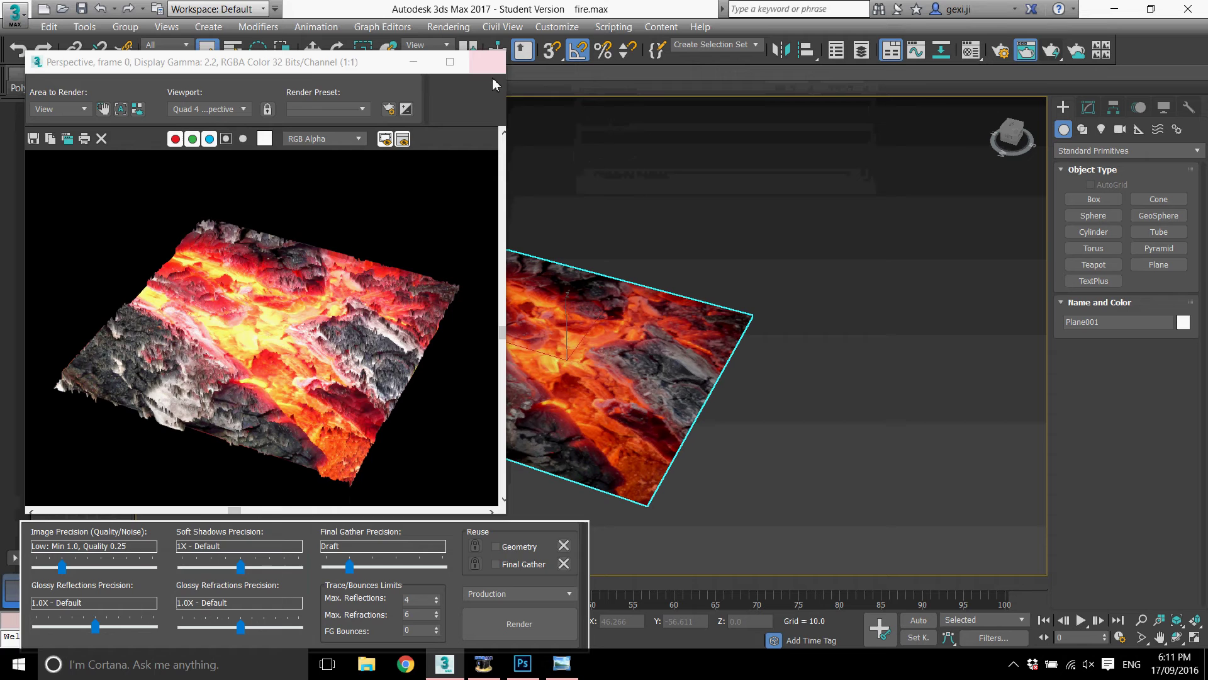
- Close the render window and place a PF Source 001 emitter beside the ember plane
left_click(498, 66)
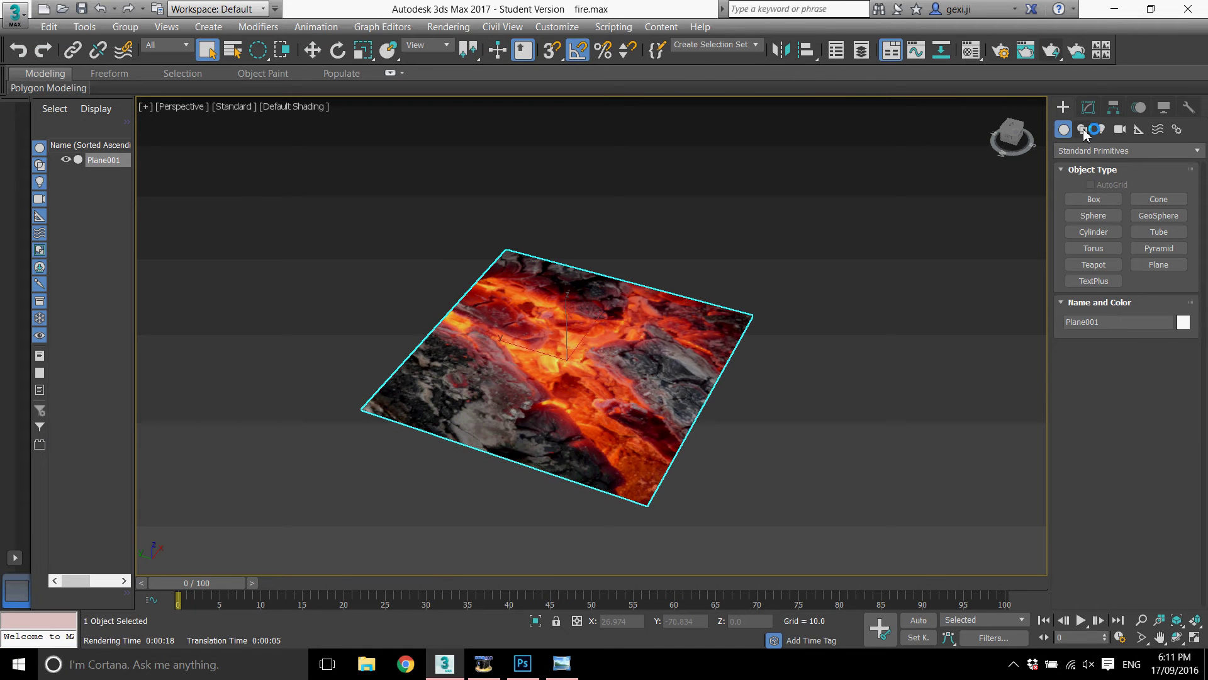
left_click(1090, 150)
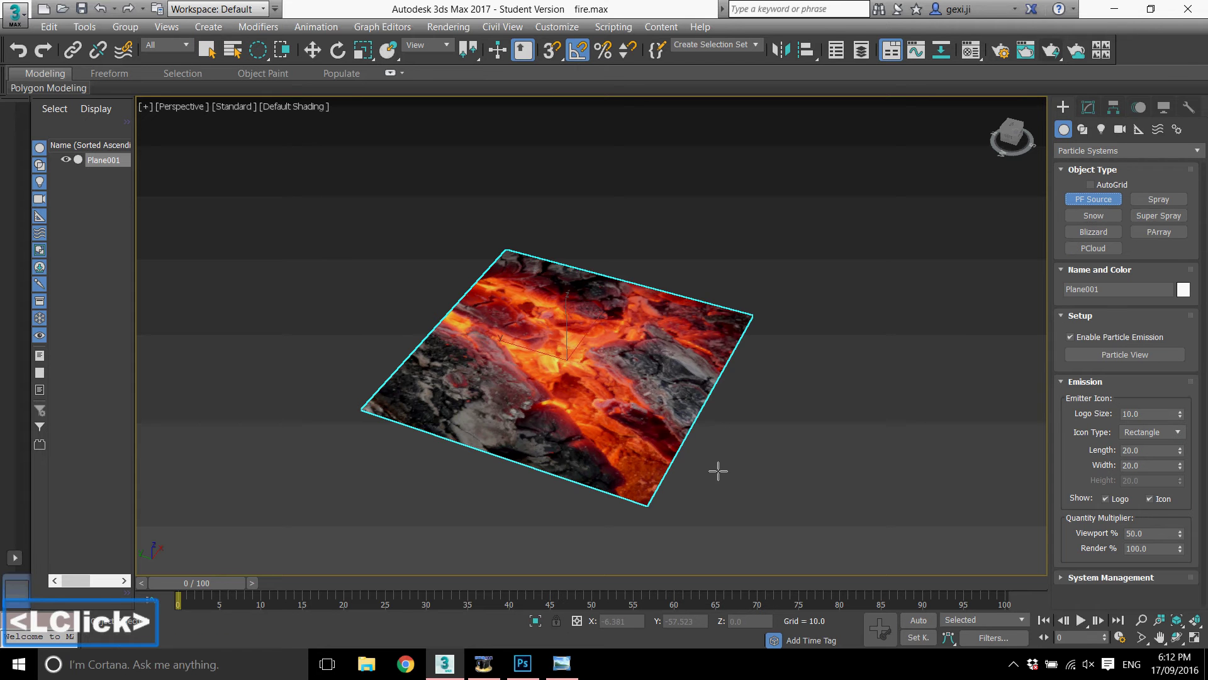
left_click(791, 424)
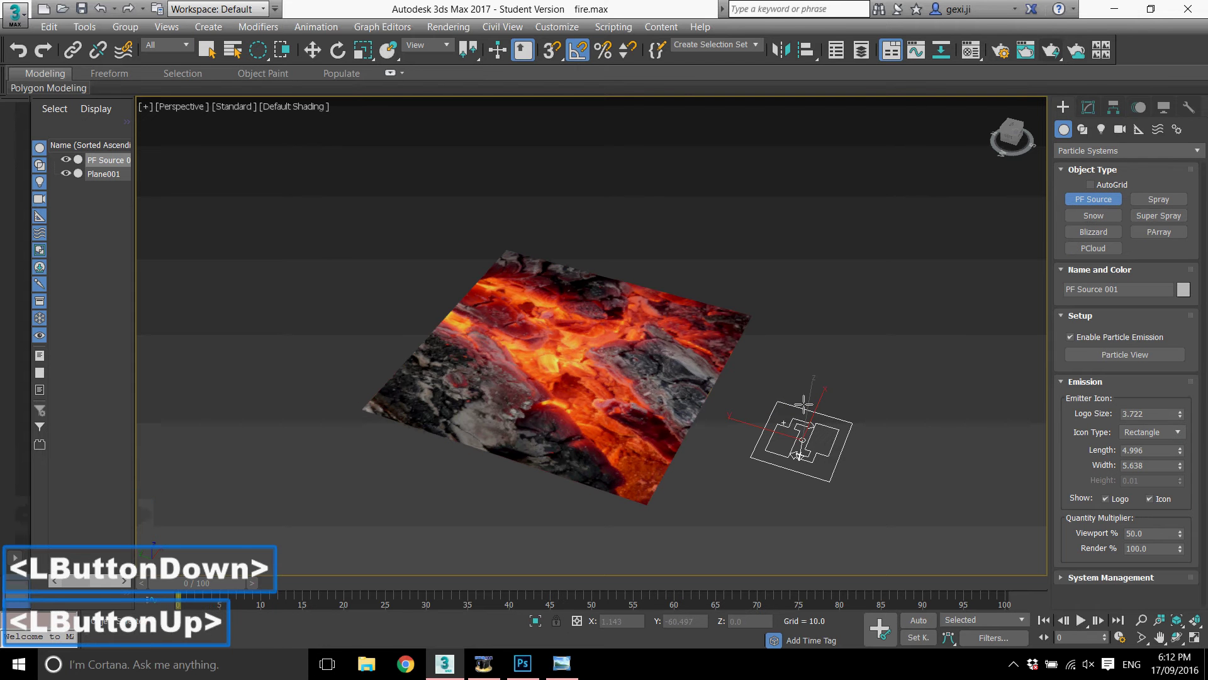
left_click(1099, 360)
left_click(285, 319)
- Bring up the Particle View graph showing the emitter's single event
scroll("down", 3)
scroll("up", 3)
scroll("up", 3)
left_click(73, 203)
key("Delete")
scroll("up", 3)
scroll("down", 3)
- Delete the icon-based position operator from the particle event
scroll("up", 3)
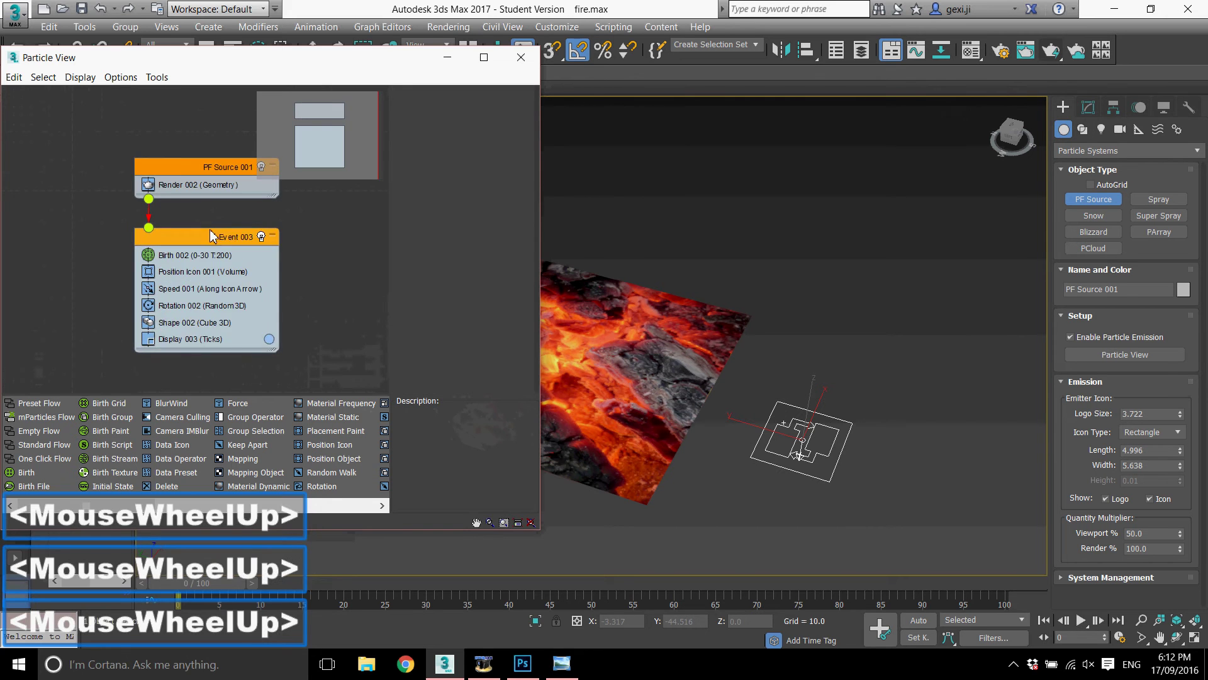
scroll("up", 3)
left_click(195, 267)
right_click(195, 267)
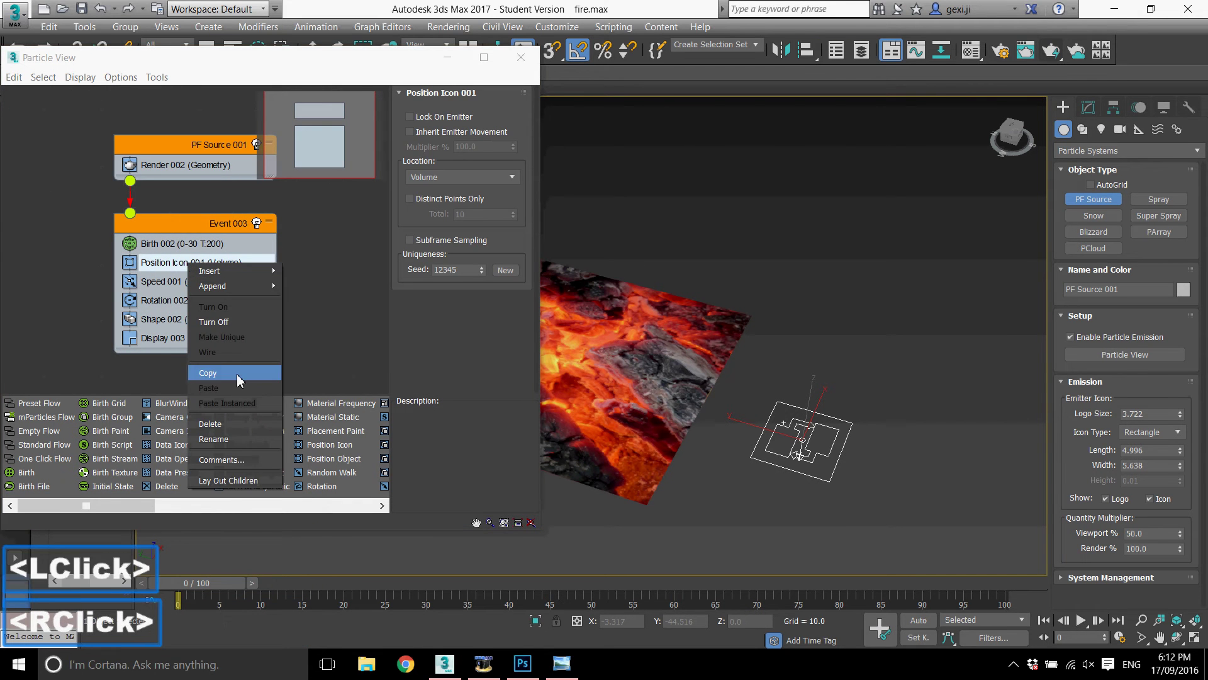
left_click(230, 429)
scroll("up", 3)
- Insert a Position Object operator and make Plane001 the emitter object
left_click(183, 268)
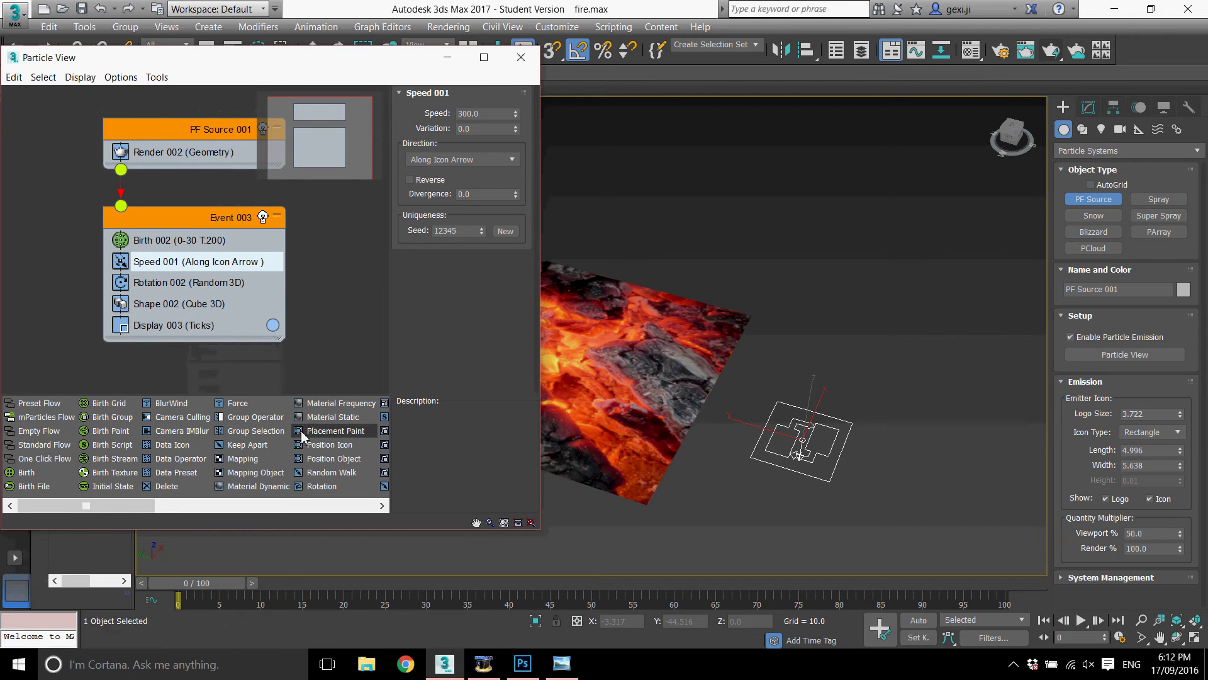
left_click(155, 511)
left_click(280, 465)
left_click(269, 465)
left_click(197, 268)
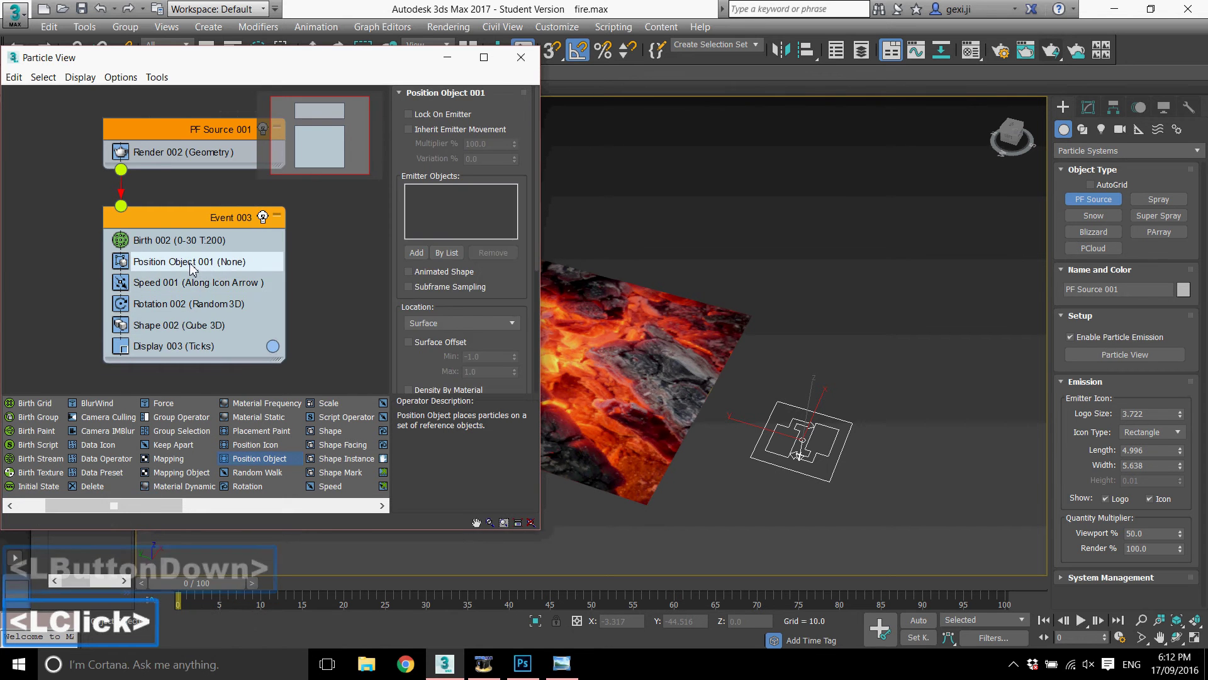
double_click(763, 281)
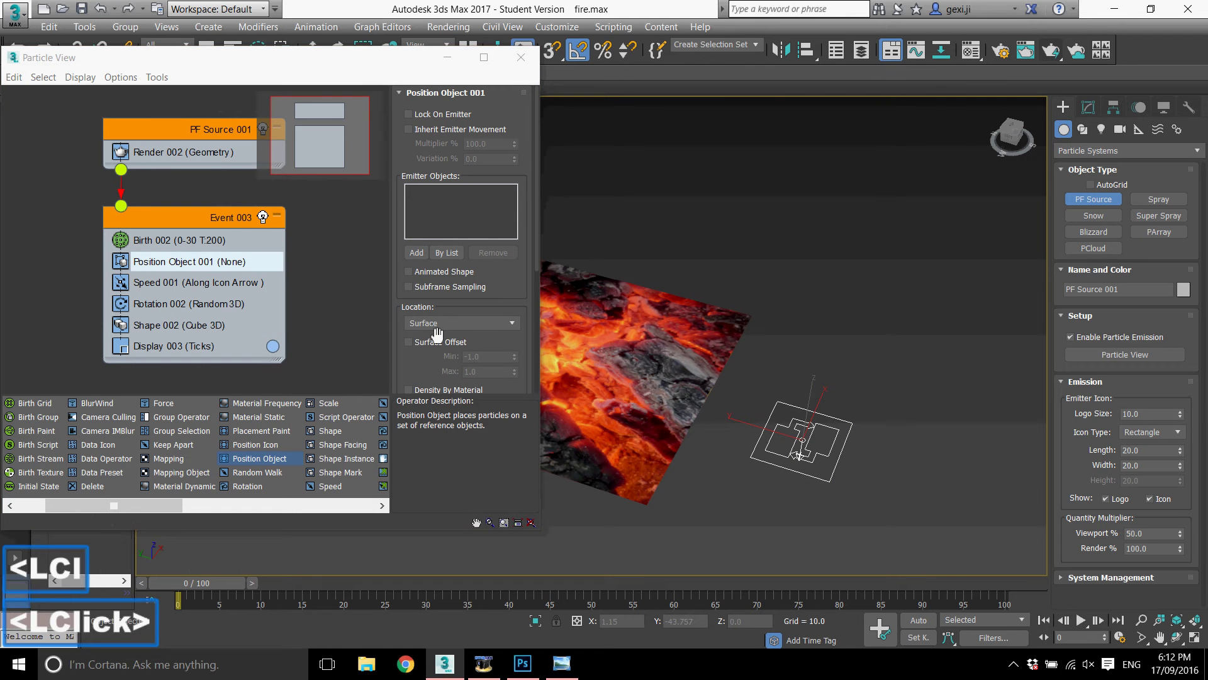
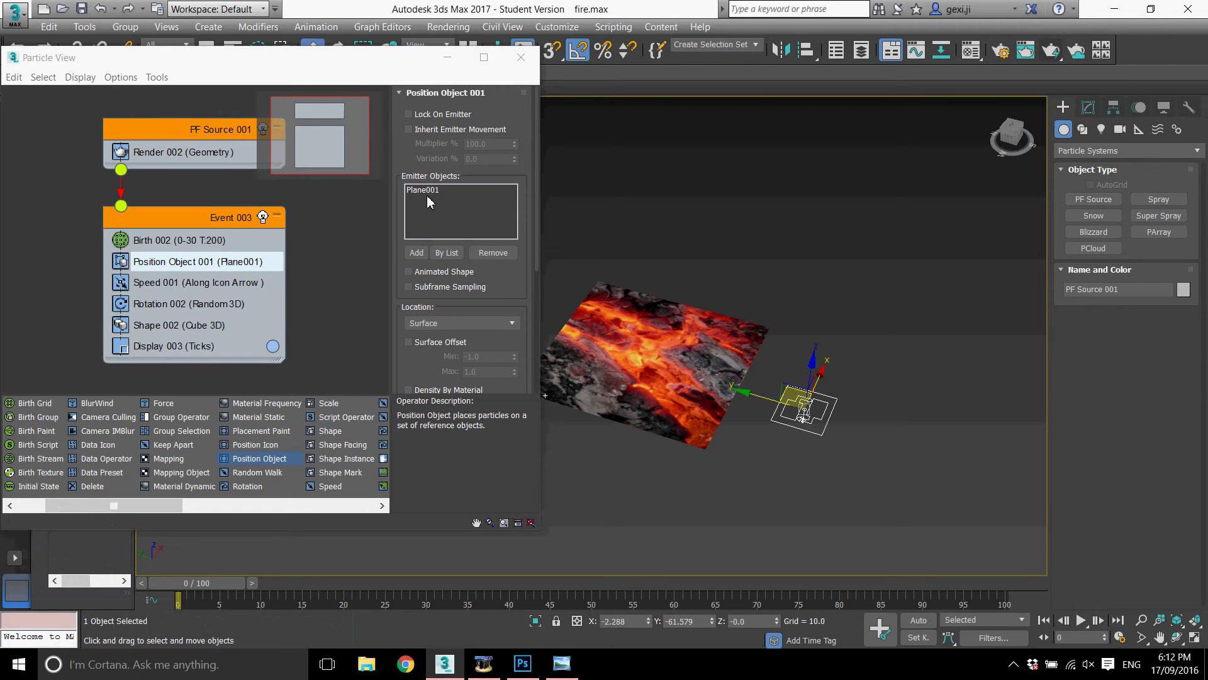
left_click(811, 324)
scroll("up", 3)
scroll("down", 3)
scroll("up", 3)
- Switch Birth 002 to rate-based emission at 60 per second
left_click(232, 250)
left_click(413, 172)
left_click(484, 118)
- Set Birth 002 to emit from frame -50 to 100 at a rate of 500
left_click(316, 132)
key("-")
type("50")
key("Return")
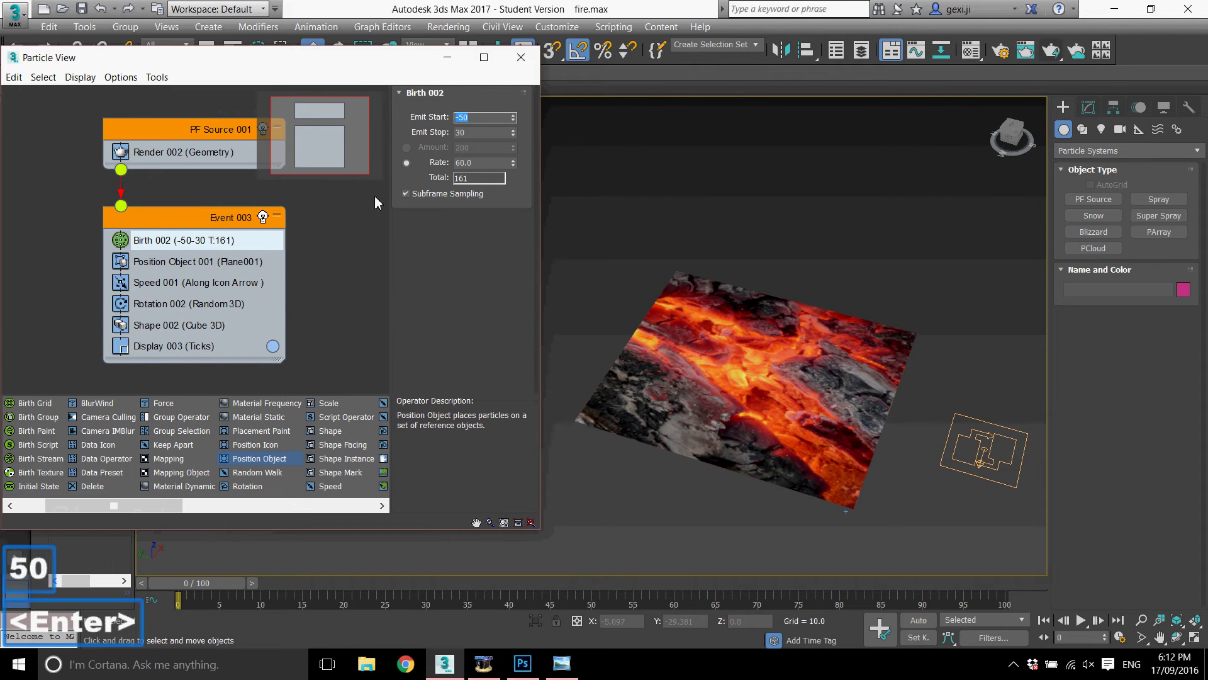
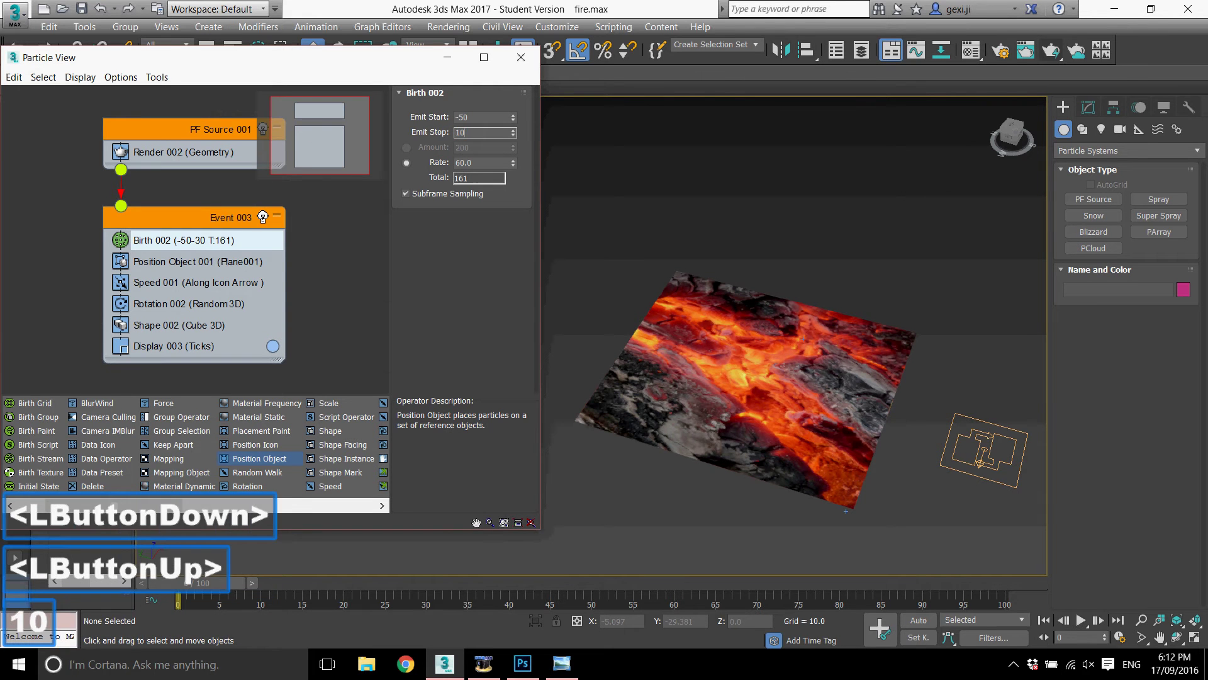
type("00")
key("Return")
key("Return")
left_click(308, 187)
type("500")
key("Return")
- Scrub the animation to watch the denser particles rise from the plane
middle_click(742, 388)
middle_click(741, 370)
scroll("up", 3)
scroll("down", 3)
scroll("up", 3)
key("m")
left_click(284, 581)
scroll("down", 3)
scroll("up", 3)
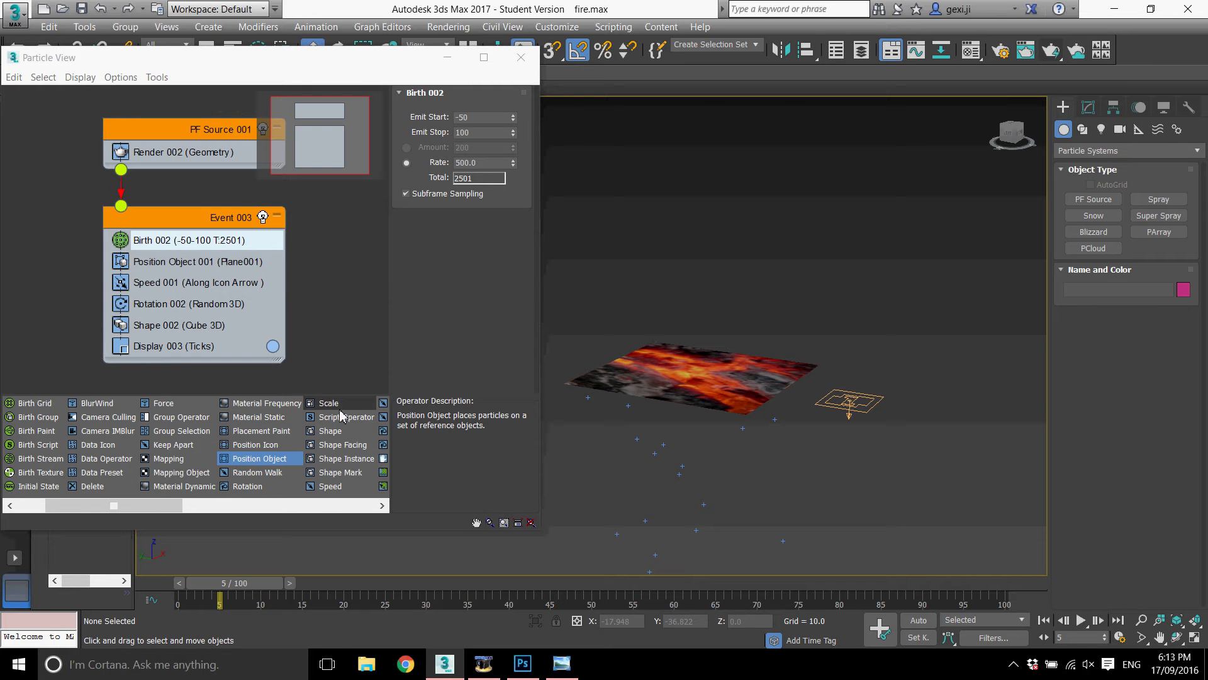
- Add an empty Force operator from the depot to Event 003
left_click(160, 513)
left_click(170, 408)
left_click(167, 409)
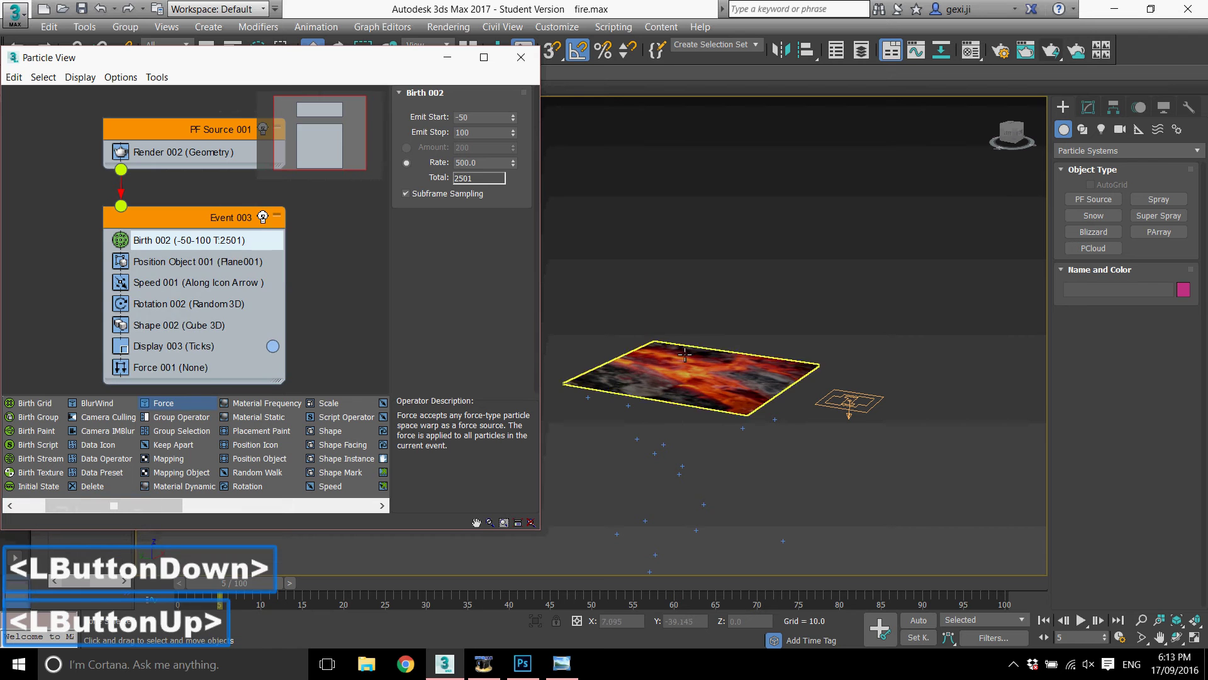
- Create a Wind space warp force and place Wind001 above the ember plane
left_click(207, 371)
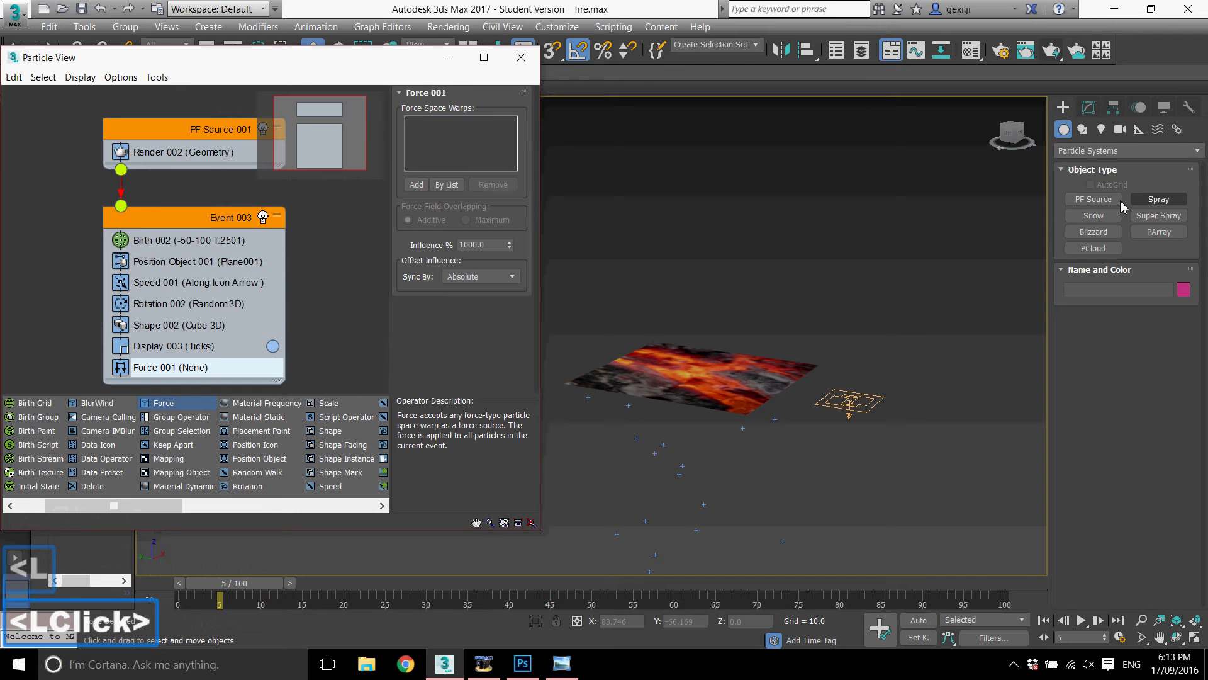
left_click(1158, 135)
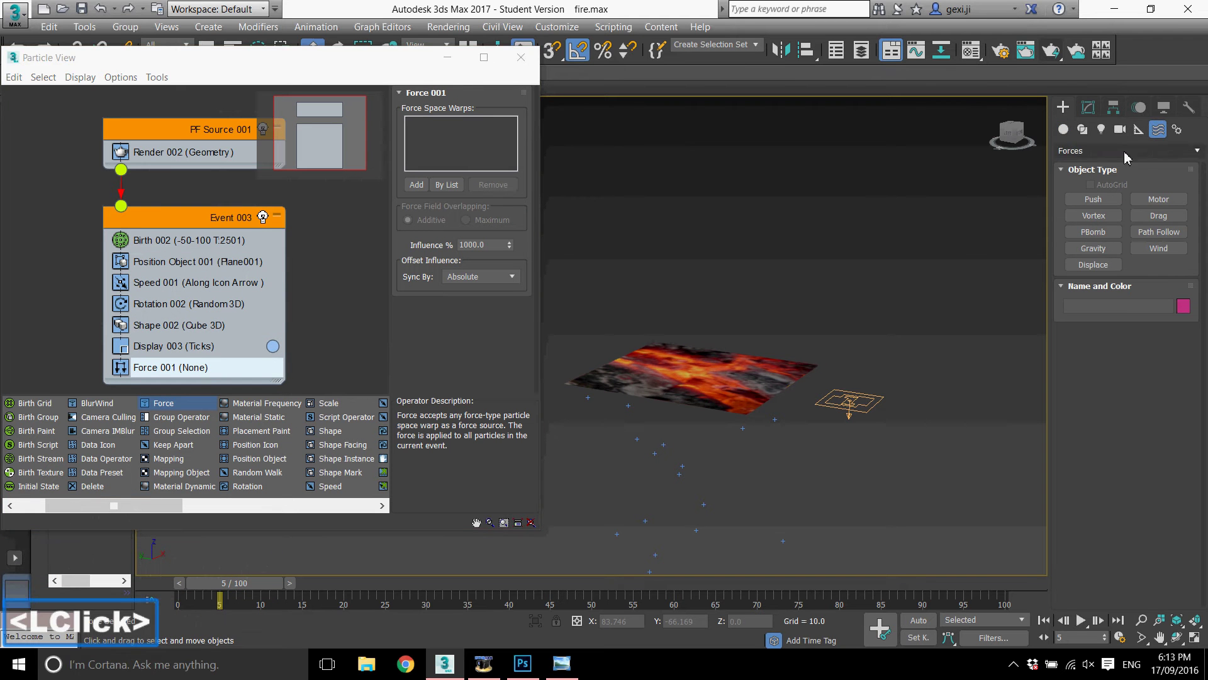
left_click(1116, 153)
double_click(1116, 152)
double_click(1167, 255)
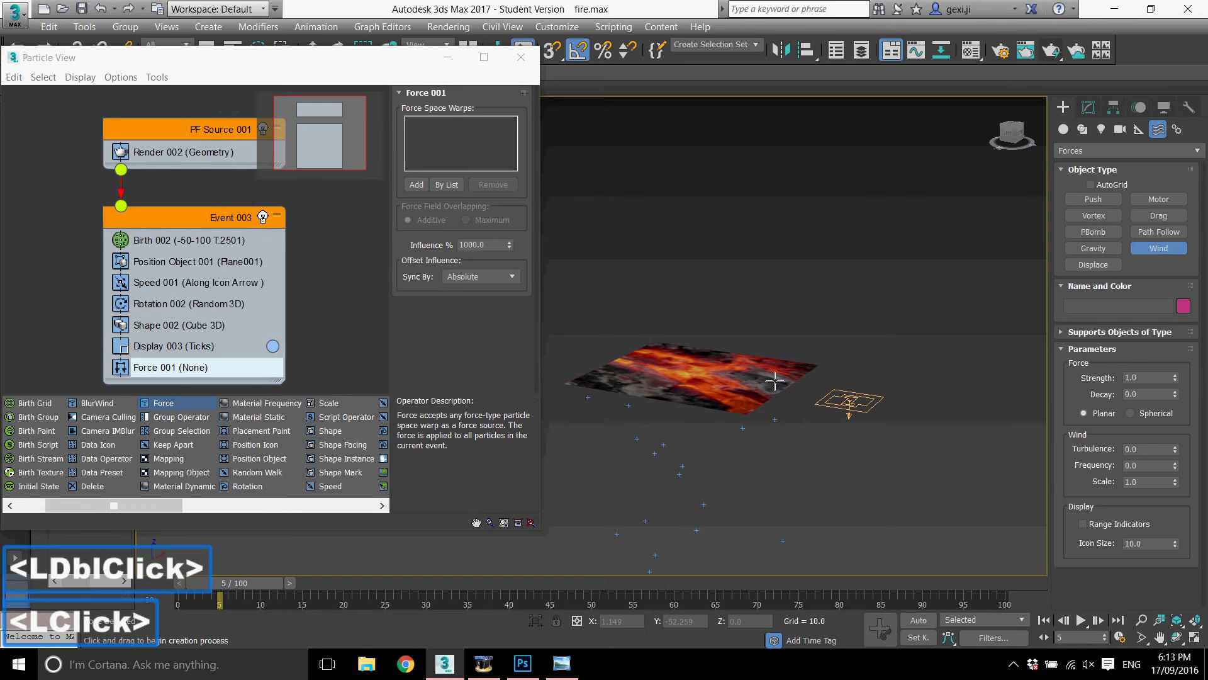
left_click(811, 365)
left_click(811, 365)
middle_click(841, 352)
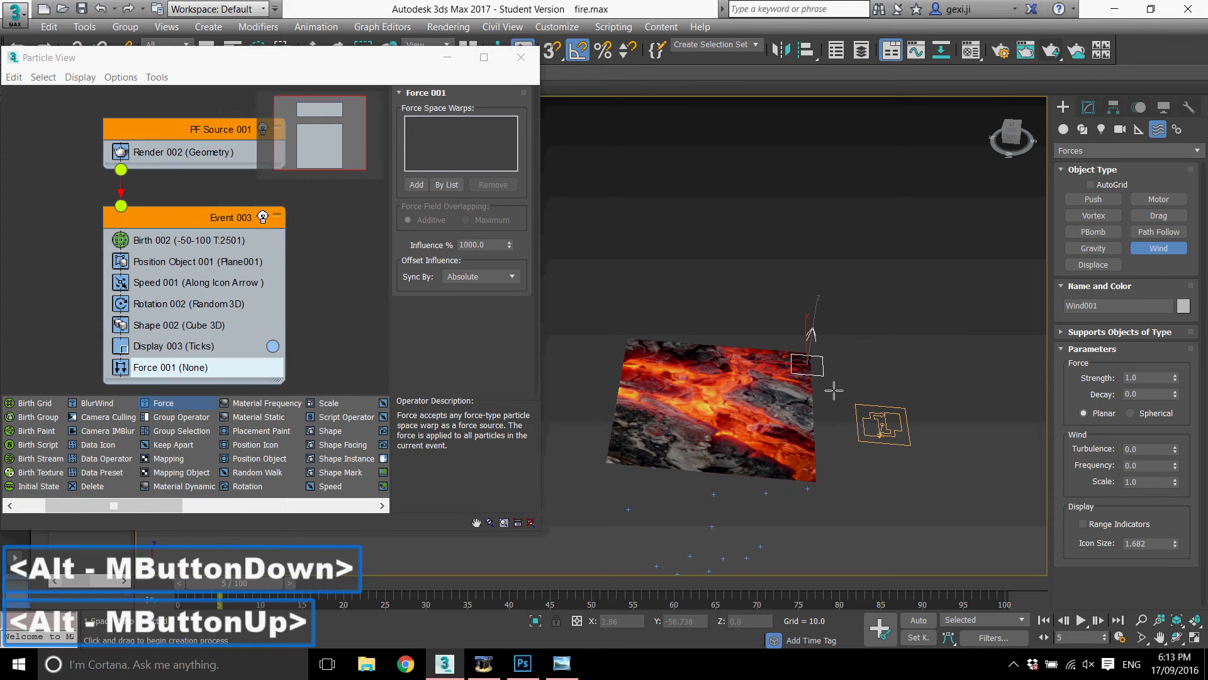
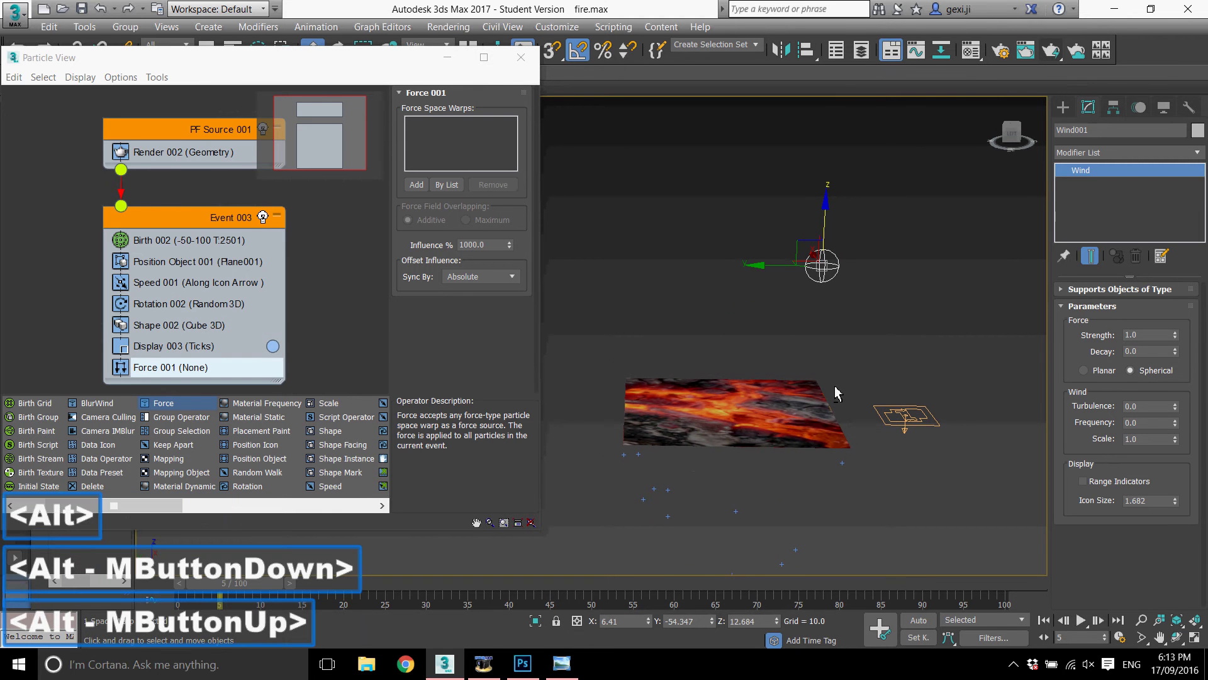
- Give Wind001 strength -0.5 and pick it as the space warp for Force 001
left_click(954, 348)
type("0.5")
key("Return")
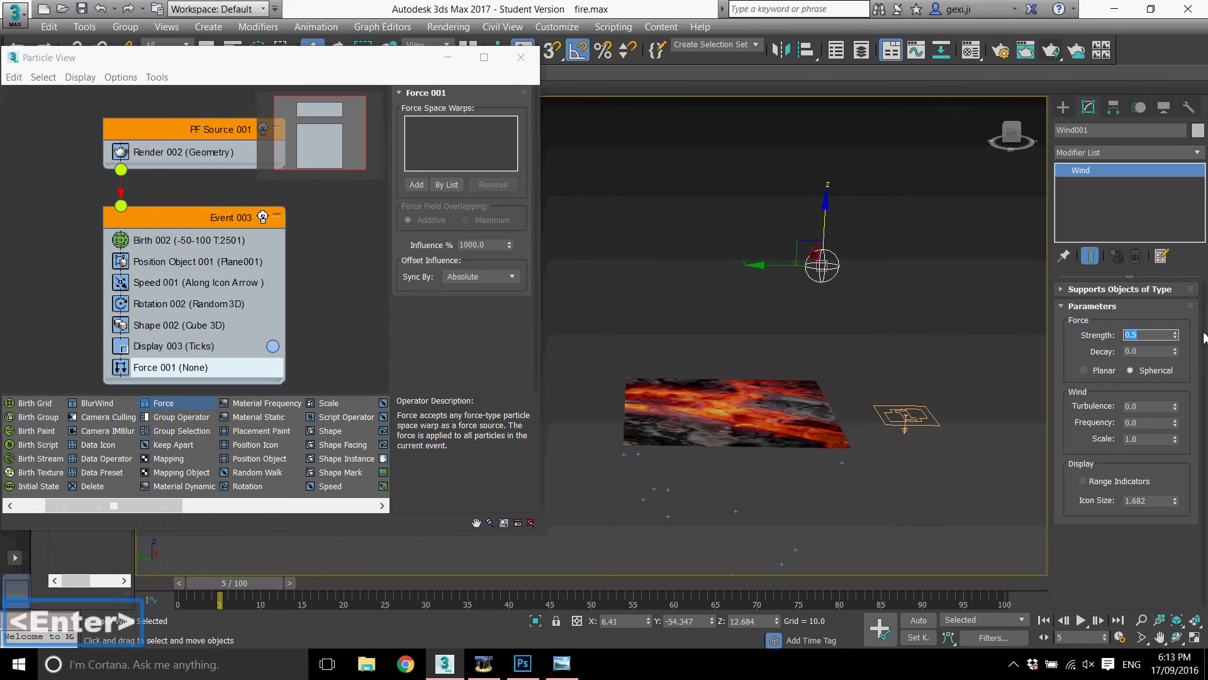
type("-0.5")
key("Return")
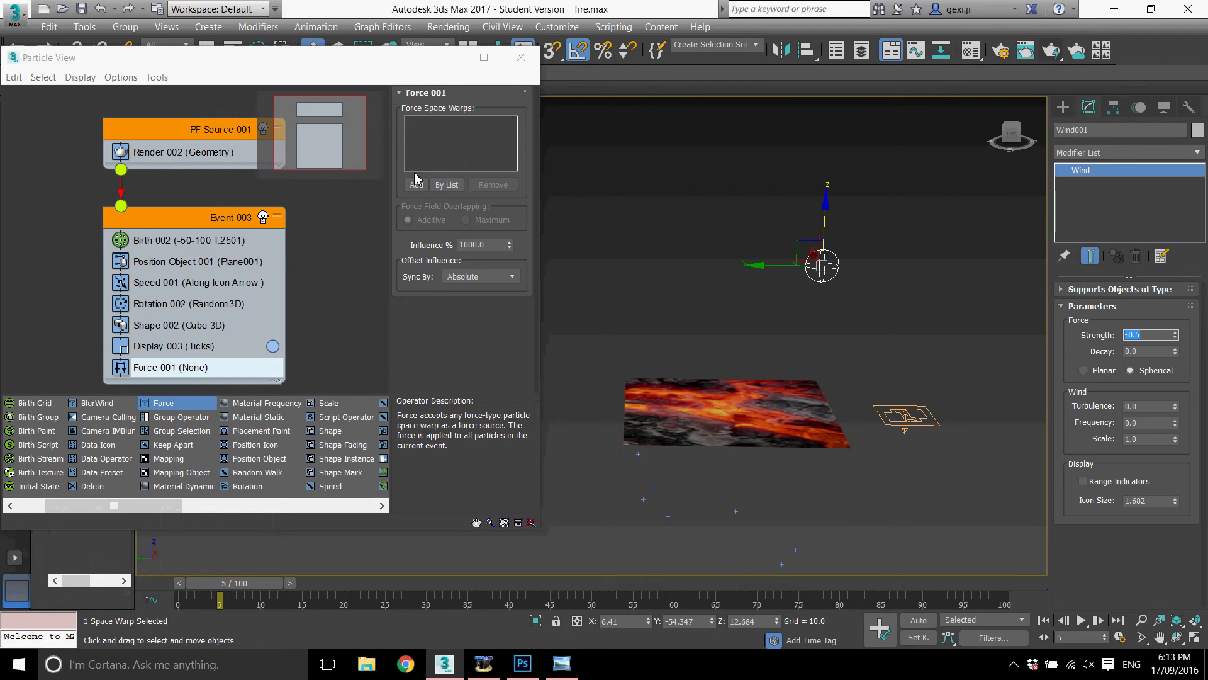
left_click(415, 192)
left_click(445, 144)
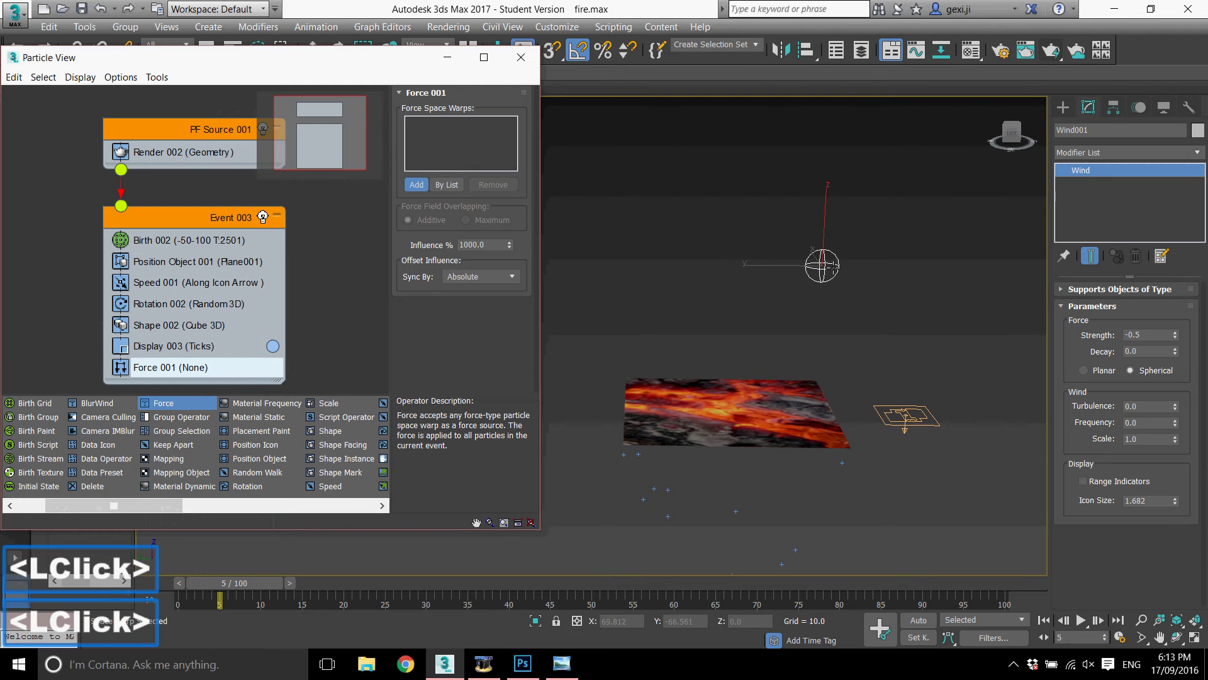
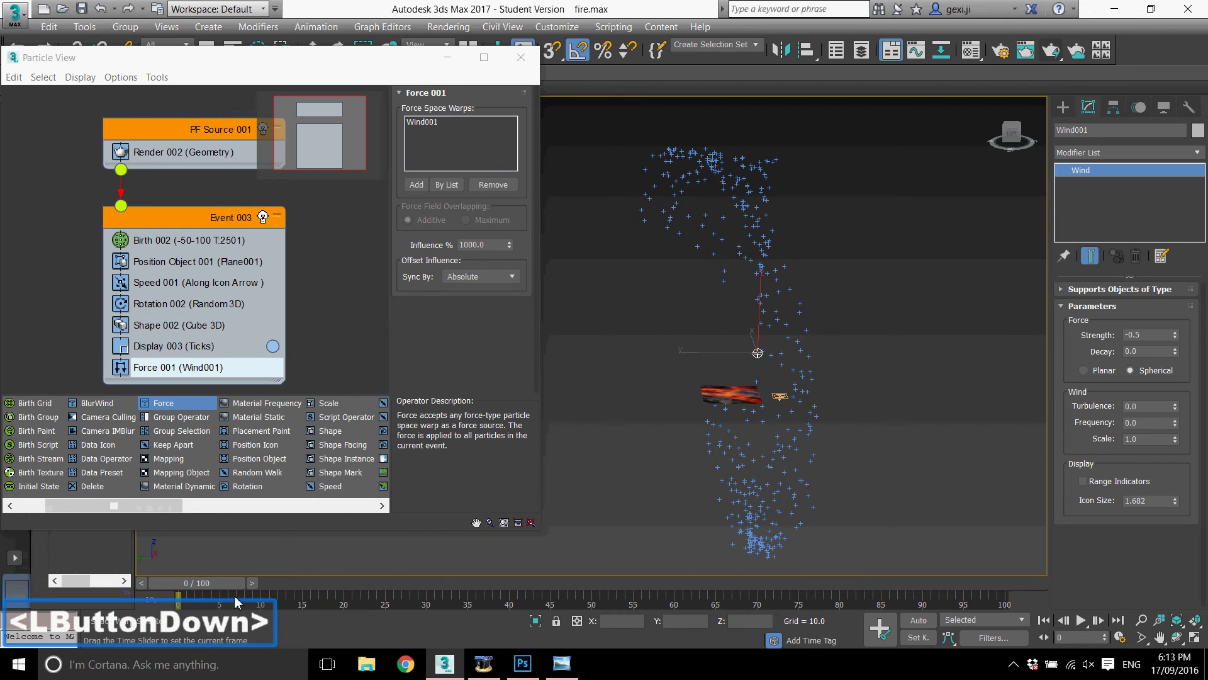
- Close Particle View and set Wind001 turbulence to 0.2 while watching the column
scroll("up", 3)
middle_click(791, 353)
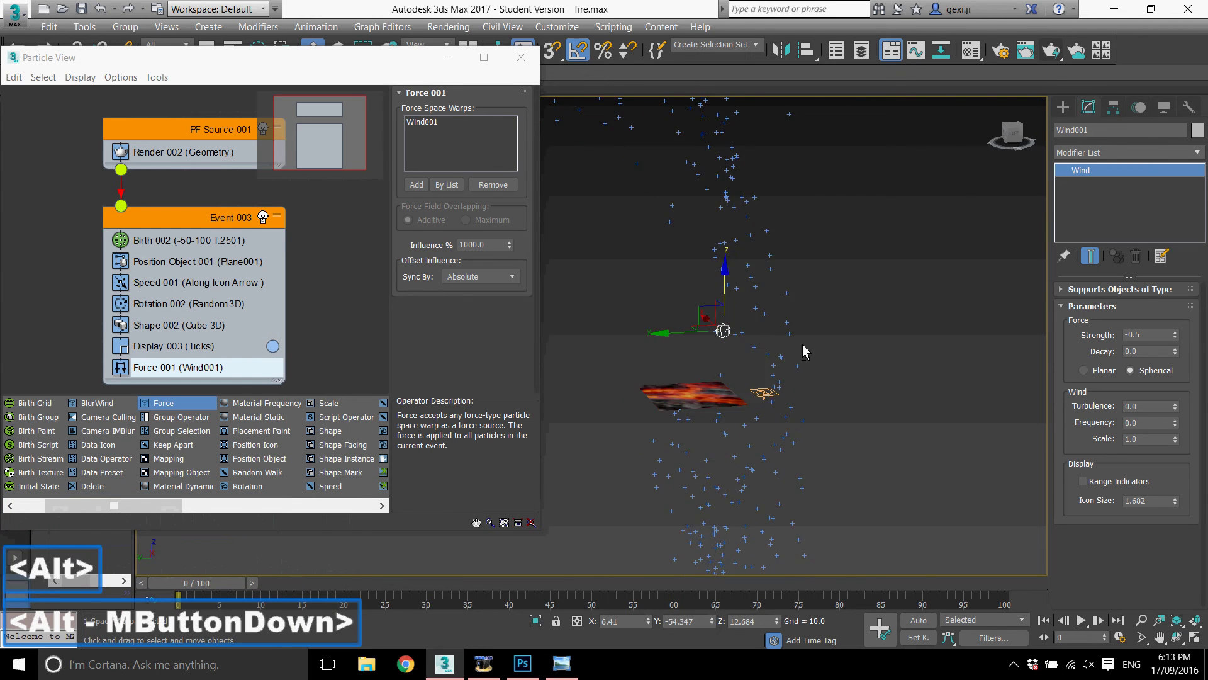
key("alt+w")
scroll("down", 3)
scroll("down", 3)
left_click(536, 52)
scroll("down", 3)
scroll("up", 3)
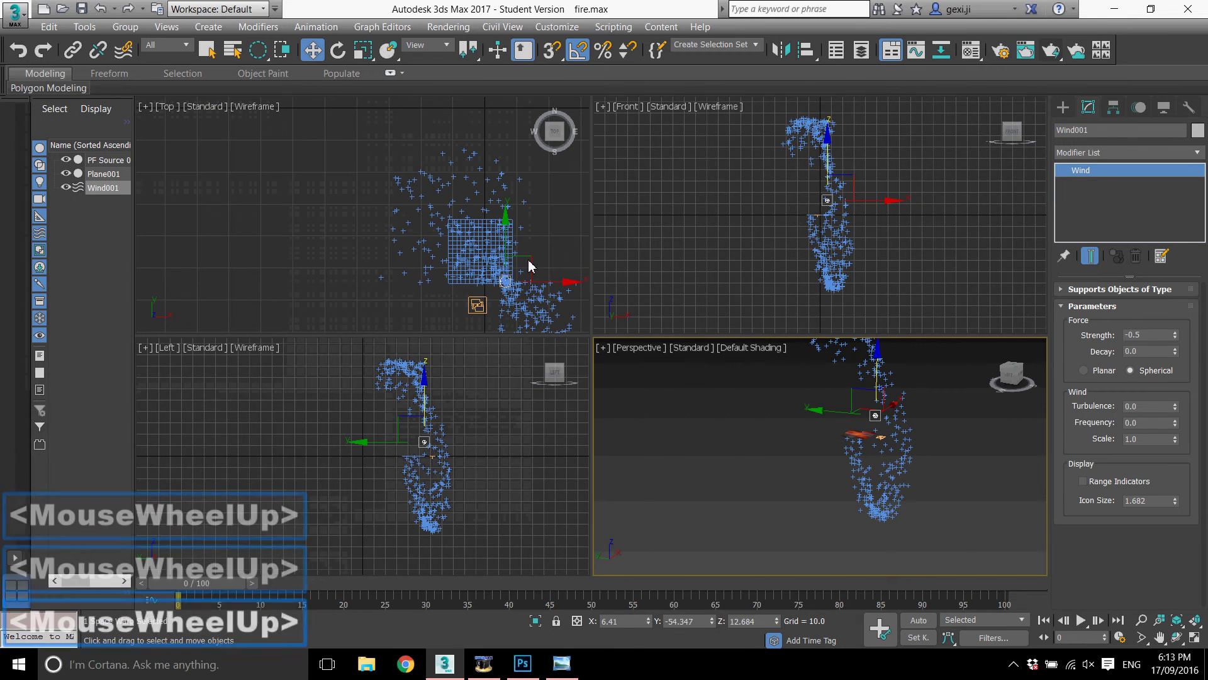
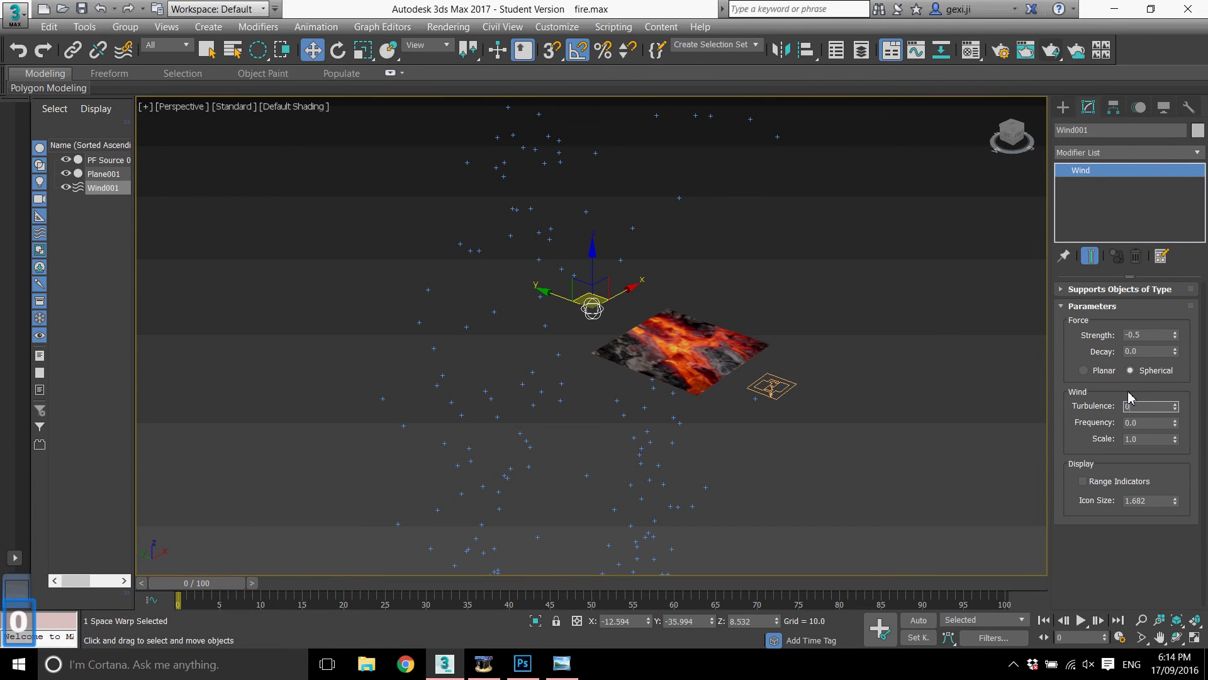
type("0.2")
key("Return")
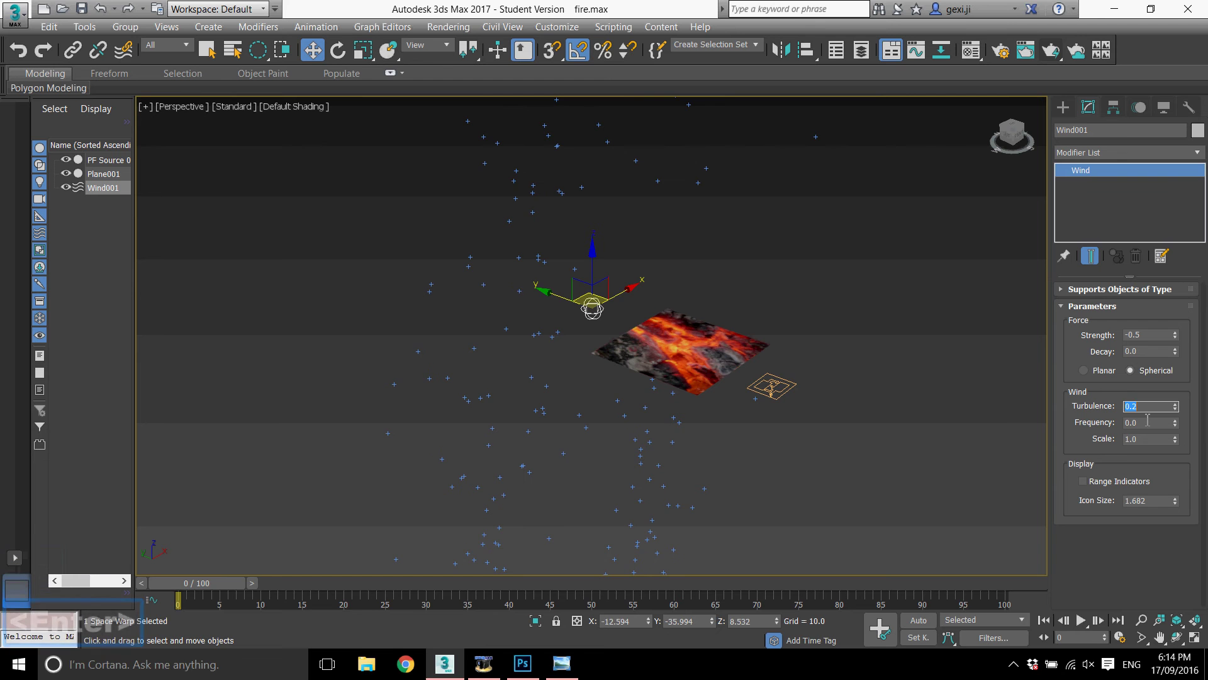
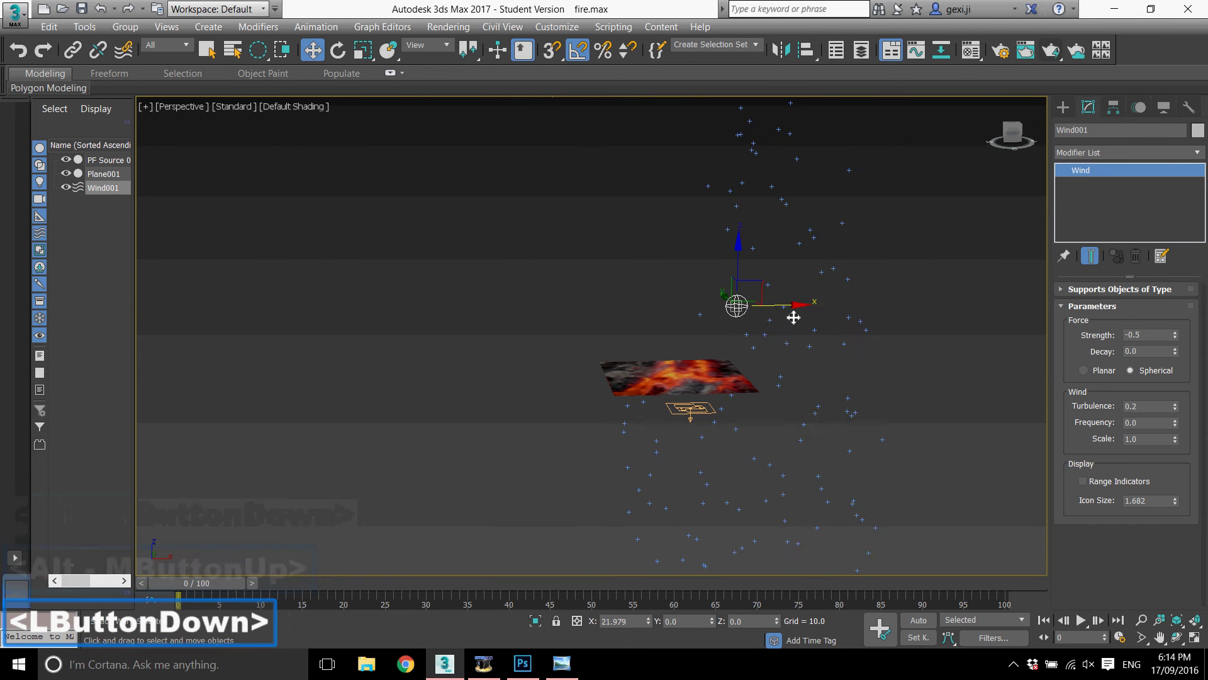
- Set Wind001 frequency to 0.3 and raise its scale to about 1.22
middle_click(677, 405)
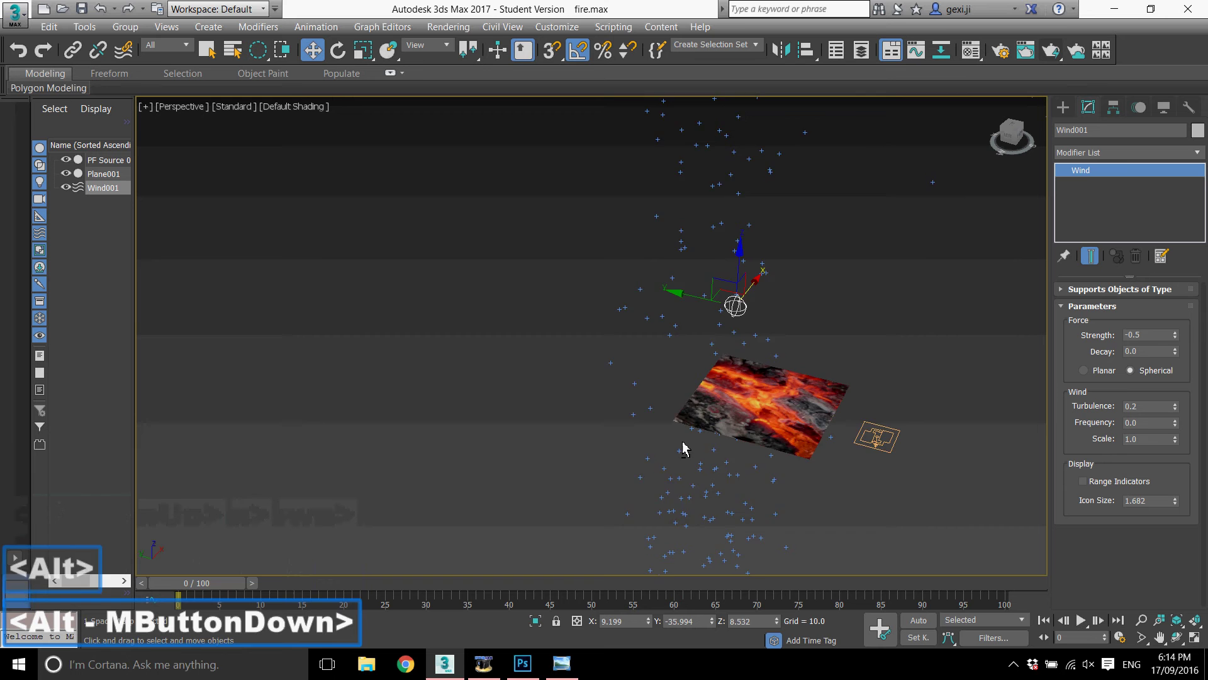
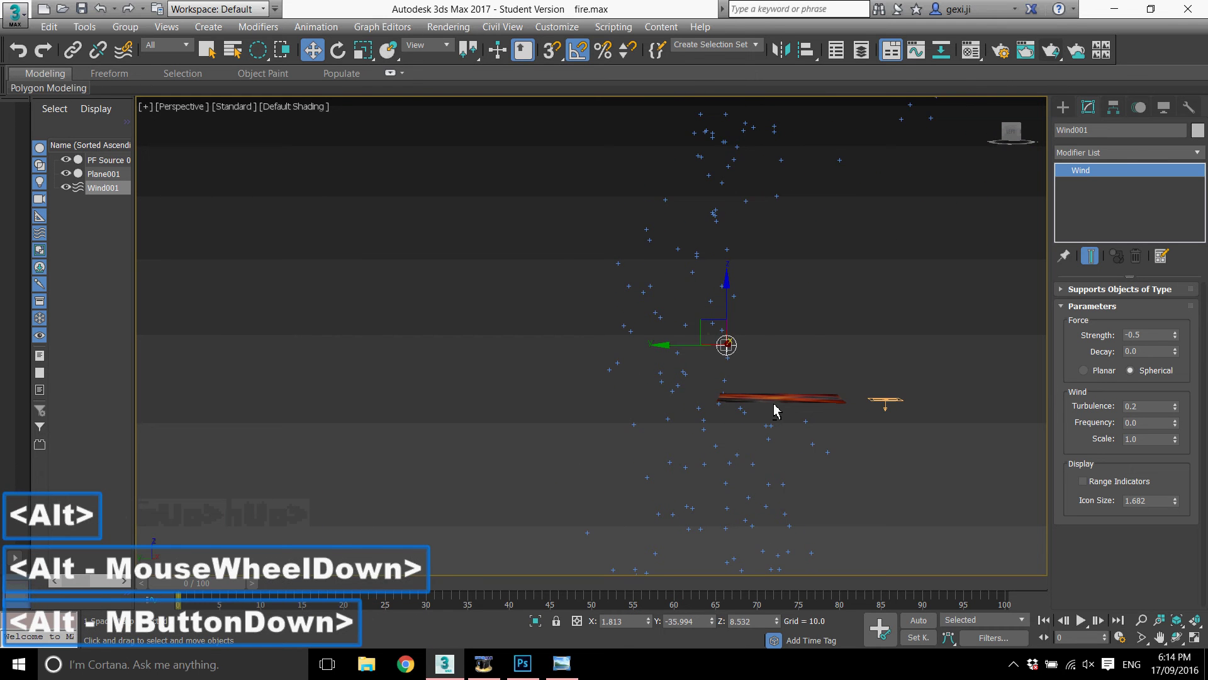
scroll("down", 3)
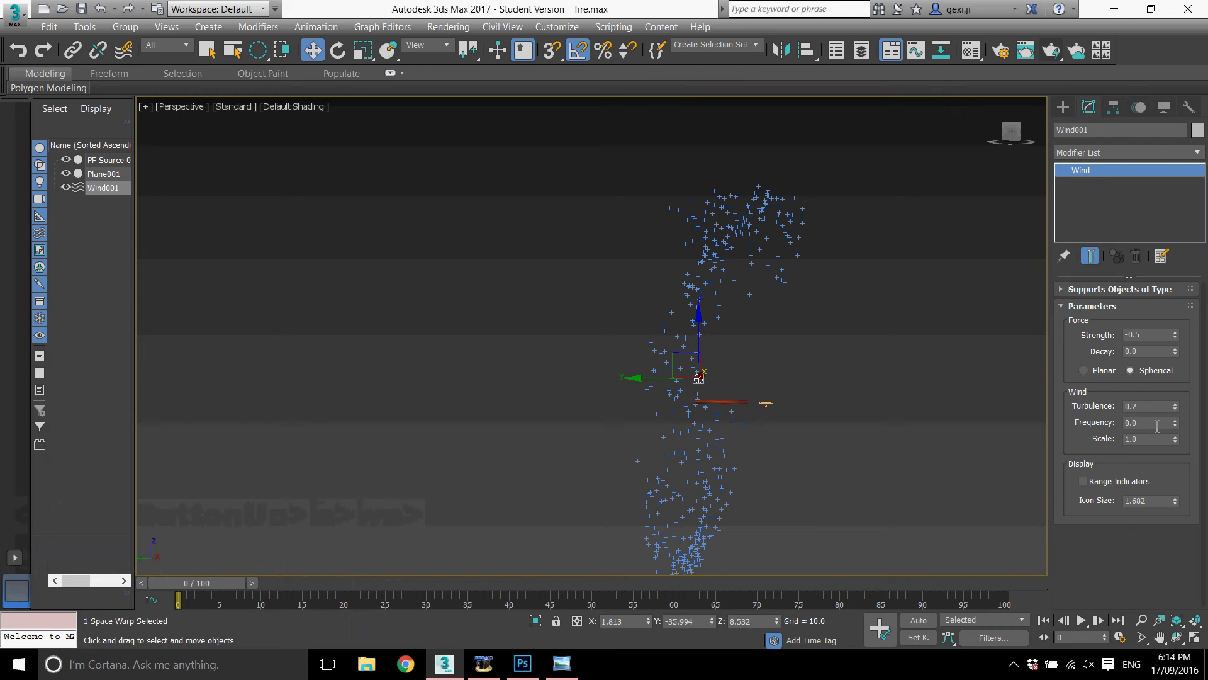
left_click(1022, 440)
type("0.3")
key("Return")
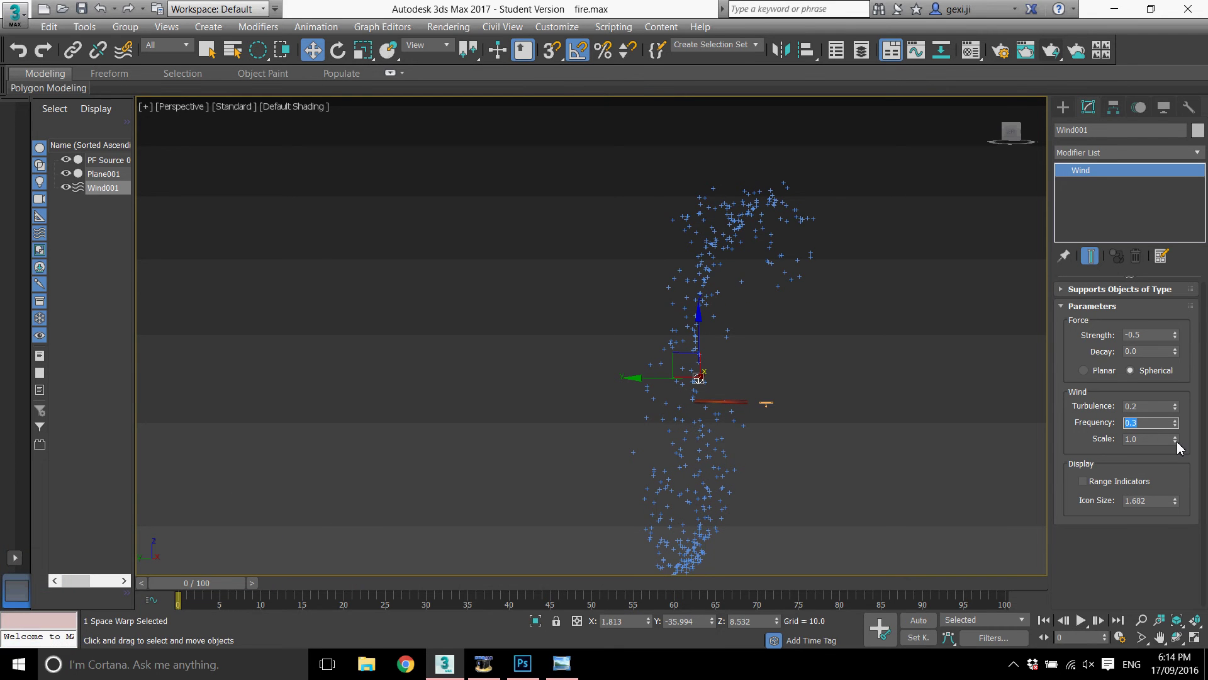
left_click(1182, 443)
double_click(1182, 443)
left_click(1182, 443)
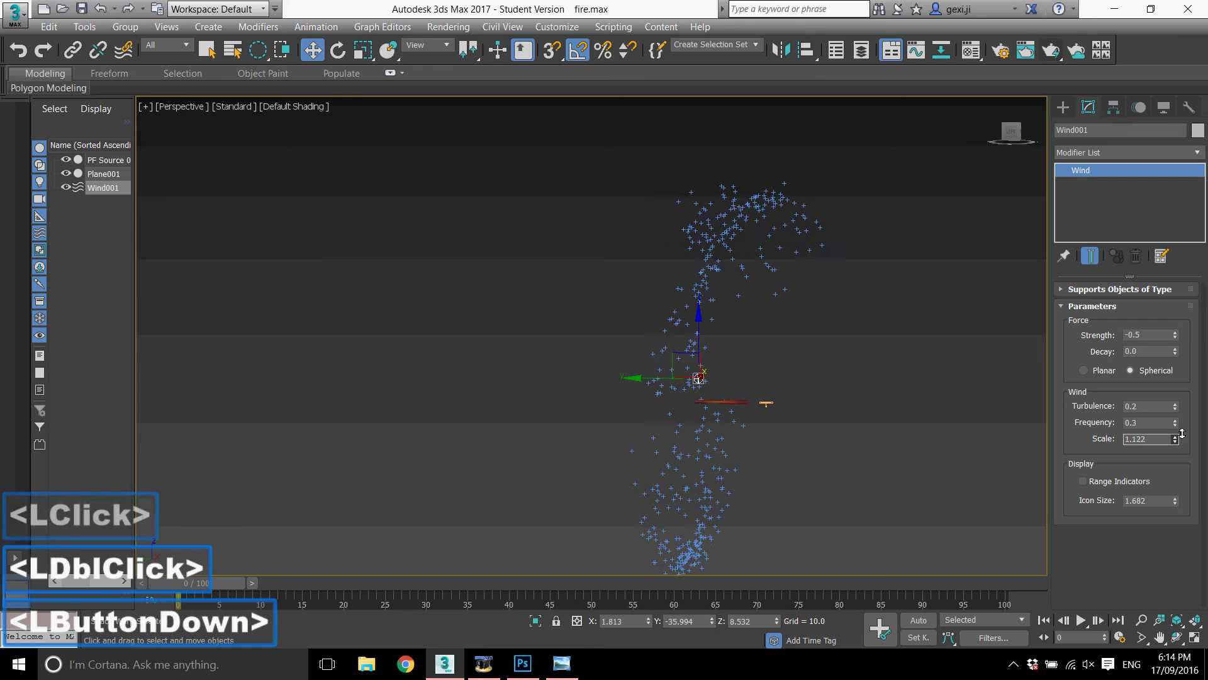
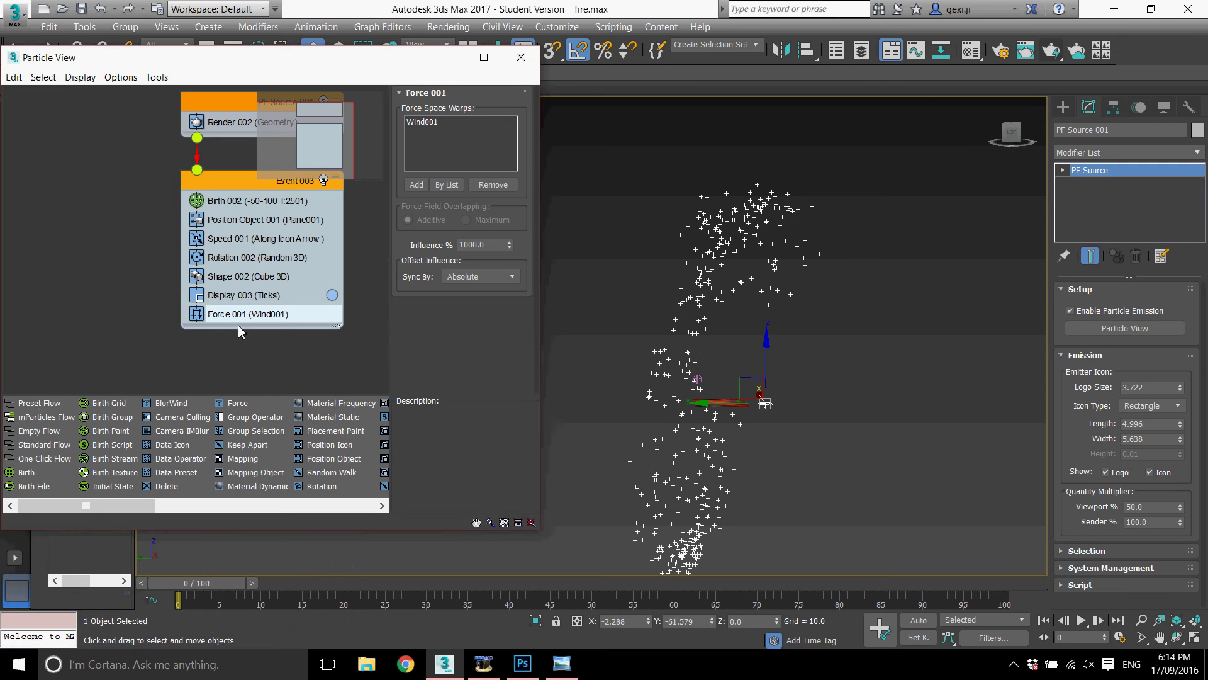
- Add a Delete operator to the end of Event 003 and show its settings
left_click(171, 492)
left_click(169, 493)
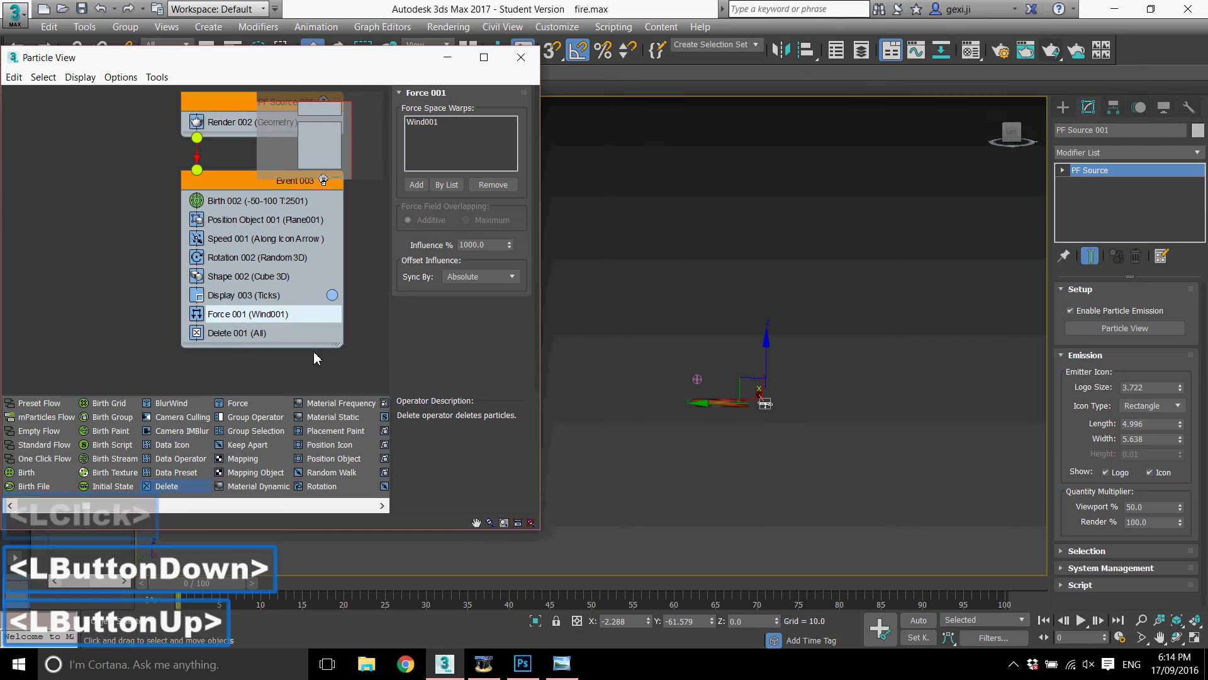
scroll("up", 3)
scroll("up", 3)
scroll("up", 3)
left_click(709, 461)
- Set Delete 001 to remove By Particle Age with life span 40 and variation 31
scroll("down", 3)
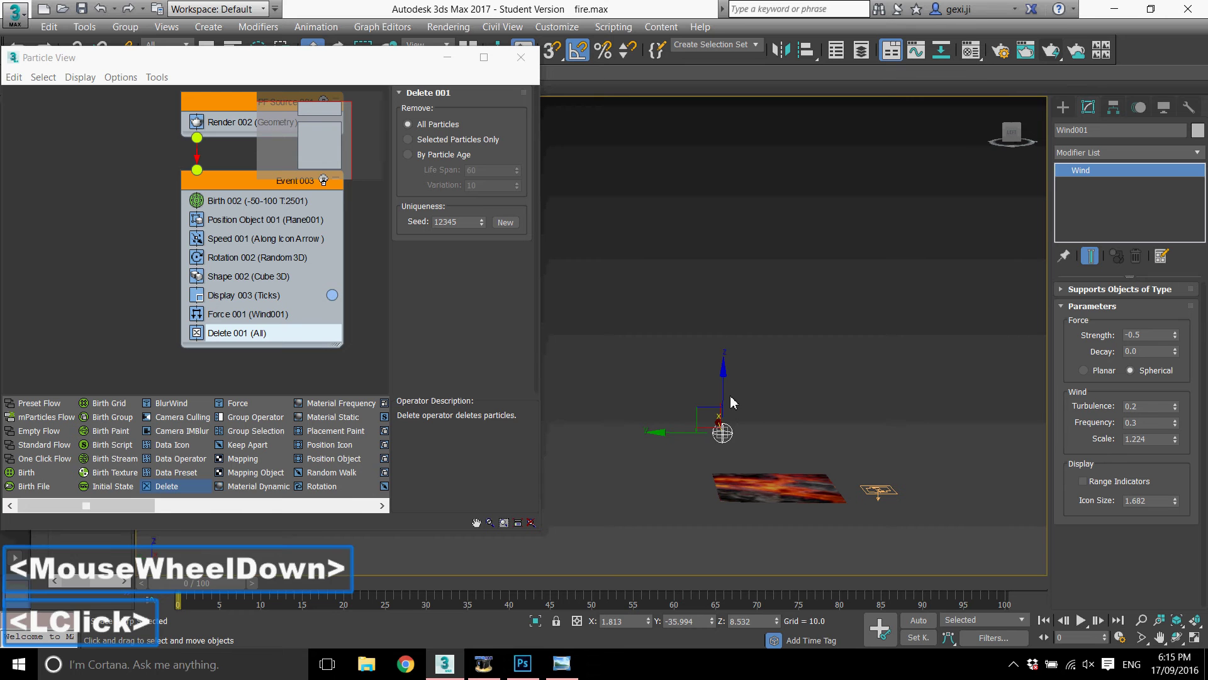
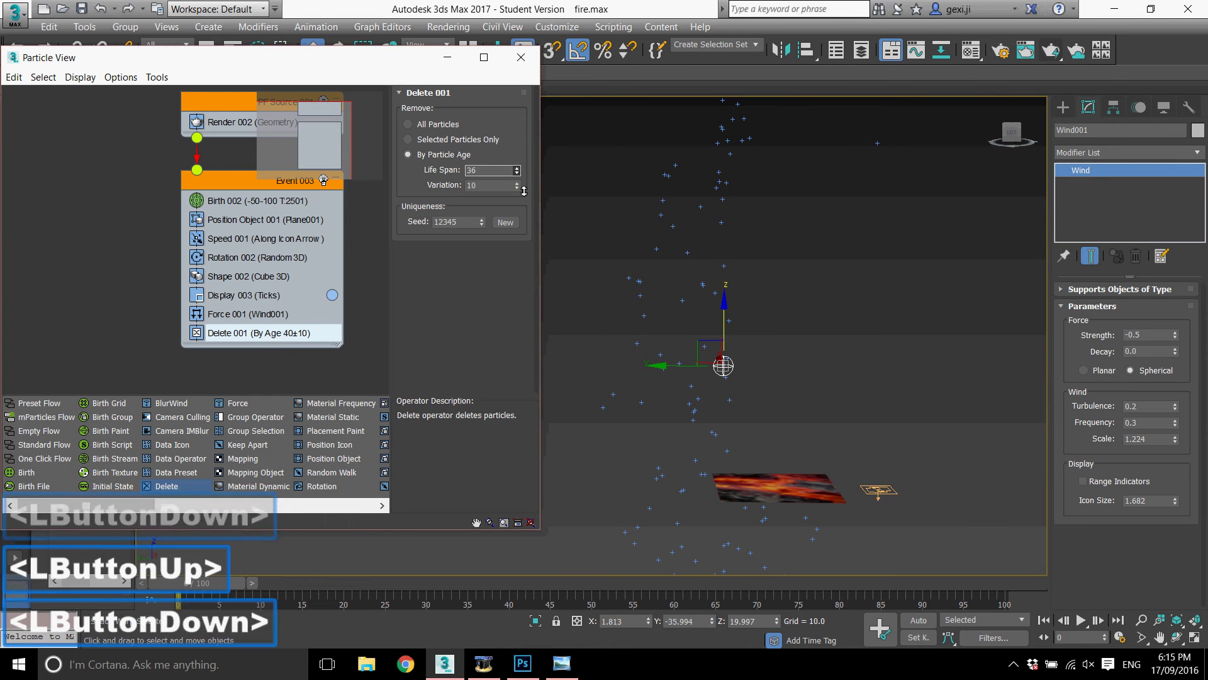
scroll("down", 3)
left_click(522, 188)
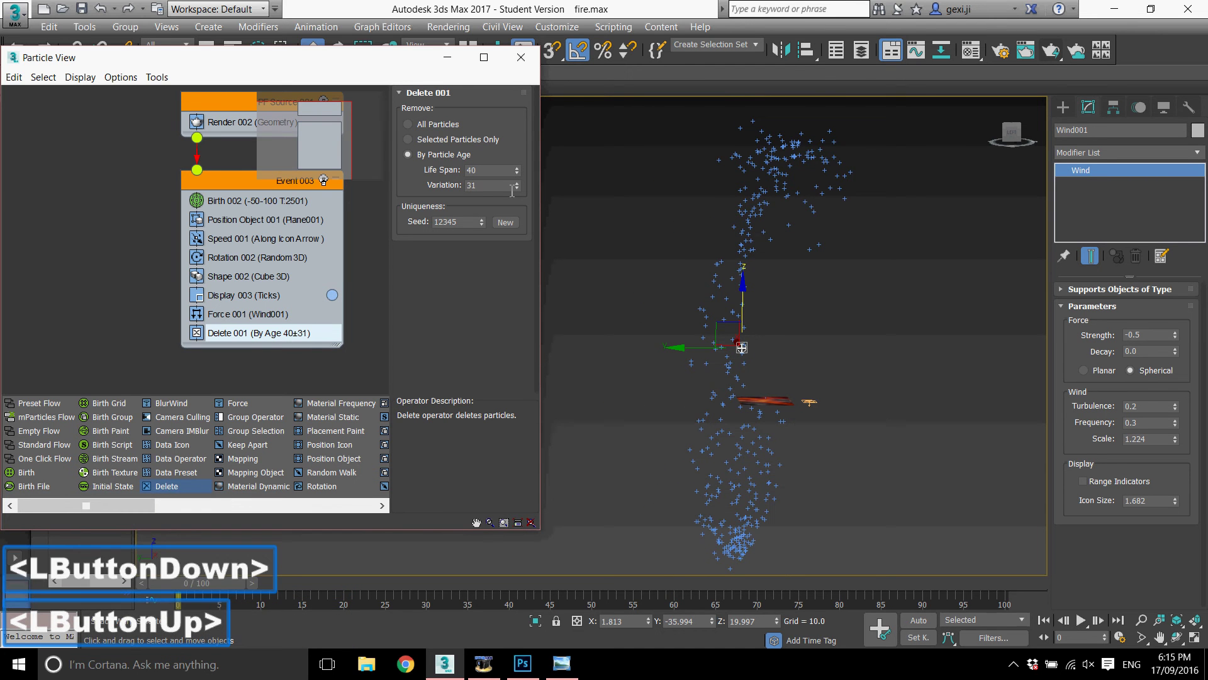
left_click(220, 592)
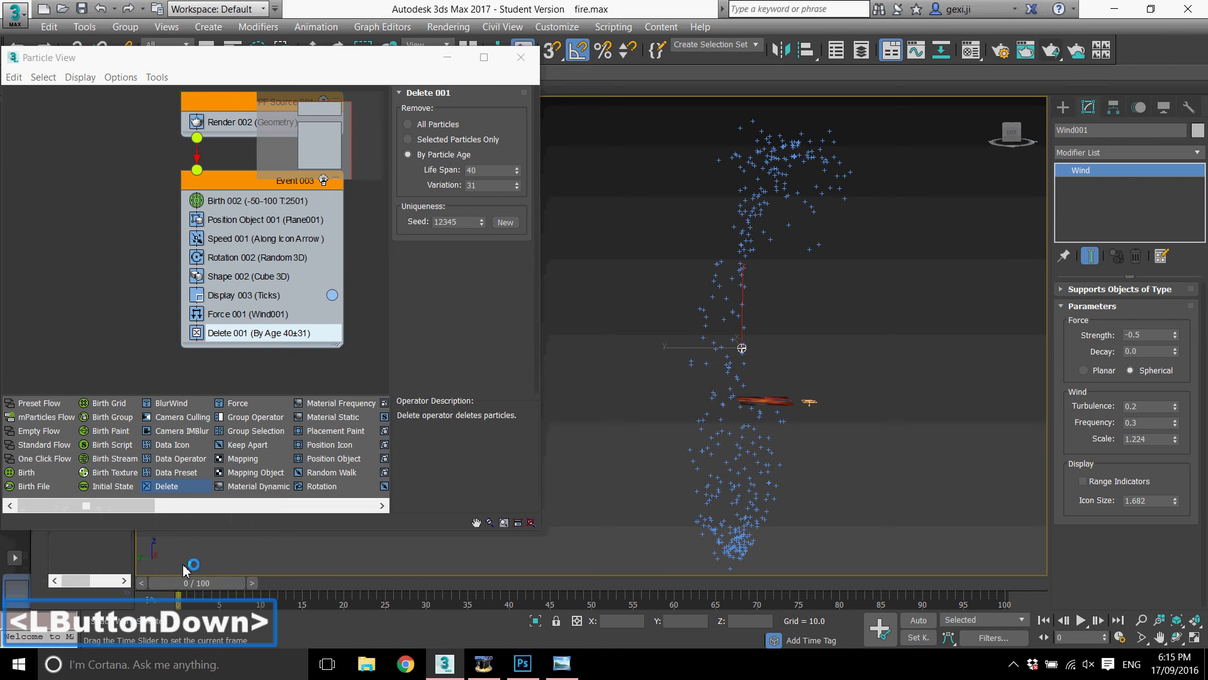
middle_click(780, 381)
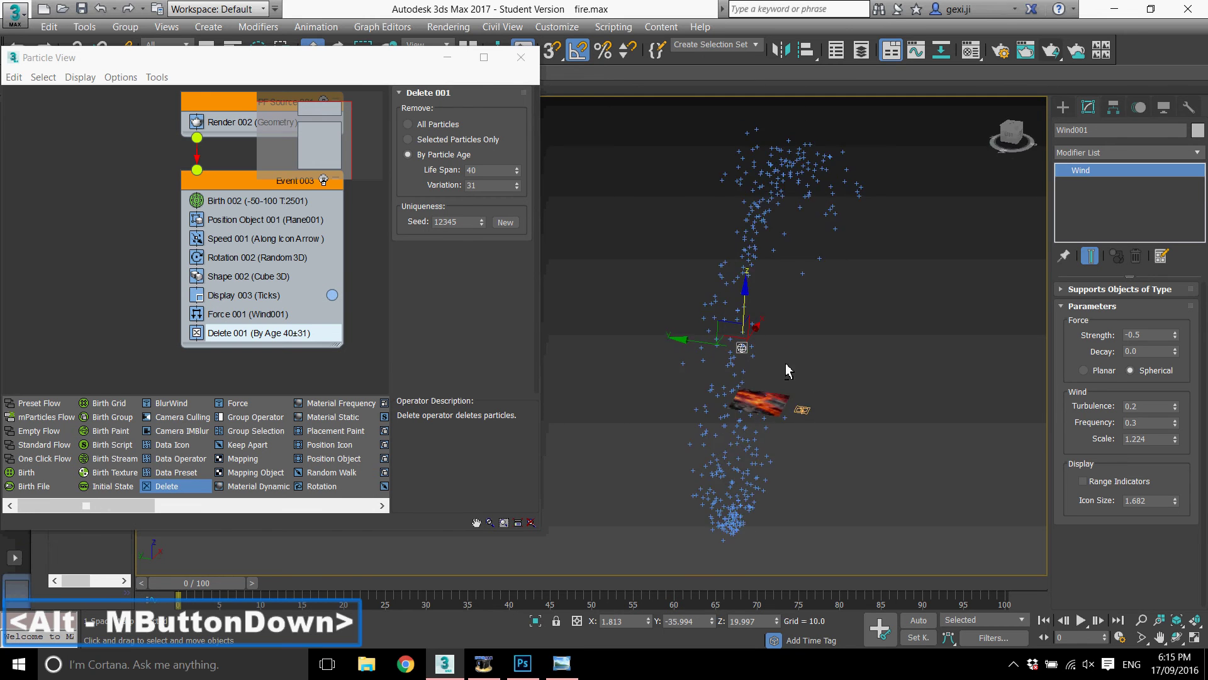
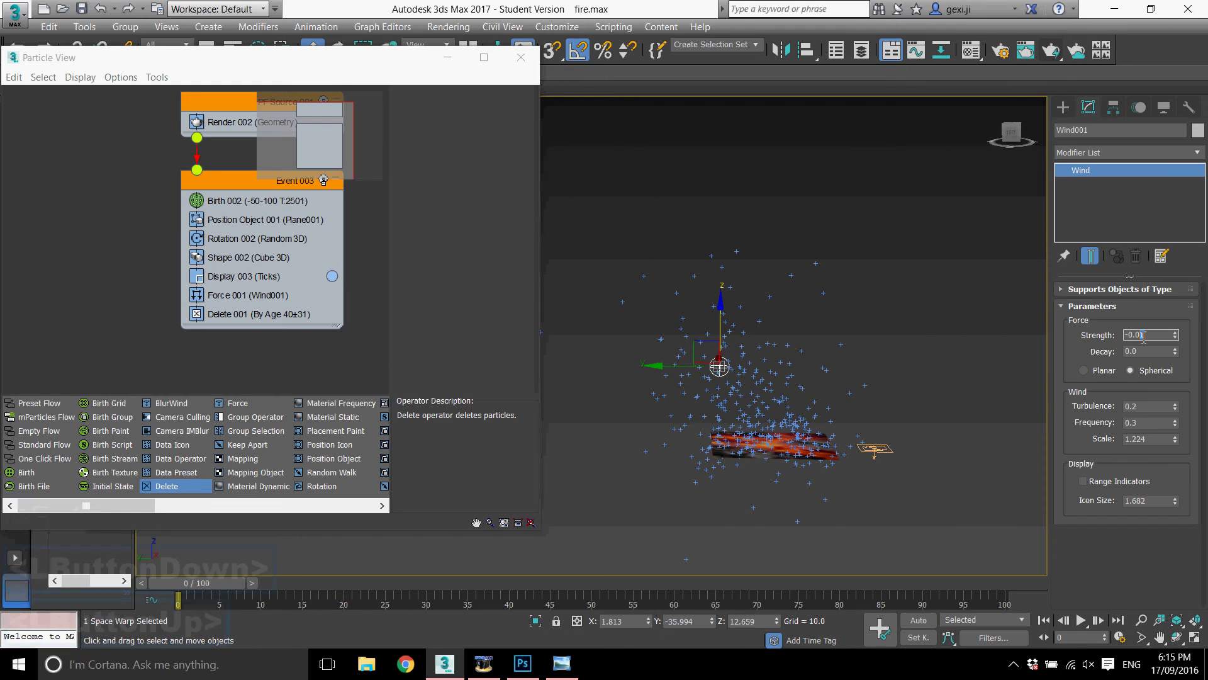
- Set Wind001 strength to -0.02 so the sparks drift loosely upward, then deselect all
key("BackSpace")
key("BackSpace")
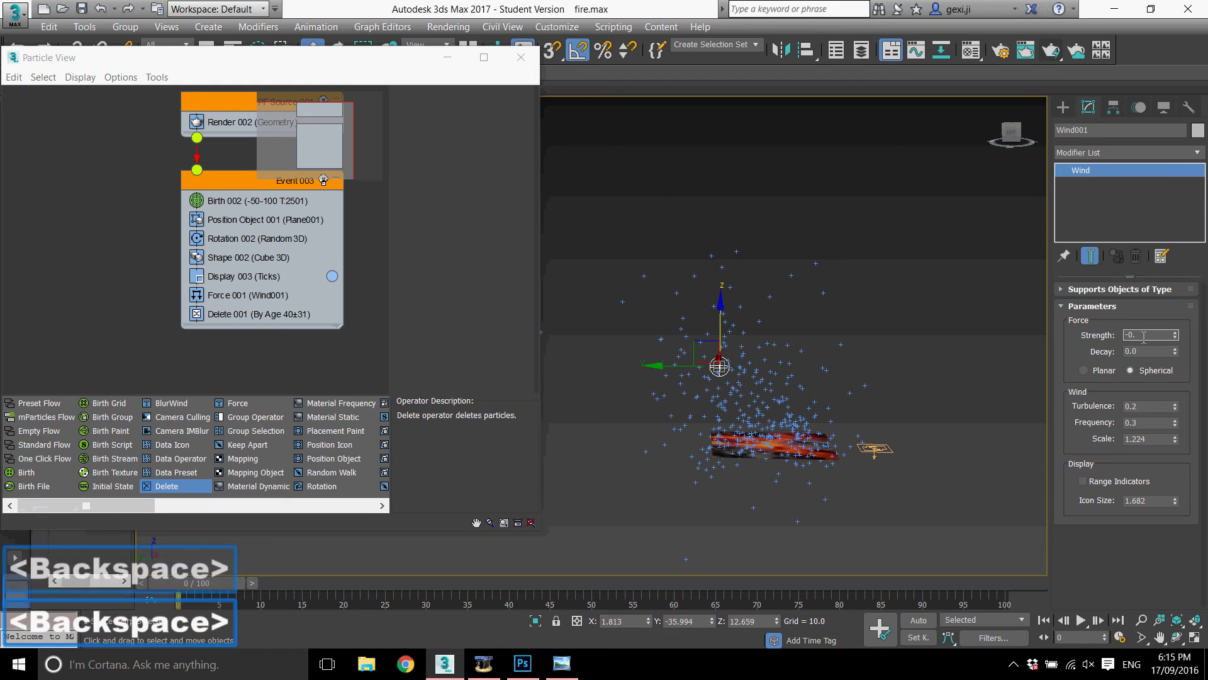
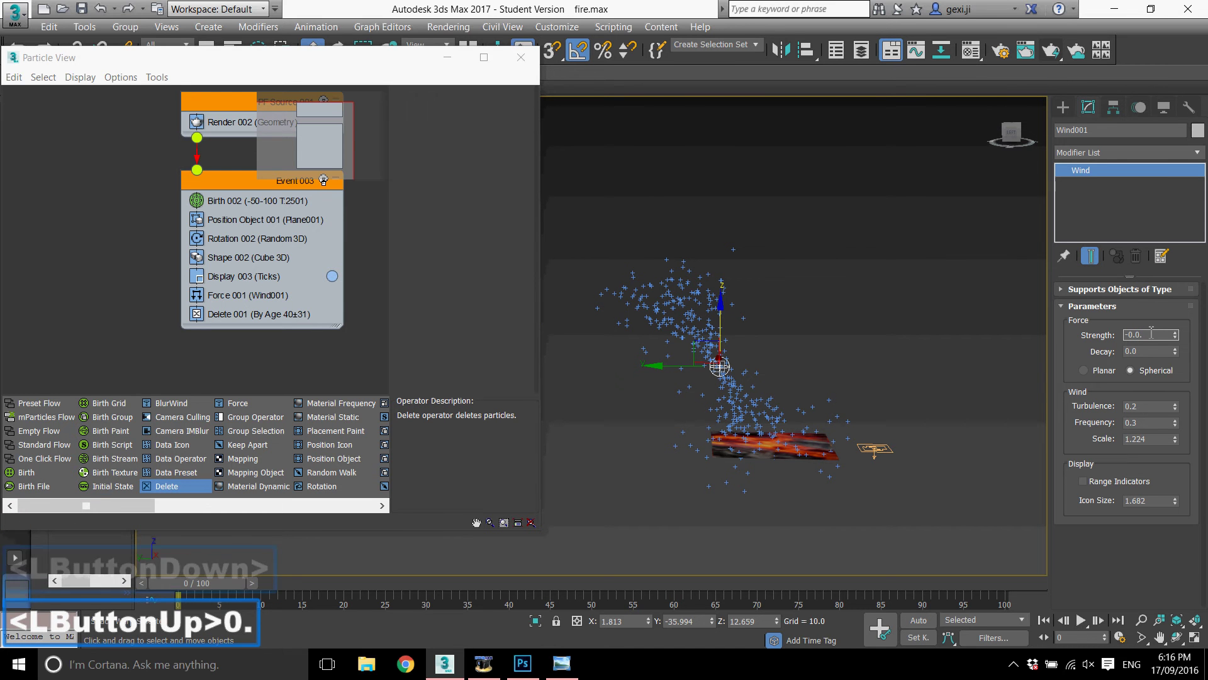
key("BackSpace")
key("2")
key("Return")
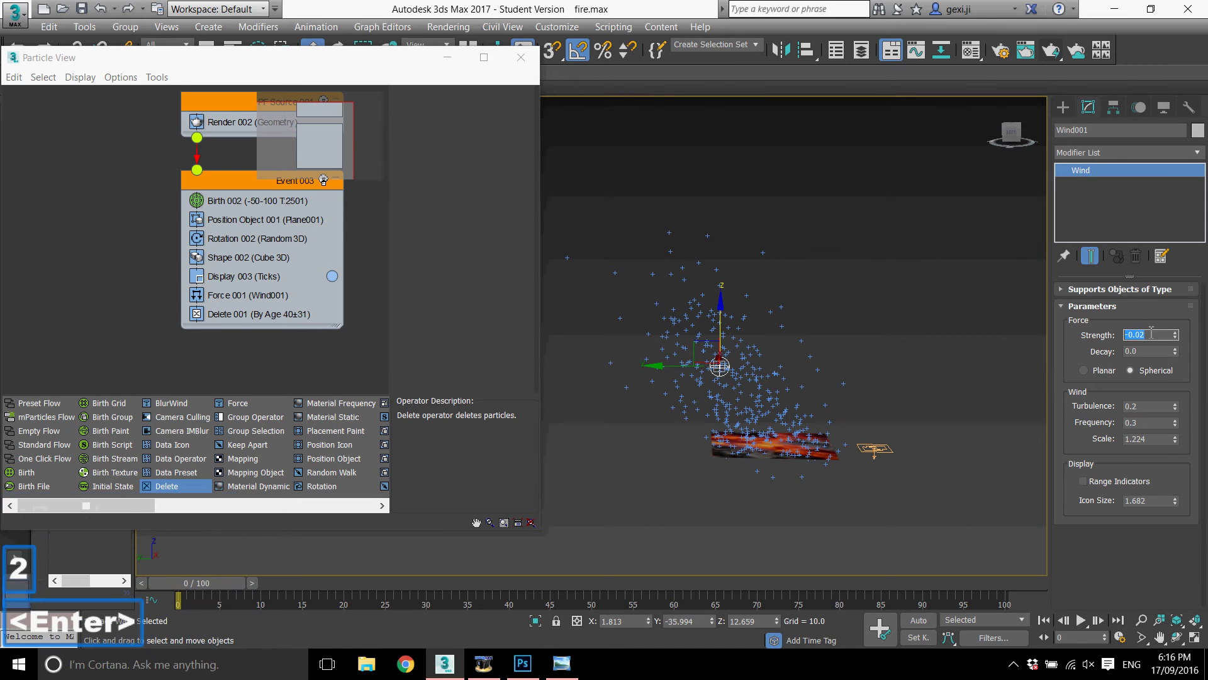
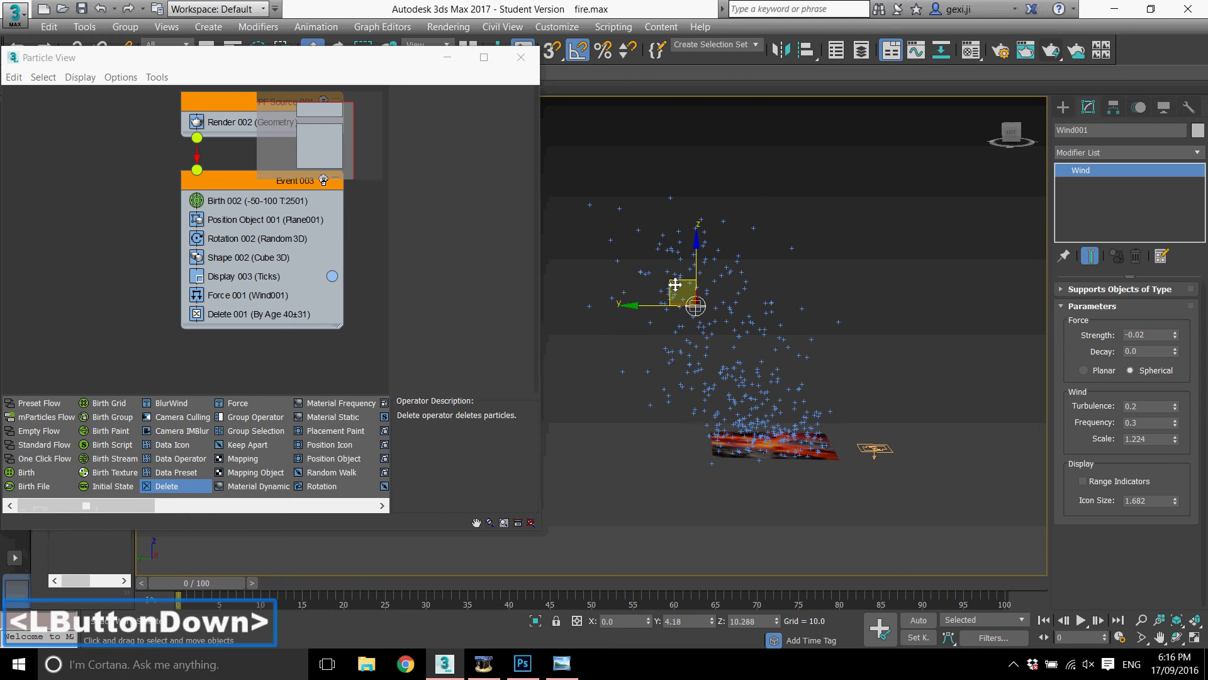
middle_click(837, 353)
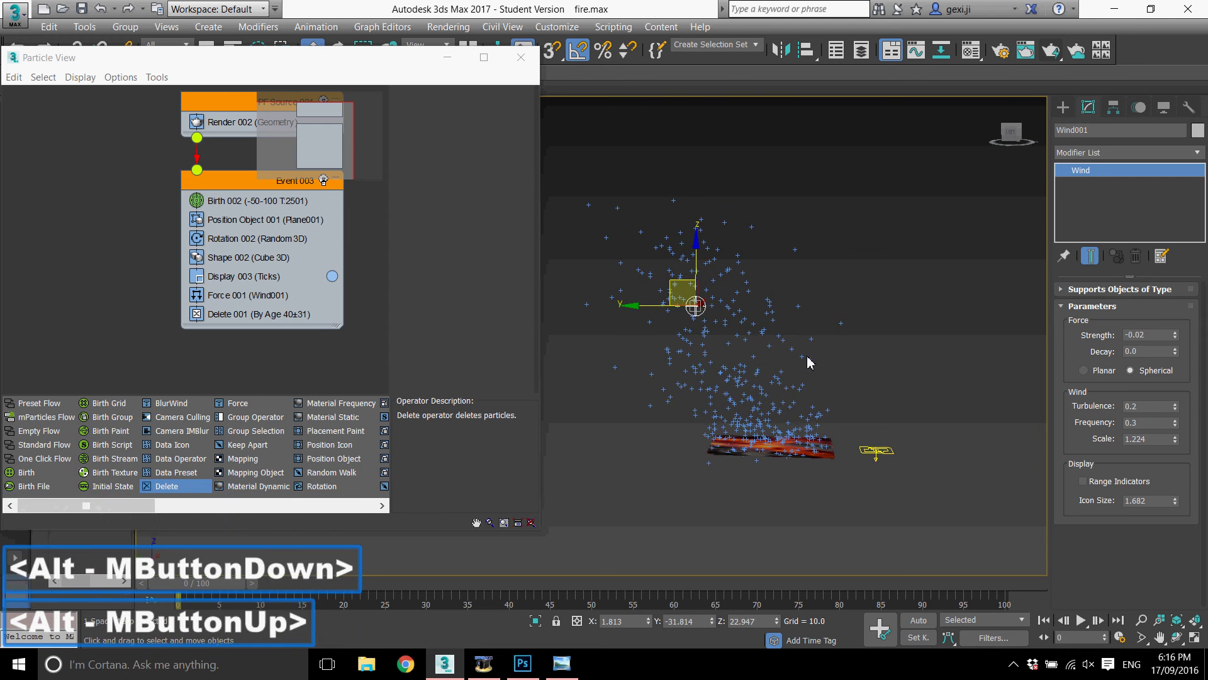
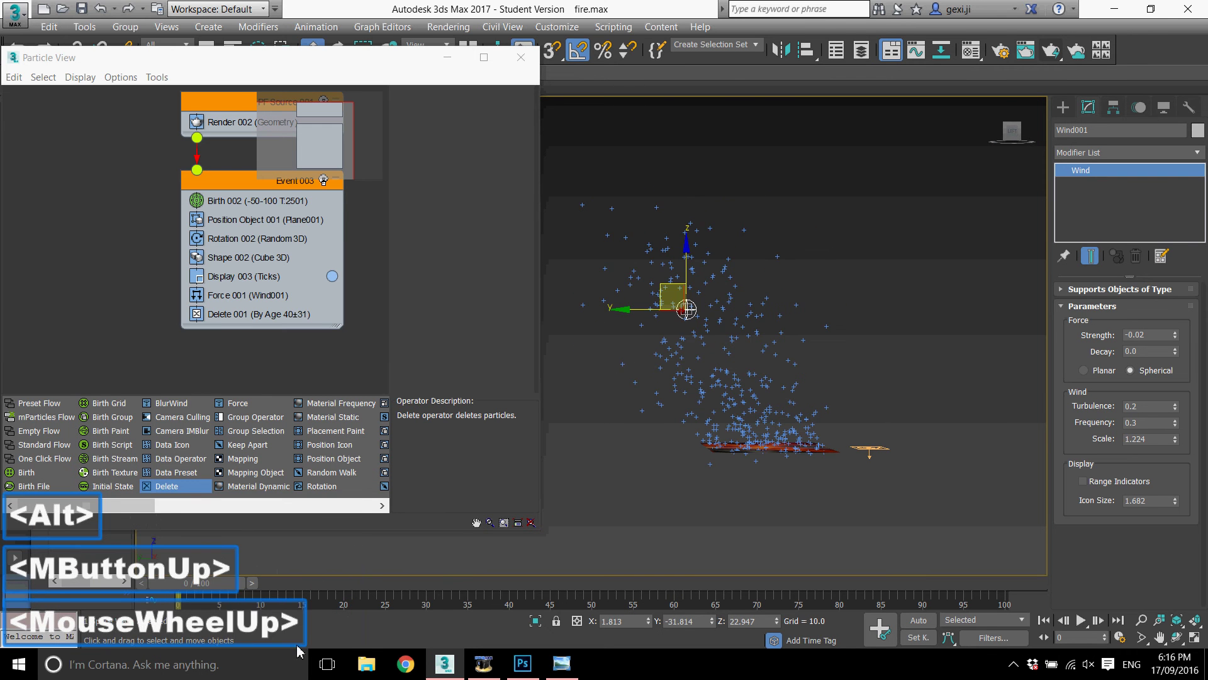
left_click(272, 595)
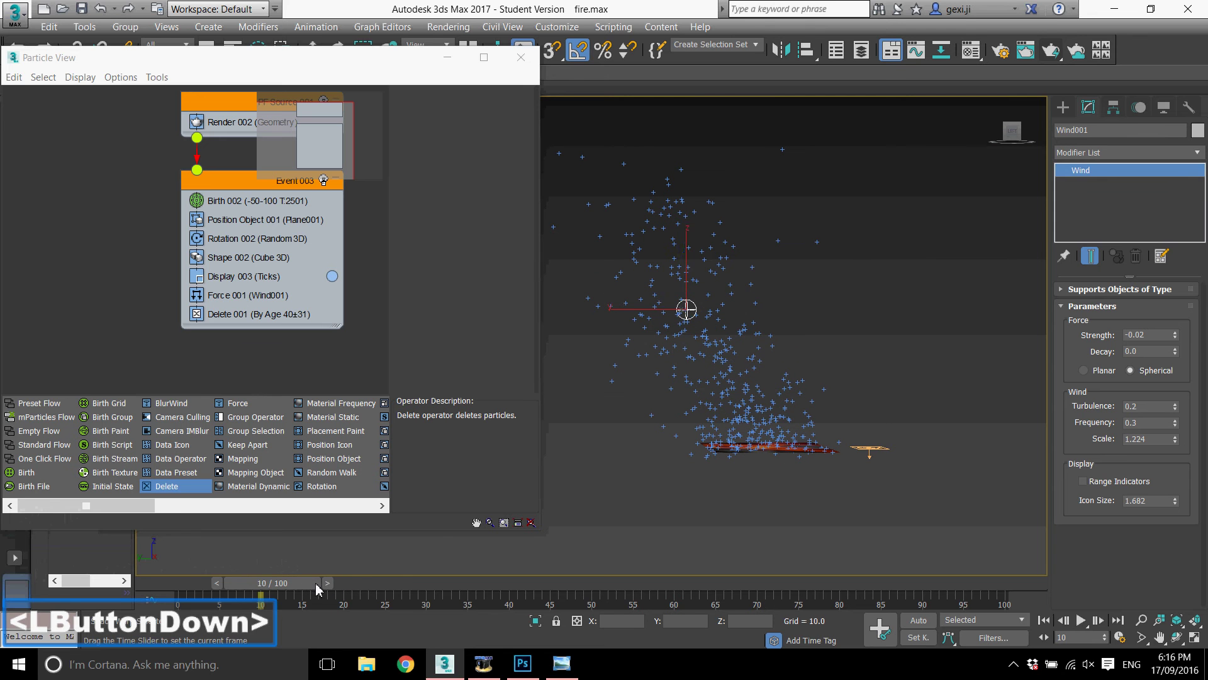
- Add a Material Dynamic operator from the depot to the end of Event 003
middle_click(819, 374)
left_click(841, 361)
scroll("up", 3)
scroll("down", 3)
left_click(251, 493)
left_click(273, 484)
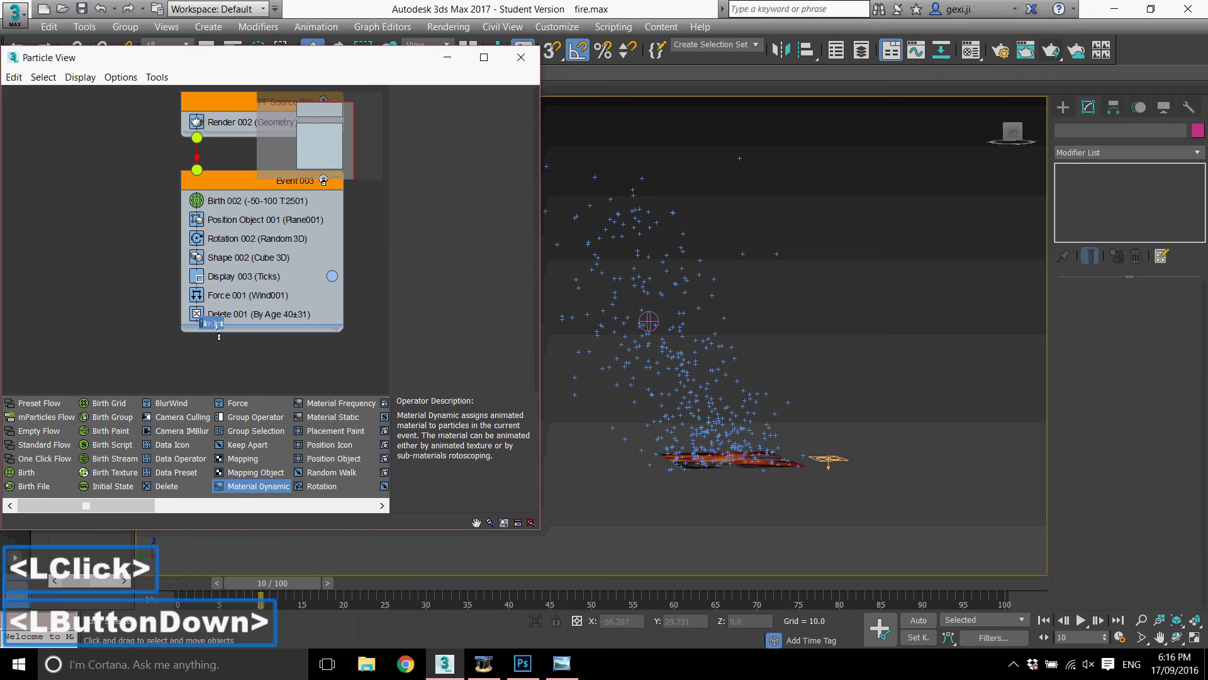
left_click(281, 282)
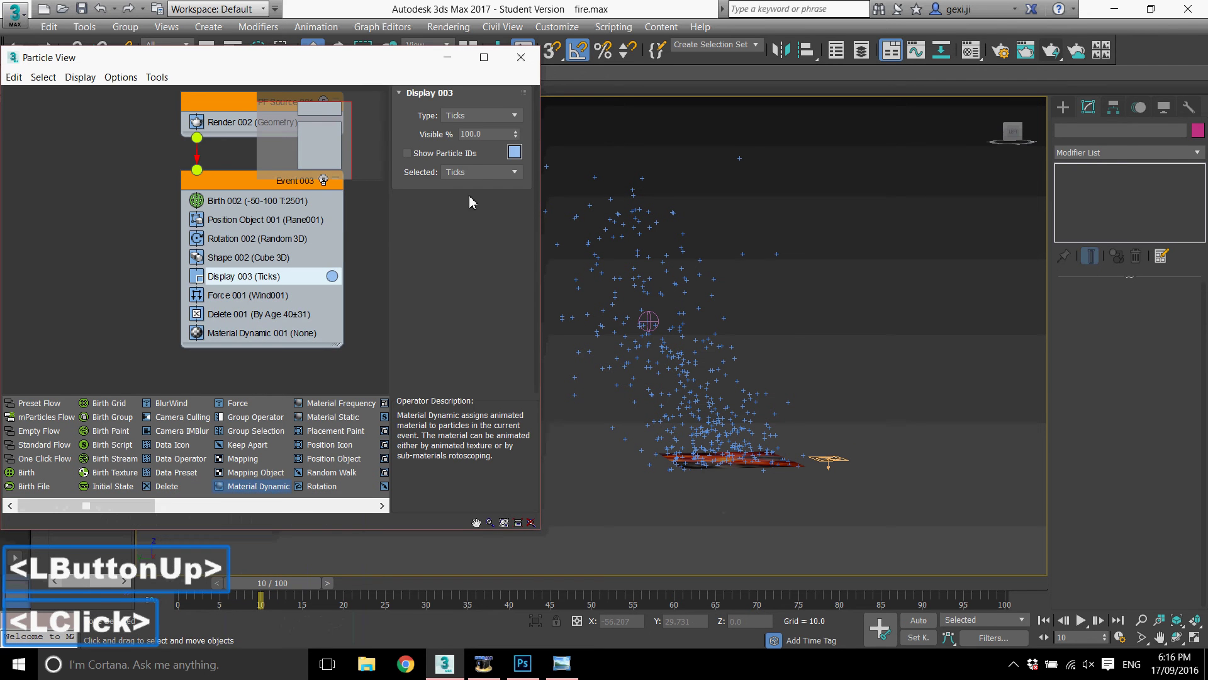
- Set Display 003 type to Lines with a bright saturated orange colour
left_click(485, 122)
left_click(479, 179)
scroll("down", 3)
scroll("up", 3)
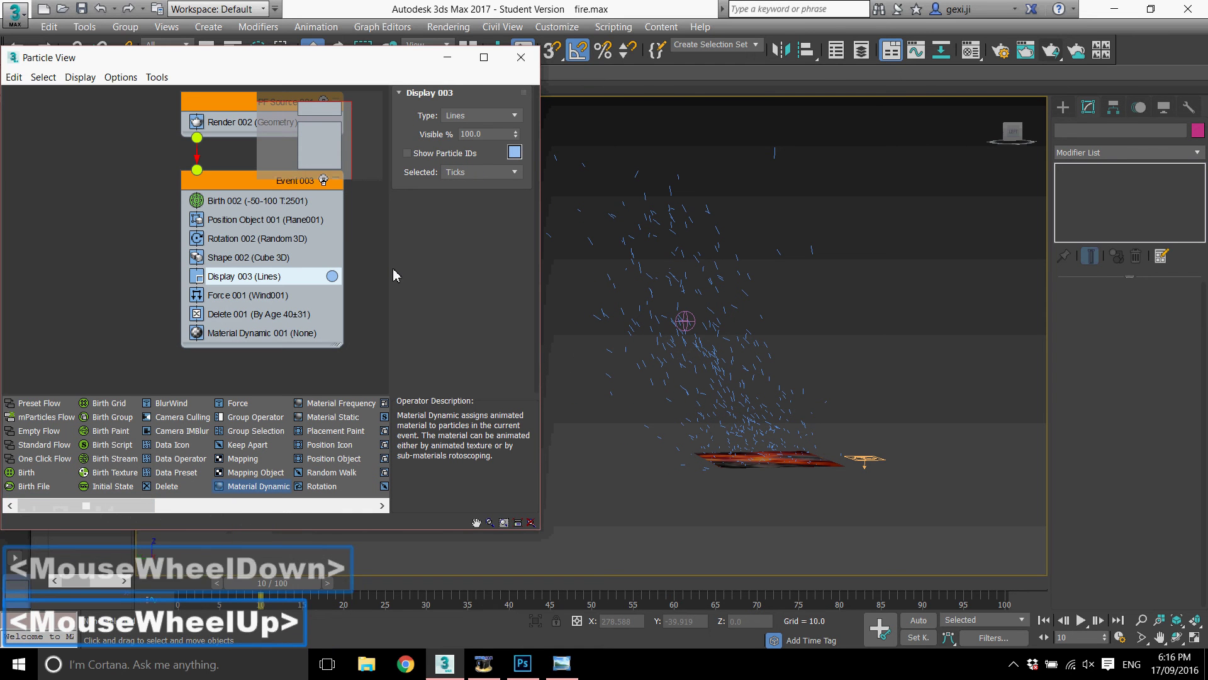
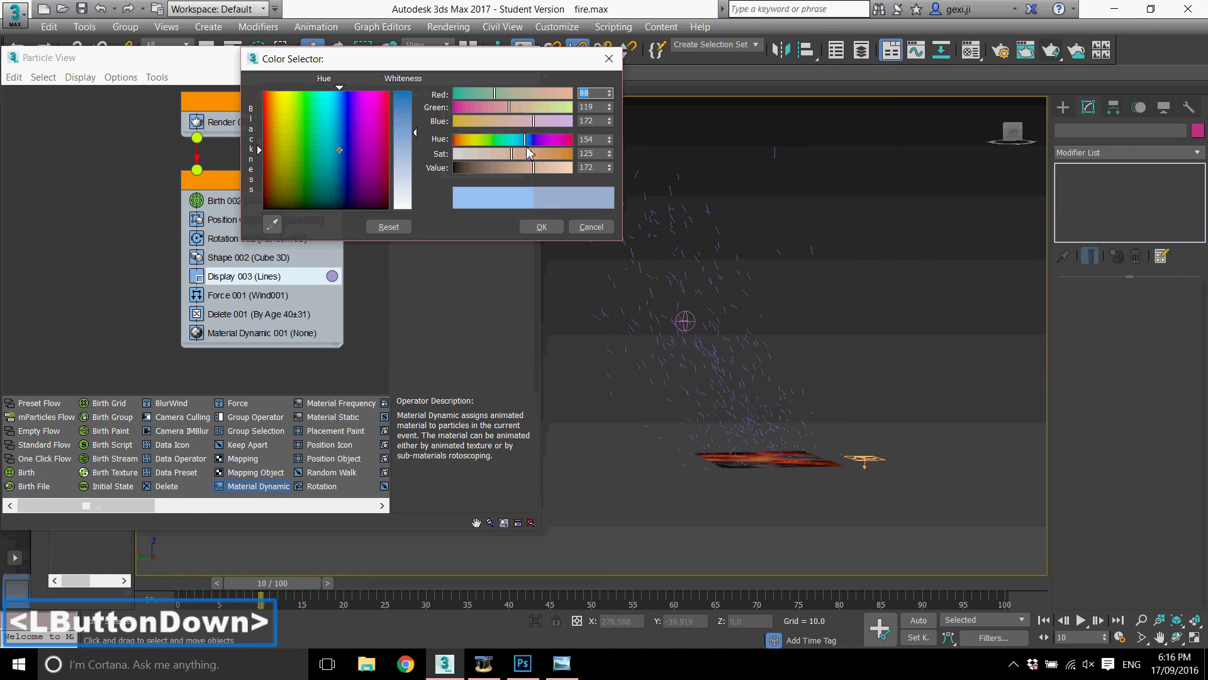
left_click(541, 160)
left_click(288, 149)
left_click(563, 158)
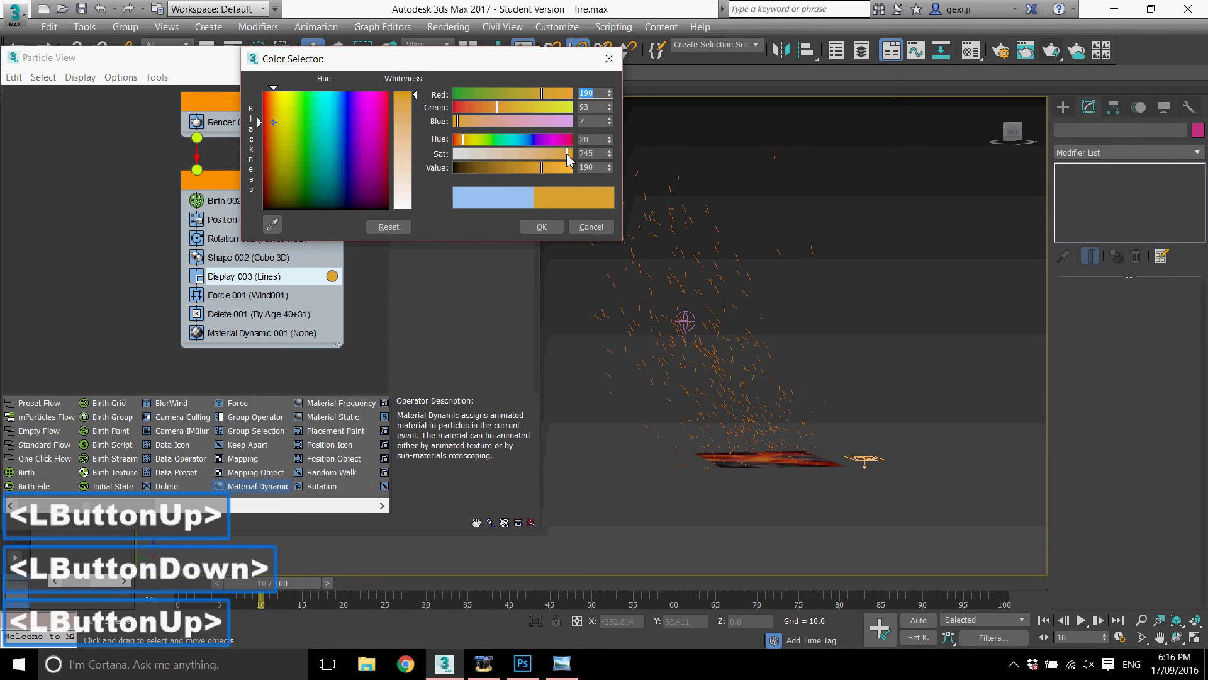
left_click(581, 243)
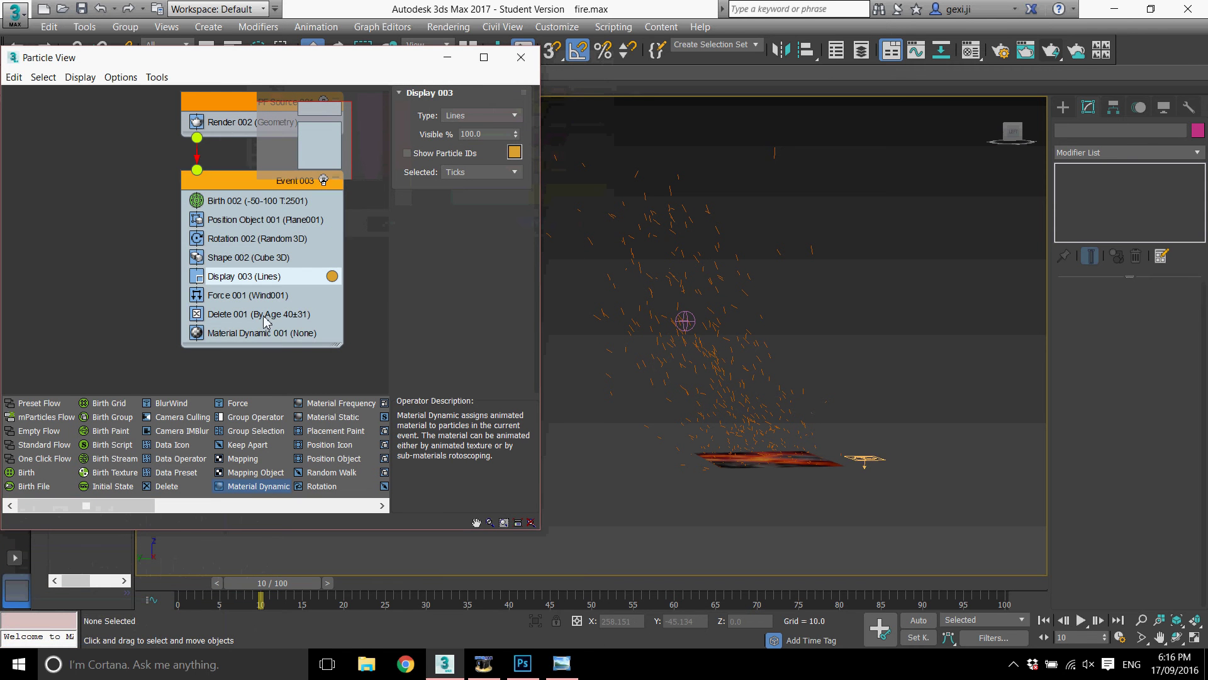
middle_click(831, 398)
scroll("down", 3)
scroll("up", 3)
- In the Material Editor make an empty slot a new Standard material, Material #40
left_click(291, 340)
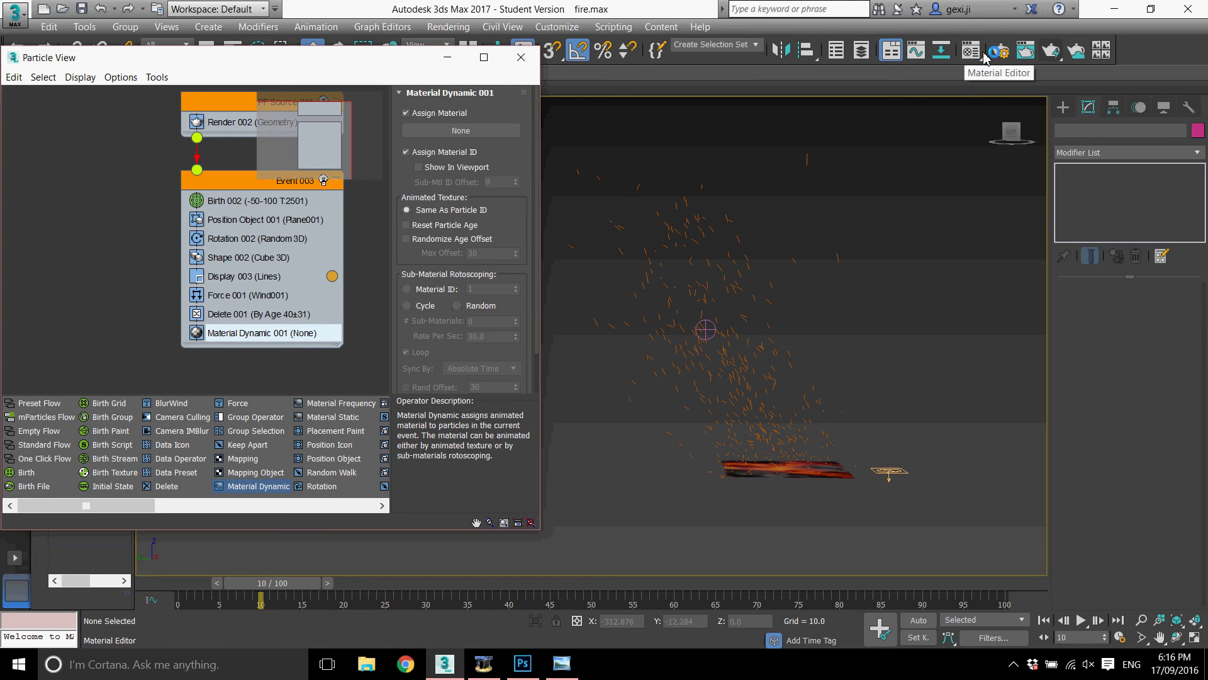
left_click(1002, 56)
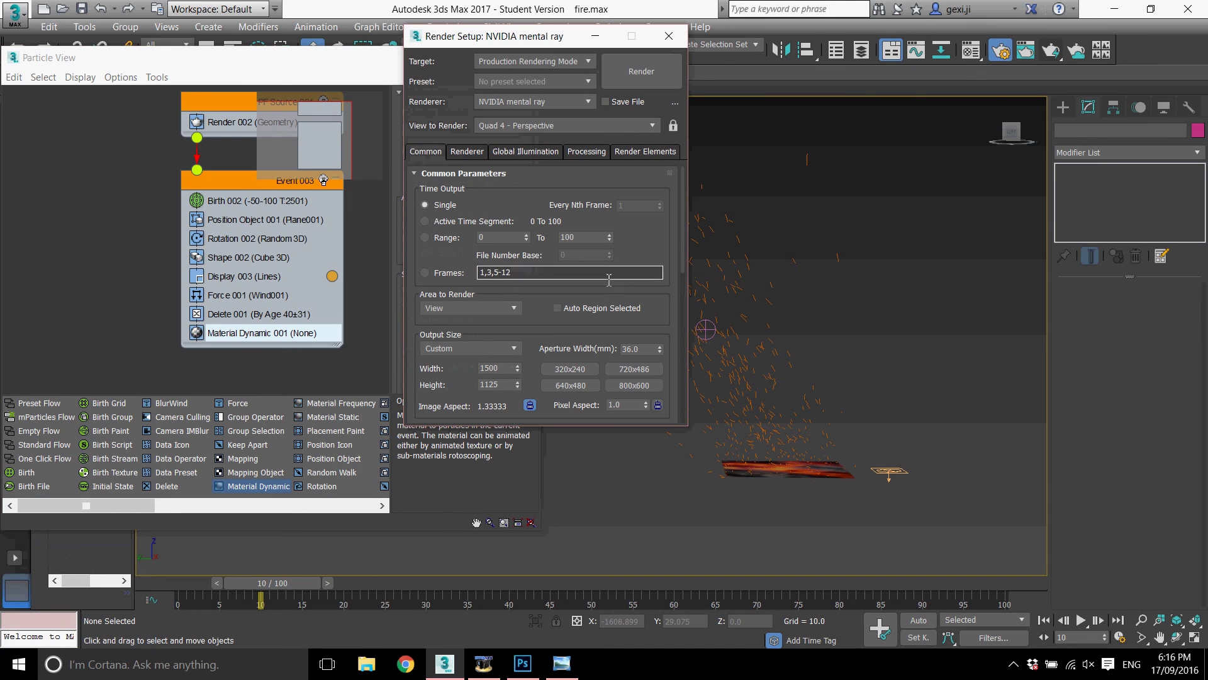
left_click(726, 32)
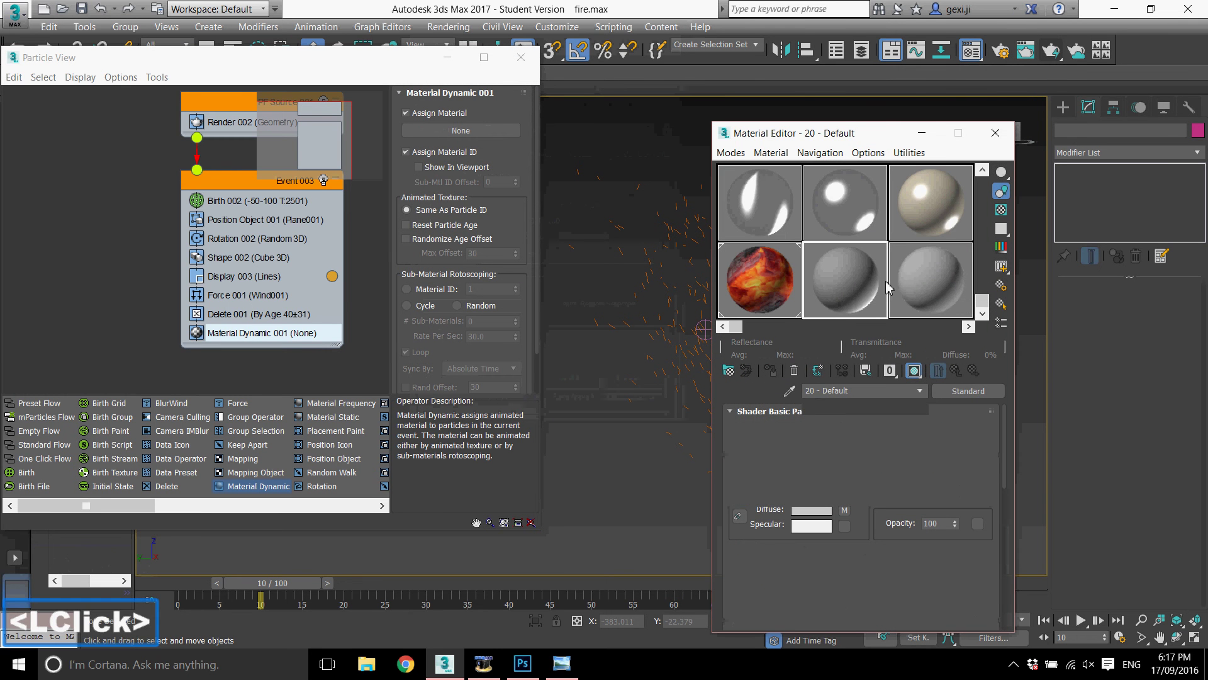
left_click(780, 153)
left_click(784, 170)
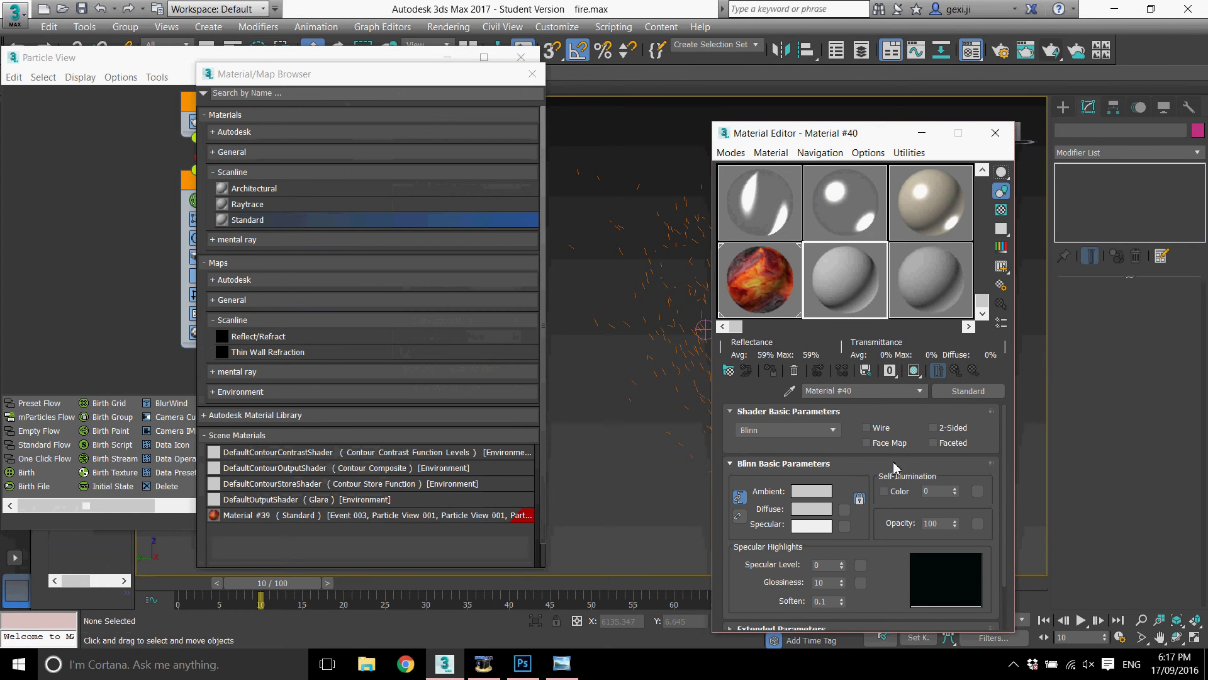
scroll("down", 3)
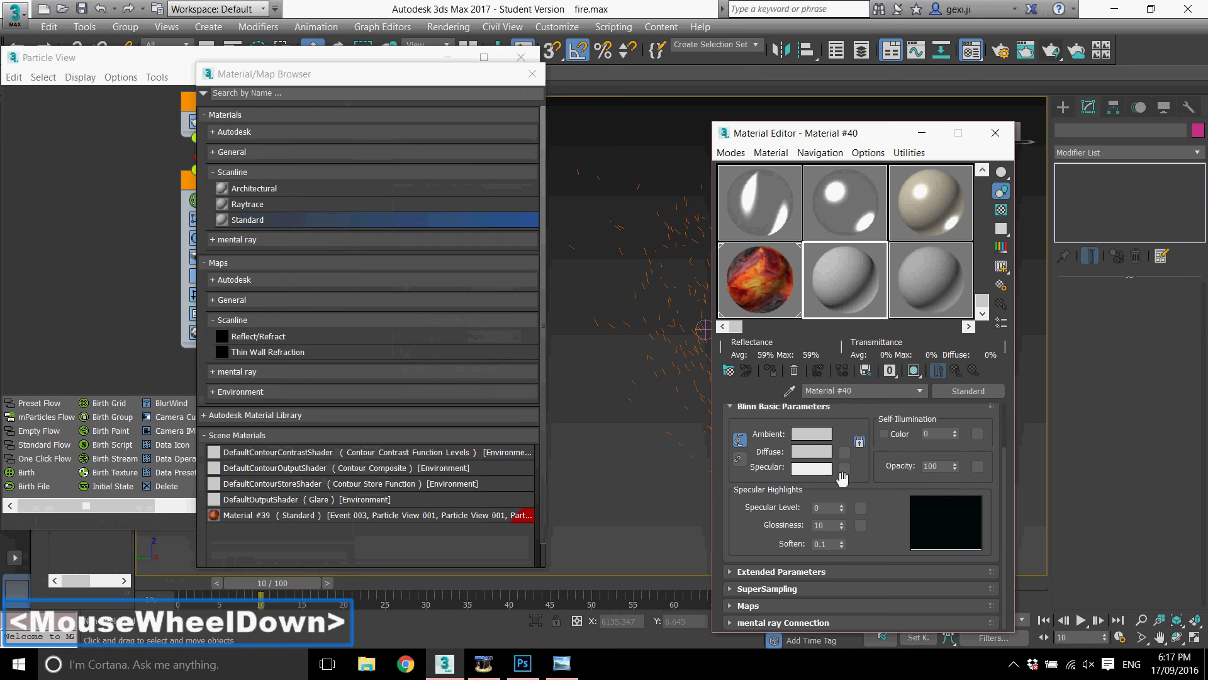
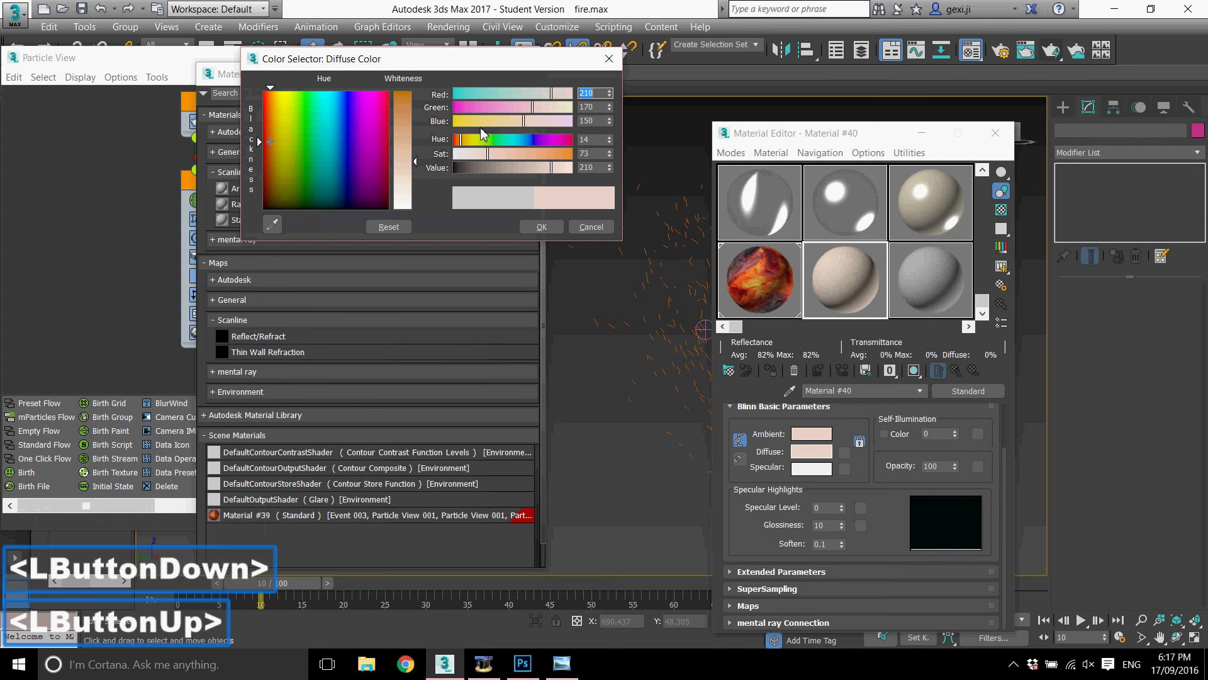
- Give Material #40 a bright orange diffuse colour and expand its Maps rollout
left_click(423, 165)
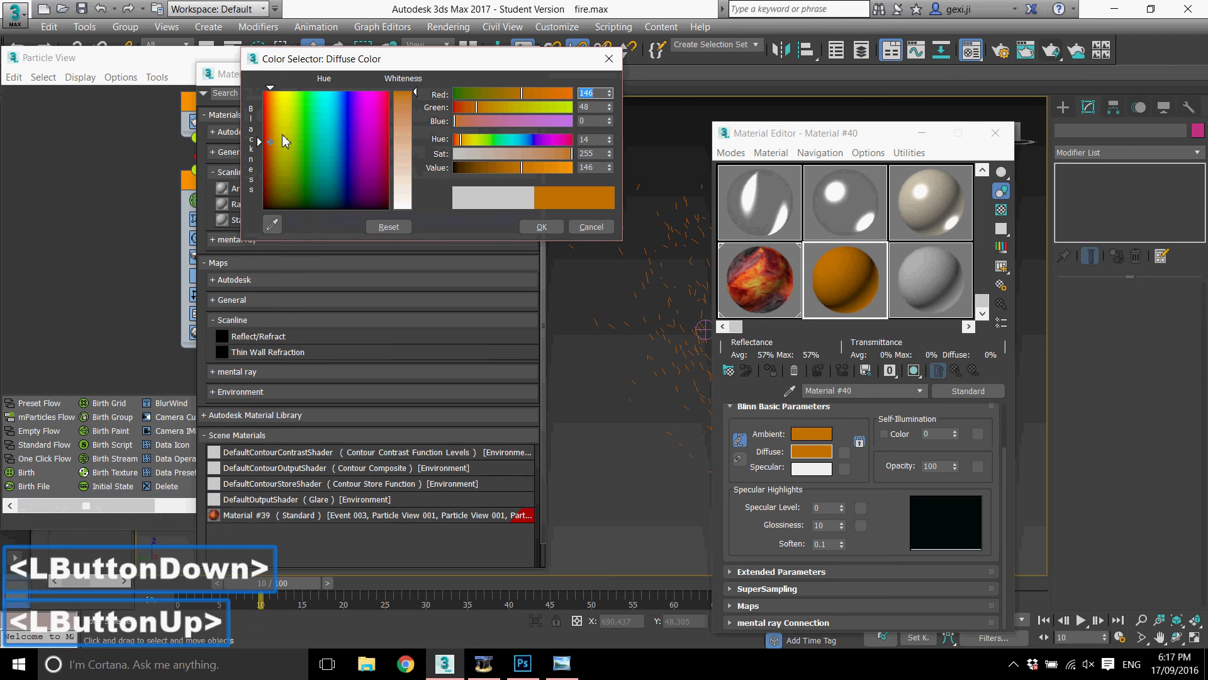
left_click(346, 104)
left_click(274, 127)
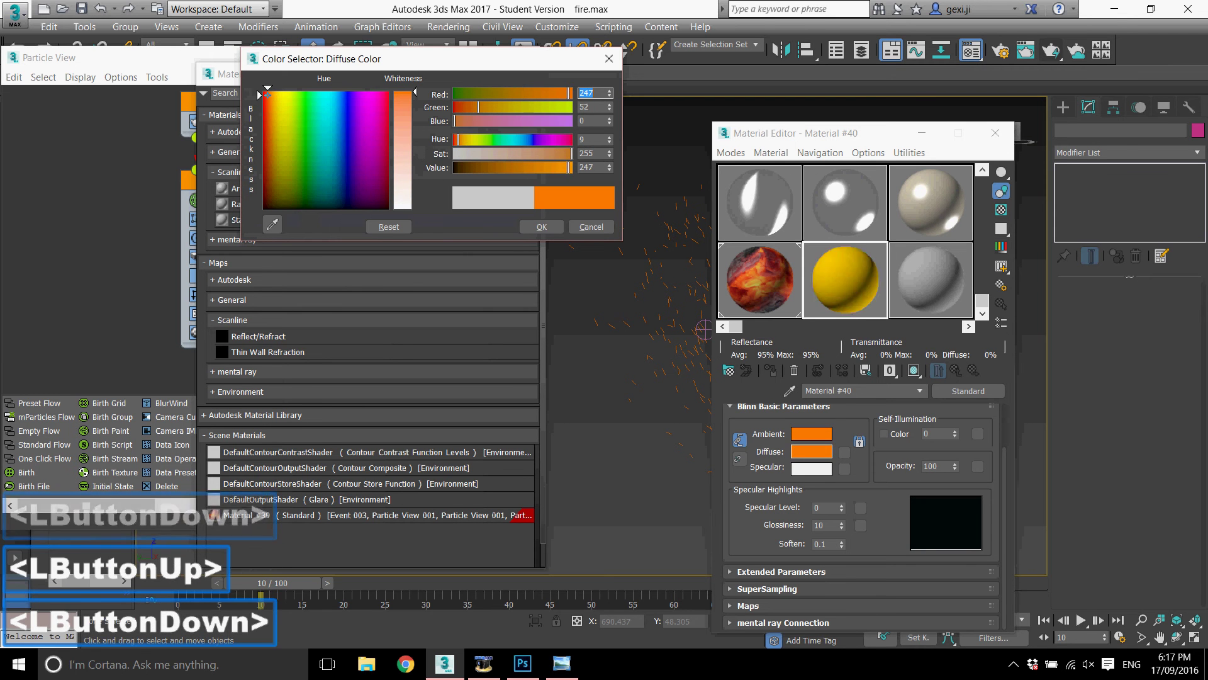
left_click(549, 226)
scroll("down", 3)
left_click(894, 511)
left_click(801, 608)
scroll("up", 3)
scroll("up", 3)
- Assign a Particle Age map to Material #40's diffuse colour
left_click(1007, 517)
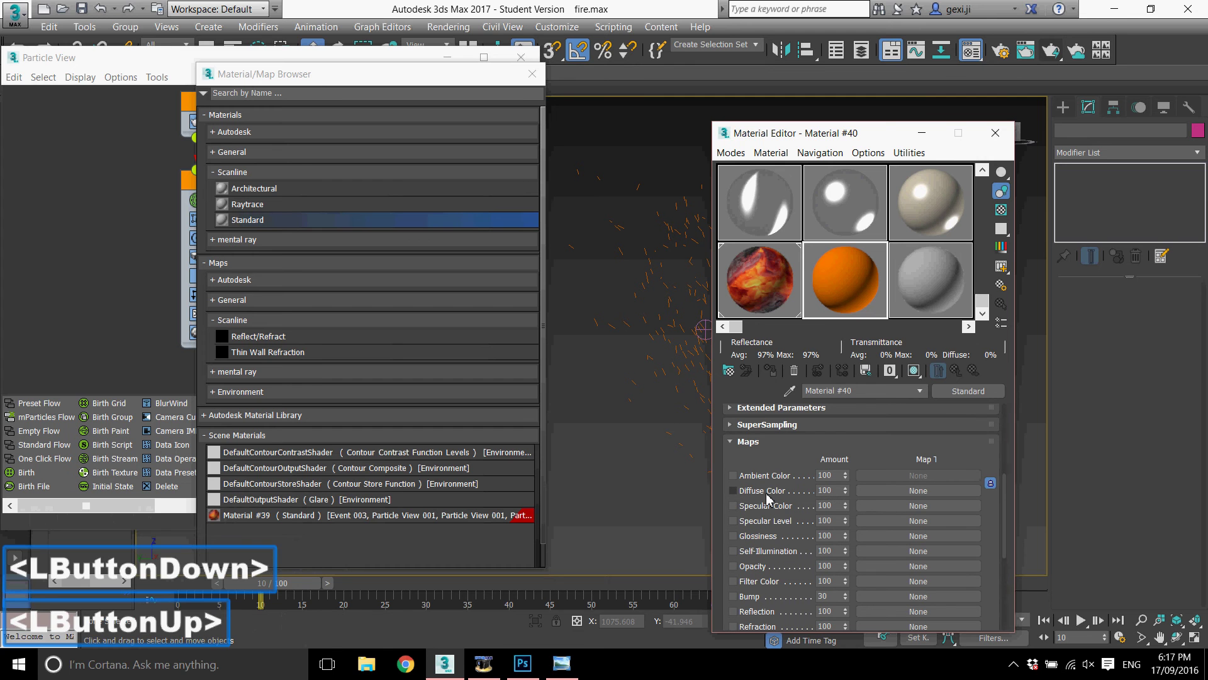
left_click(906, 497)
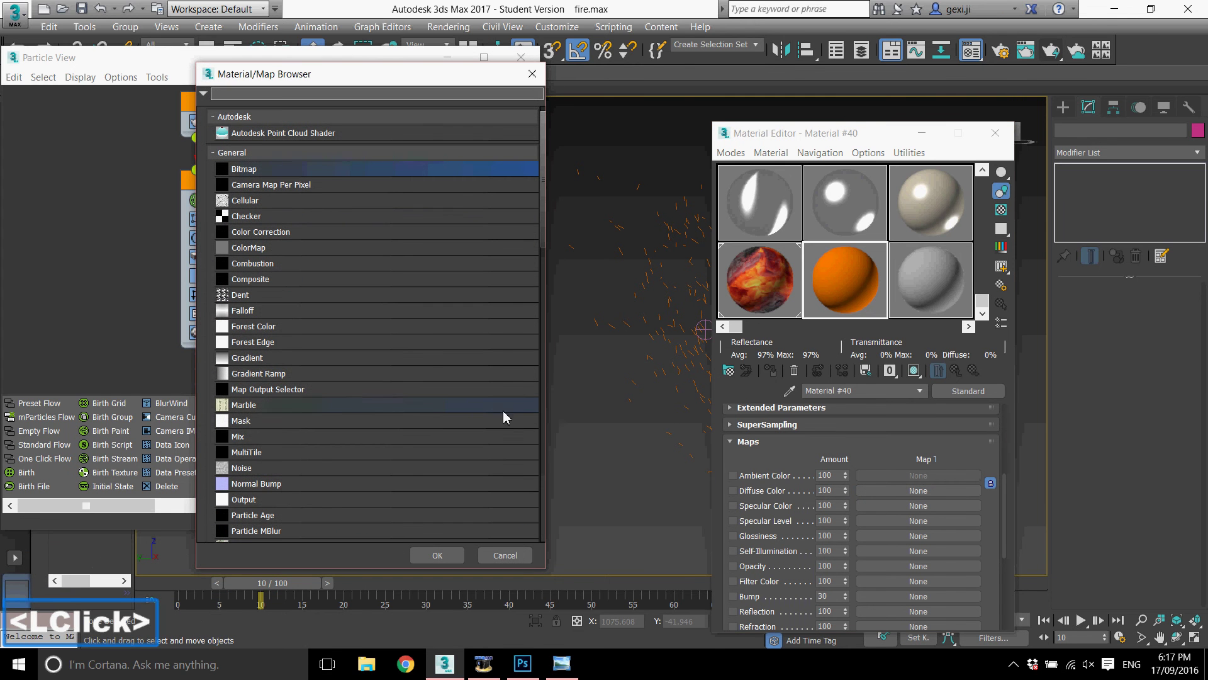
scroll("down", 3)
left_click(277, 338)
left_click(285, 339)
double_click(285, 339)
left_click(838, 435)
- Set the Particle Age colours to yellow, orange and red in order
double_click(837, 435)
double_click(459, 150)
left_click(472, 148)
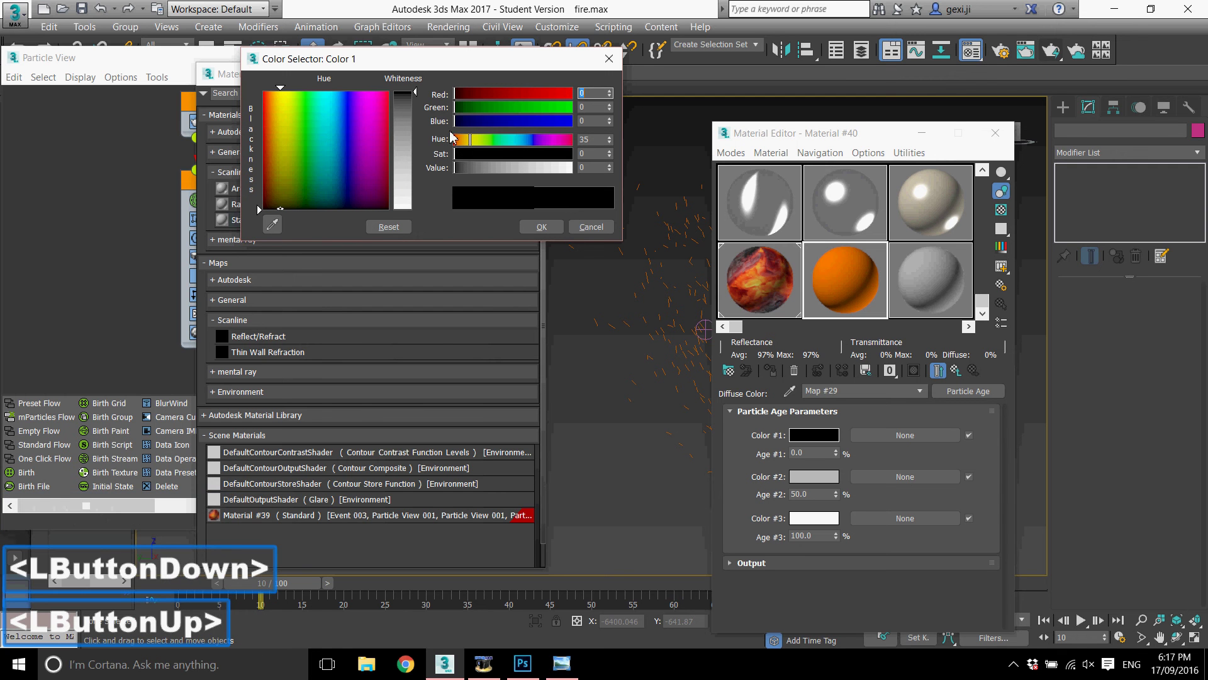
left_click(289, 131)
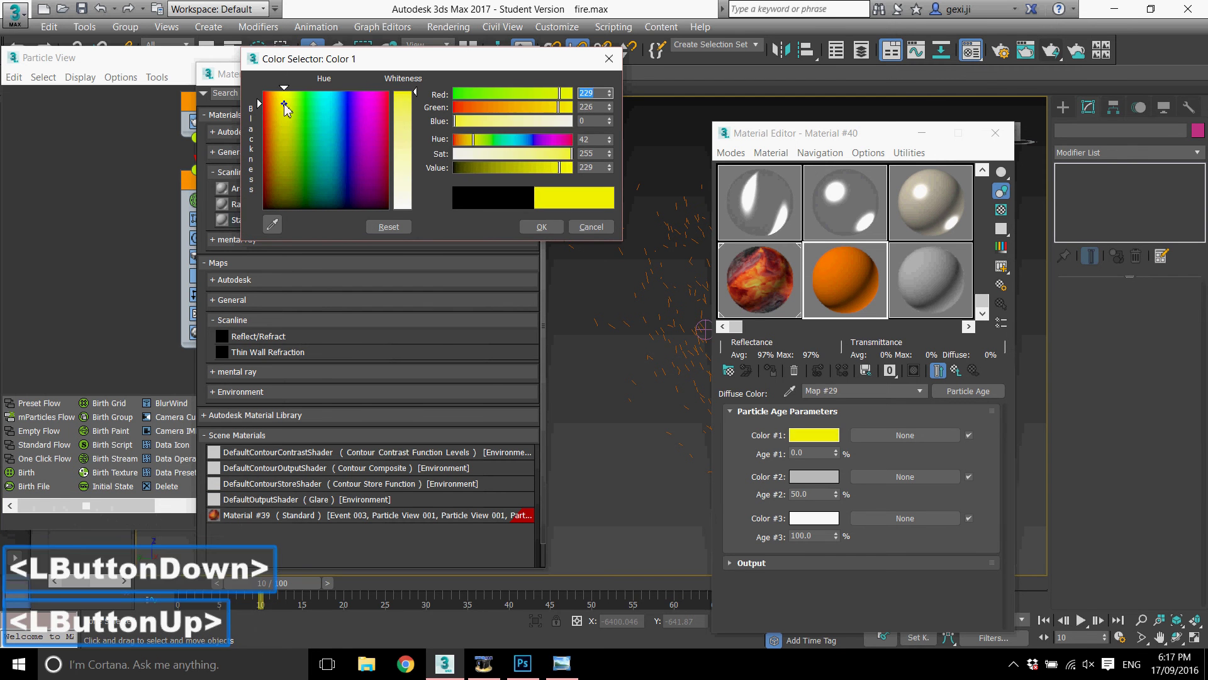
left_click(552, 231)
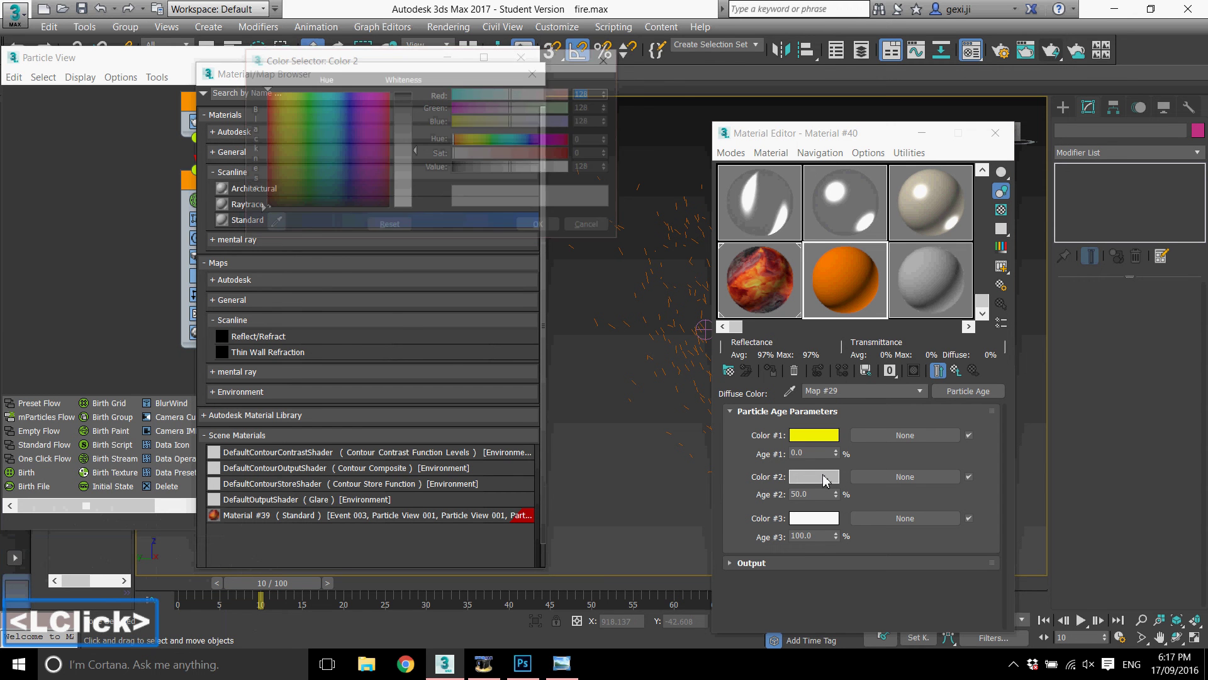
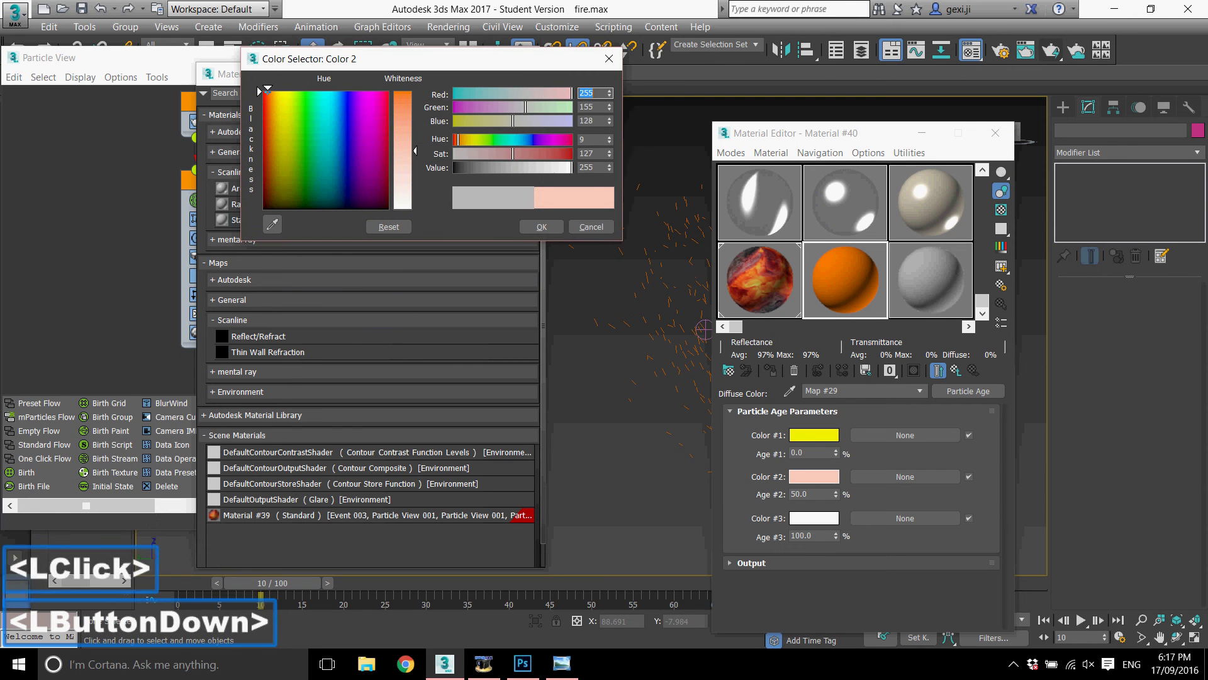
left_click(581, 160)
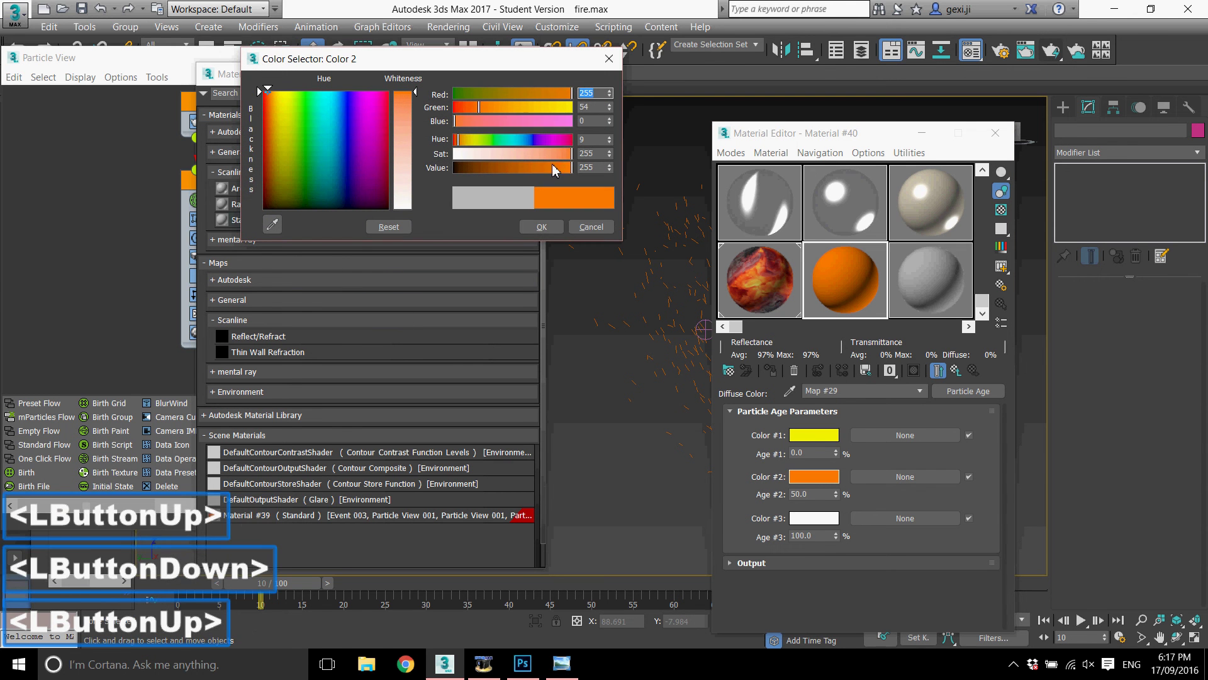
left_click(542, 237)
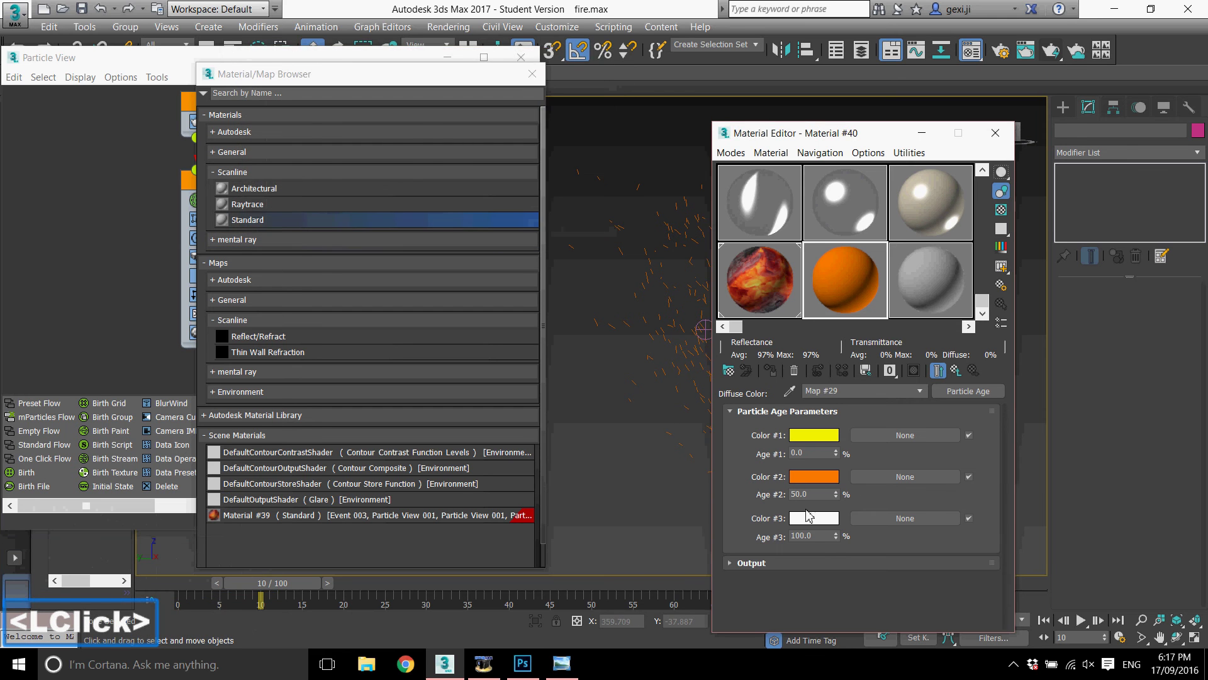
left_click(610, 155)
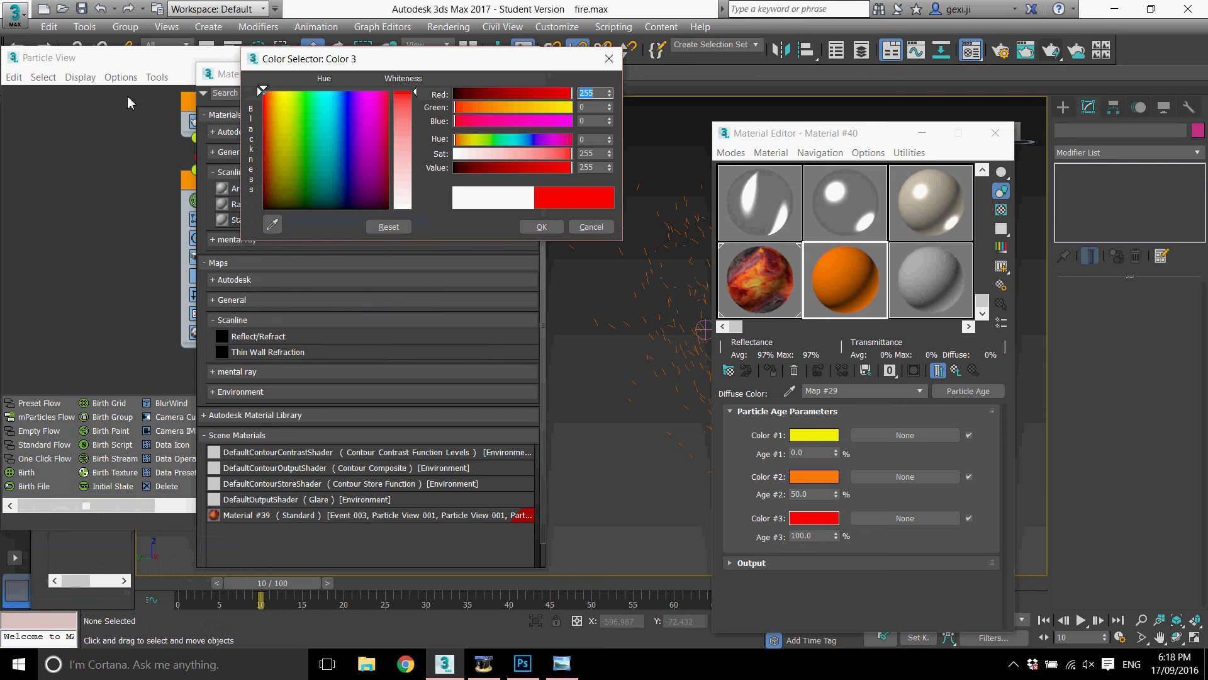
left_click(267, 100)
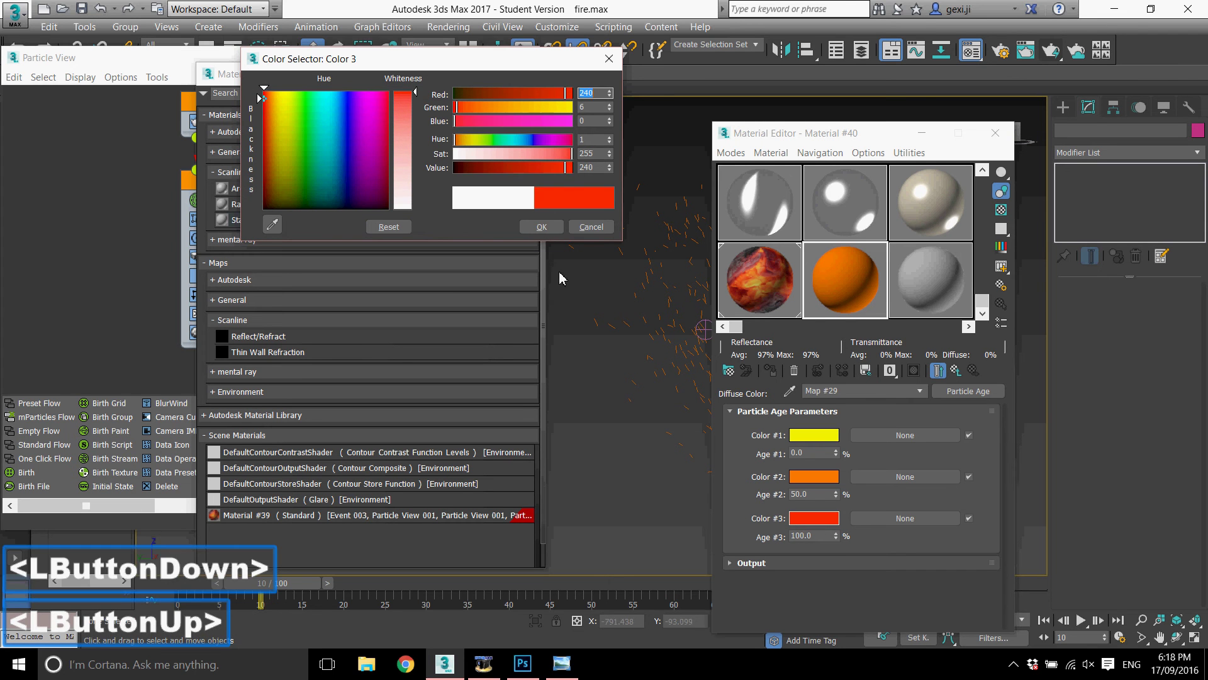
left_click(543, 229)
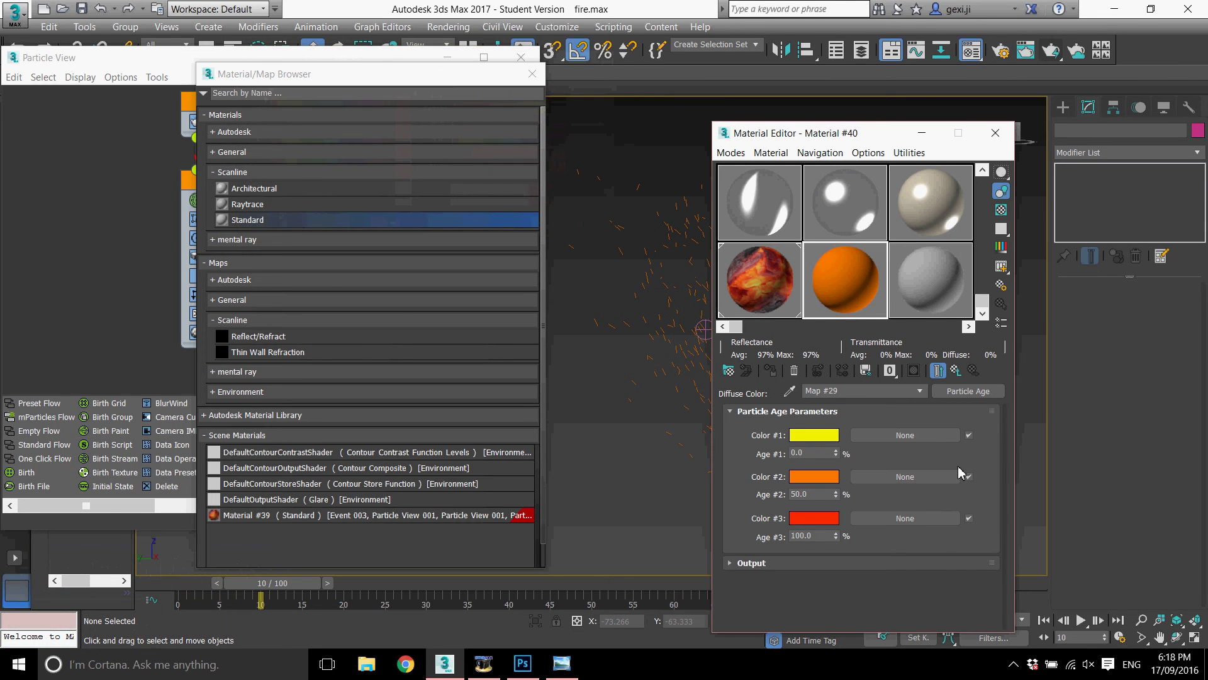
- Return to the material's top level and bring Particle View forward
scroll("down", 3)
scroll("up", 3)
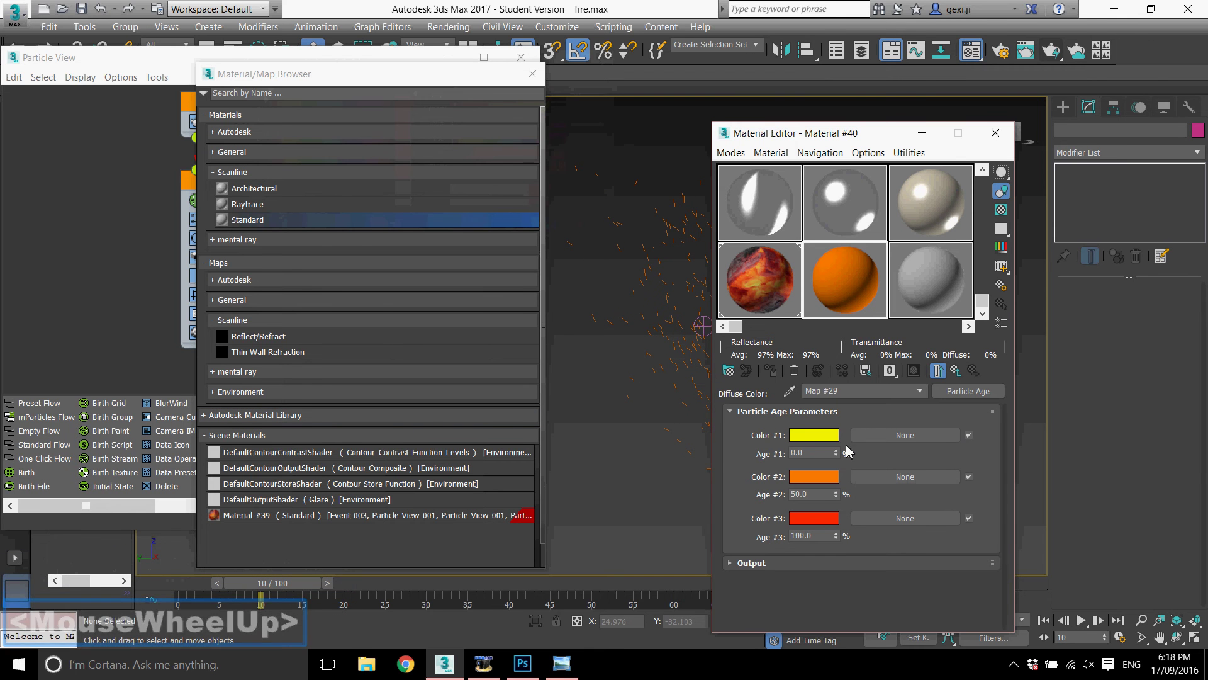
left_click(962, 380)
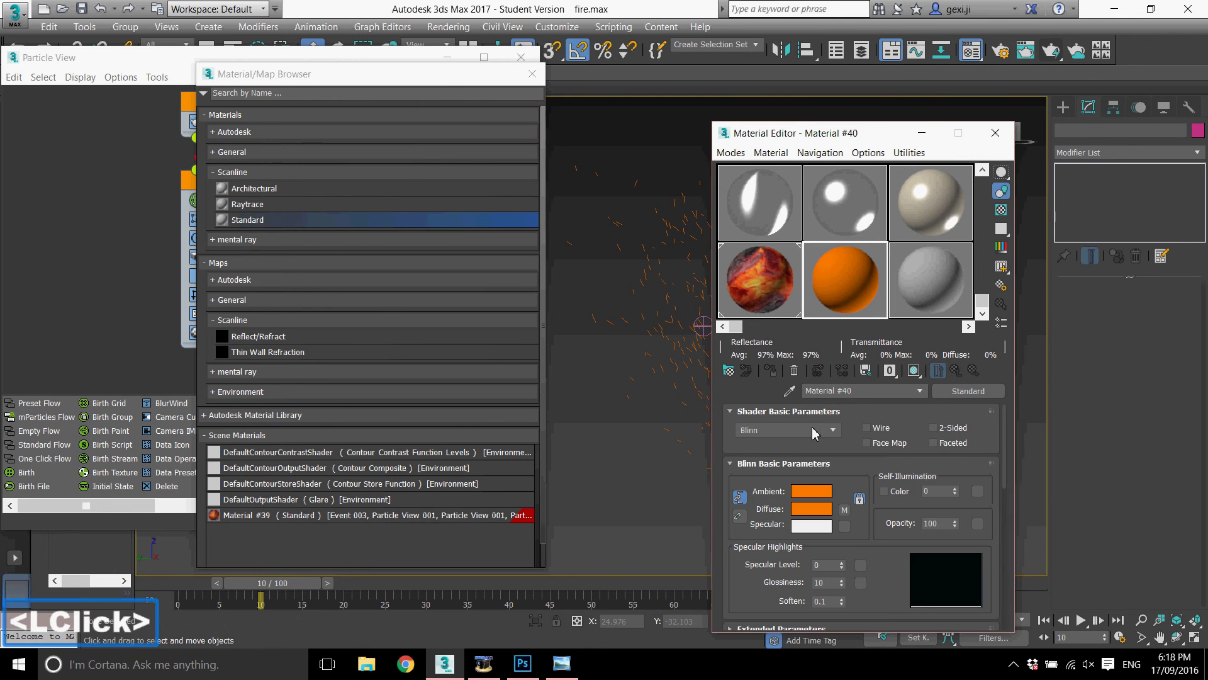
left_click(537, 83)
scroll("down", 3)
- Assign a copy of Material #40 to Material Dynamic 001 and render the current frame
scroll("up", 3)
left_click(872, 302)
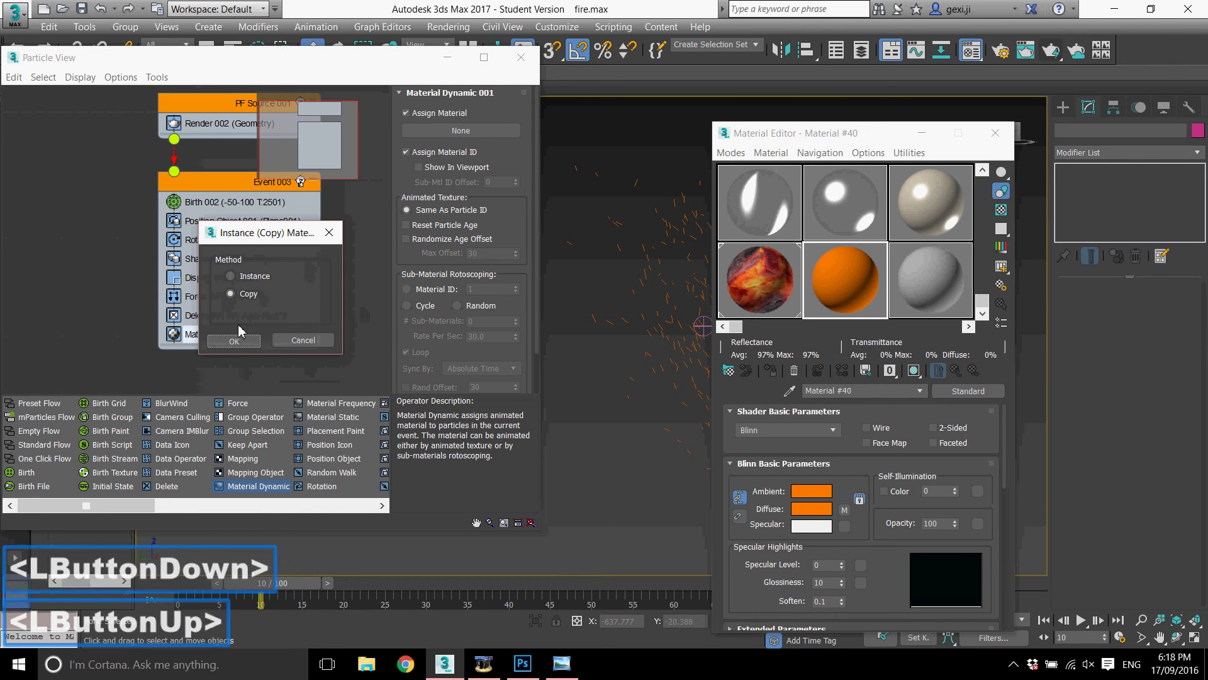
left_click(235, 346)
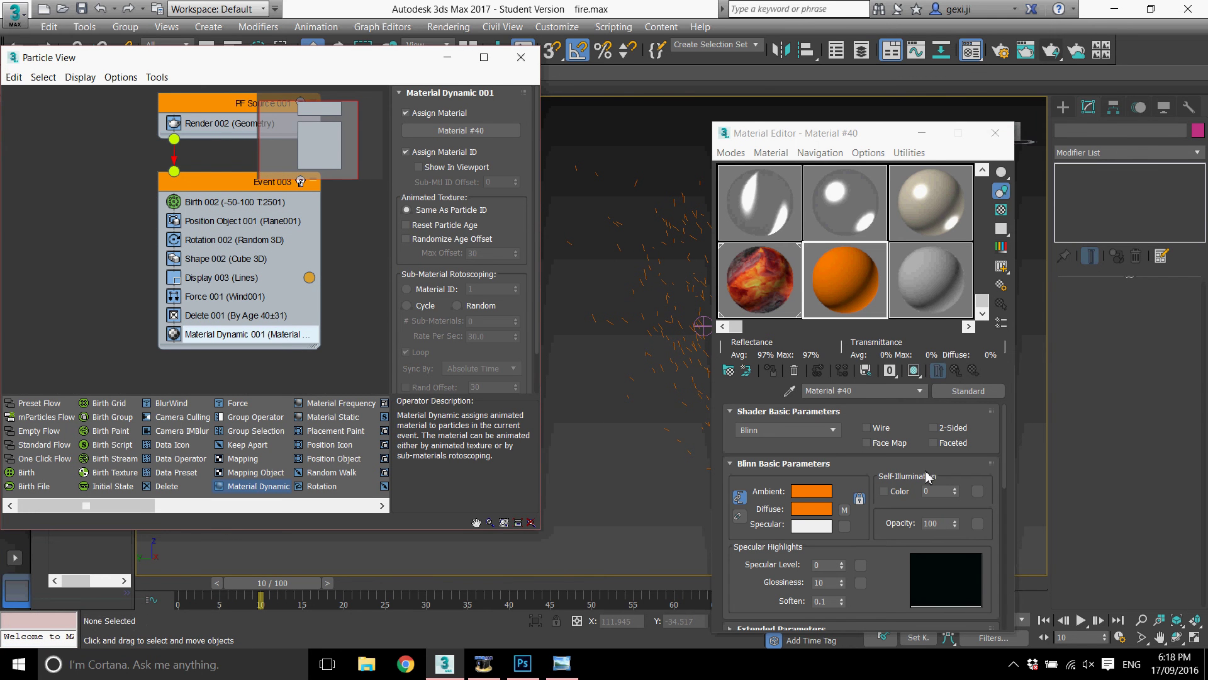
left_click(534, 66)
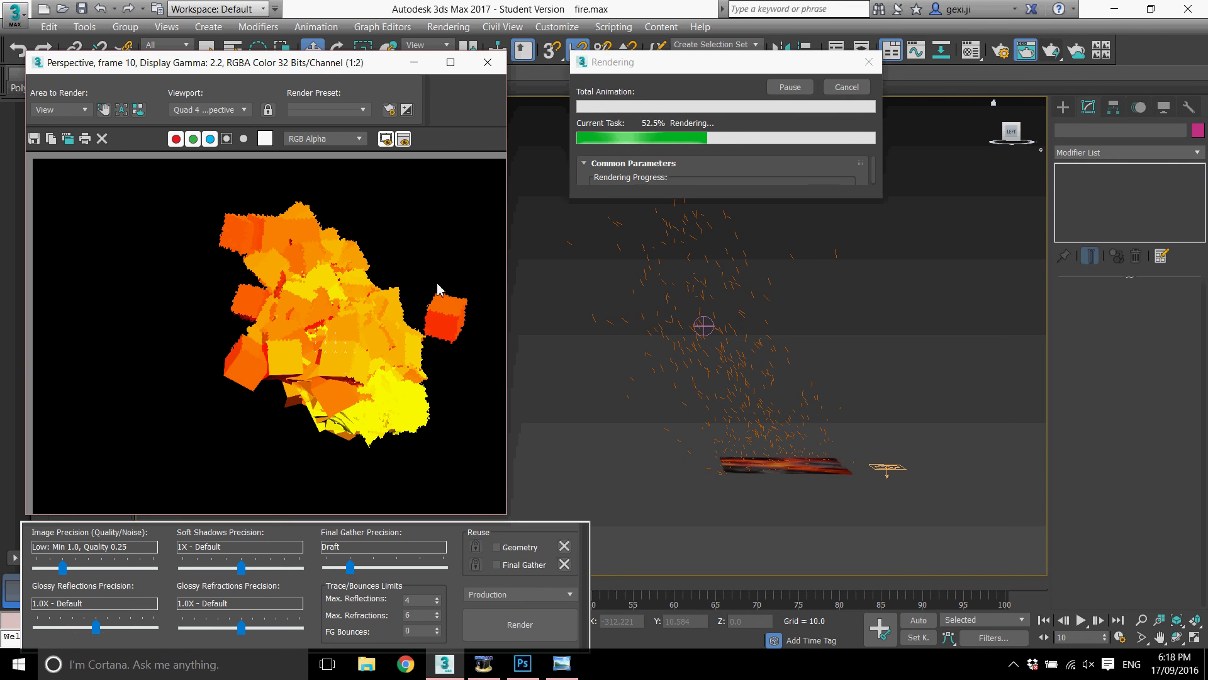
- Cancel the test render, close the Rendered Frame Window and show PF Source 001
left_click(867, 93)
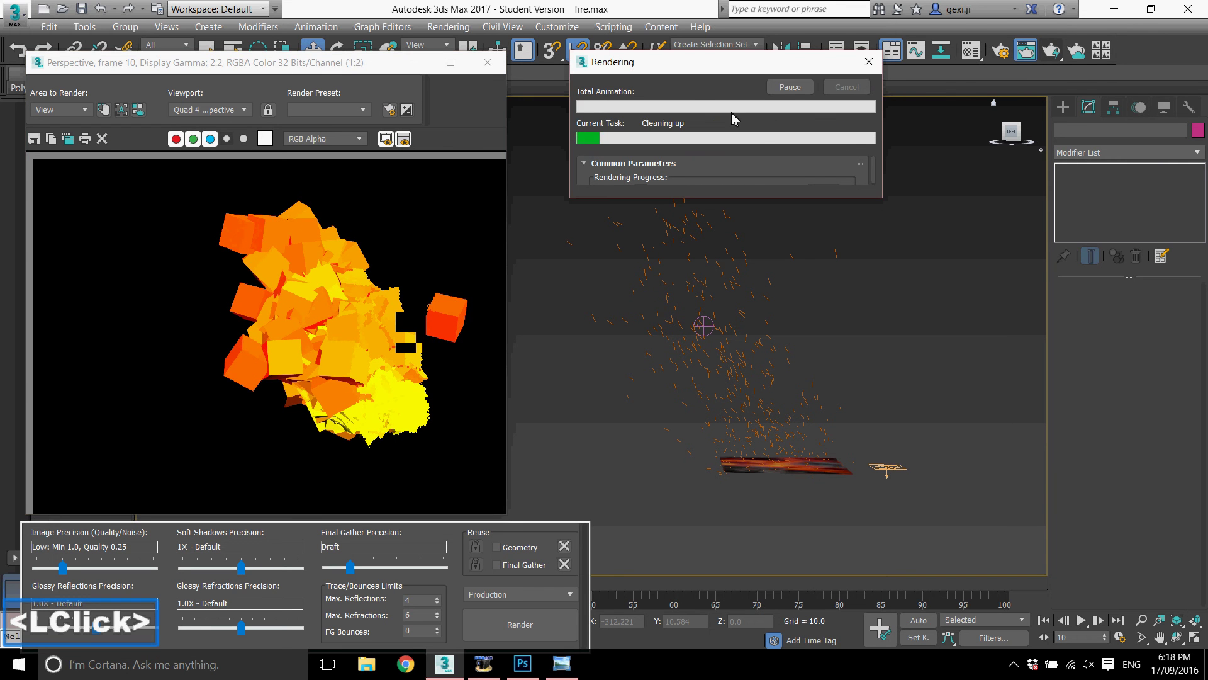
left_click(504, 67)
left_click(1009, 58)
key("<")
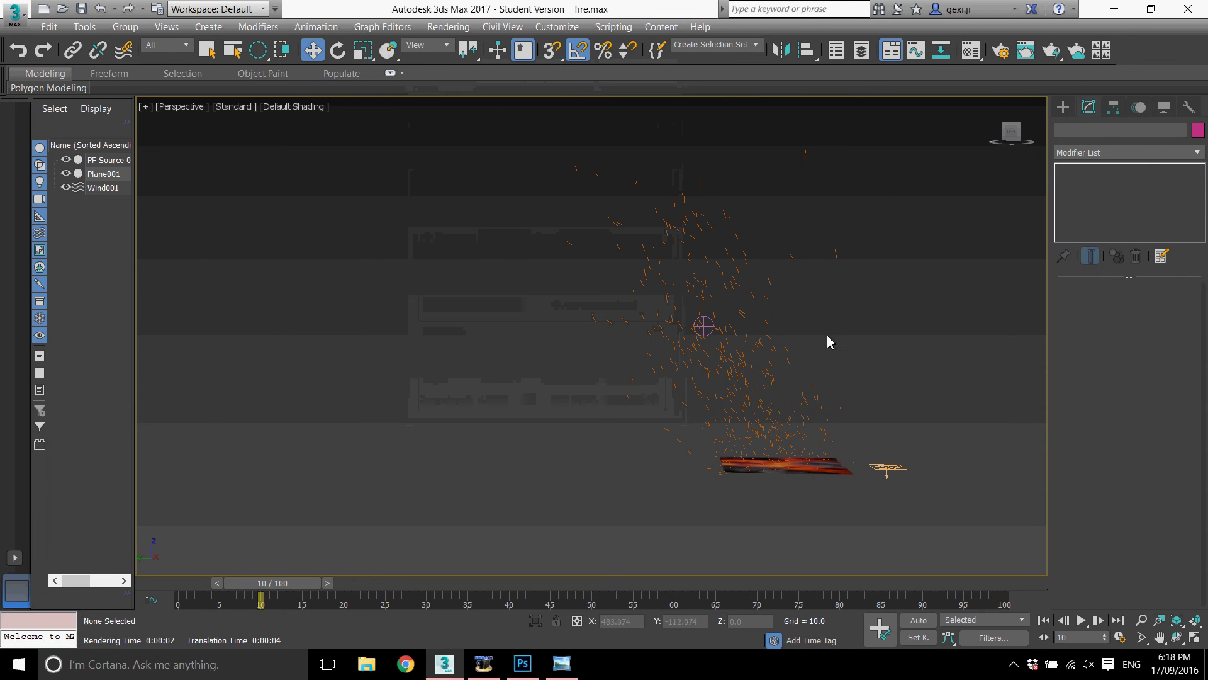
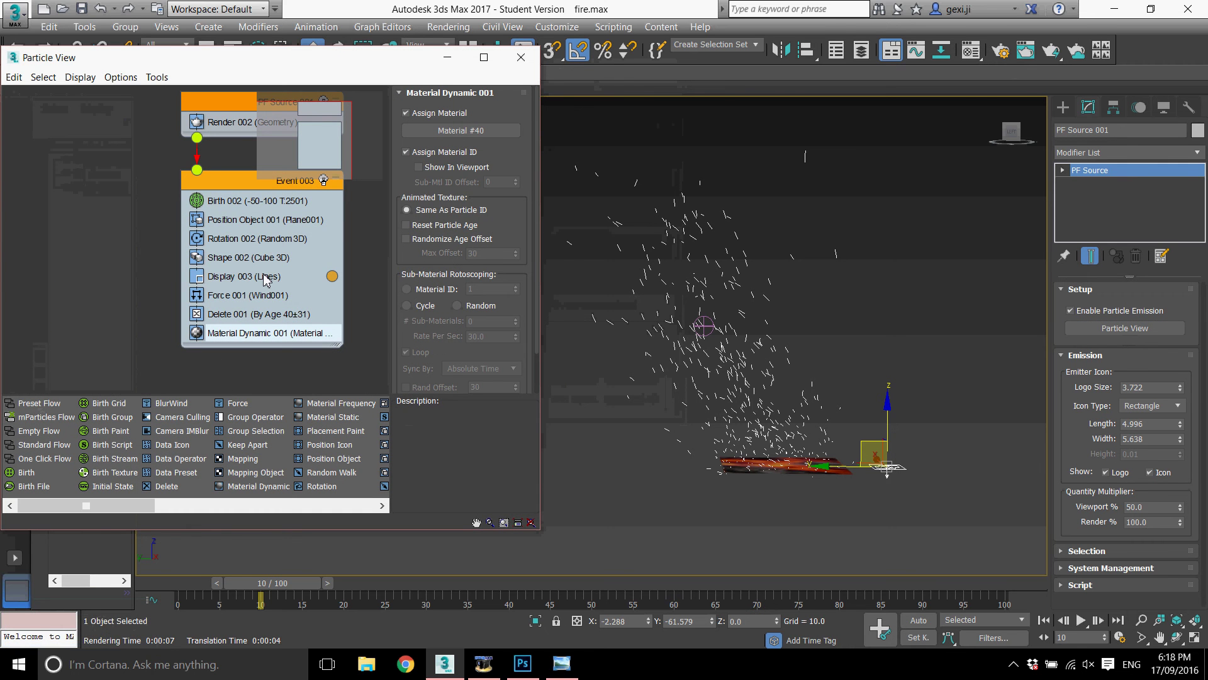
- Change Shape 002 from Cube to Pyramid and view the Display 003 settings
left_click(270, 261)
left_click(479, 139)
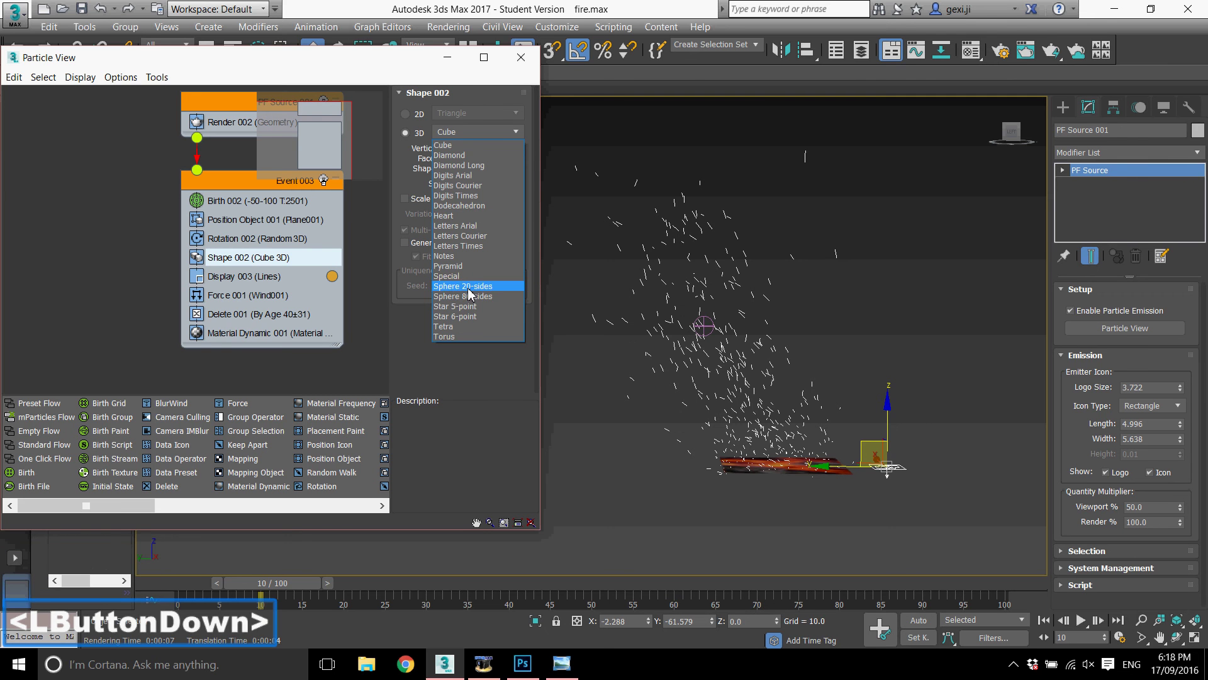
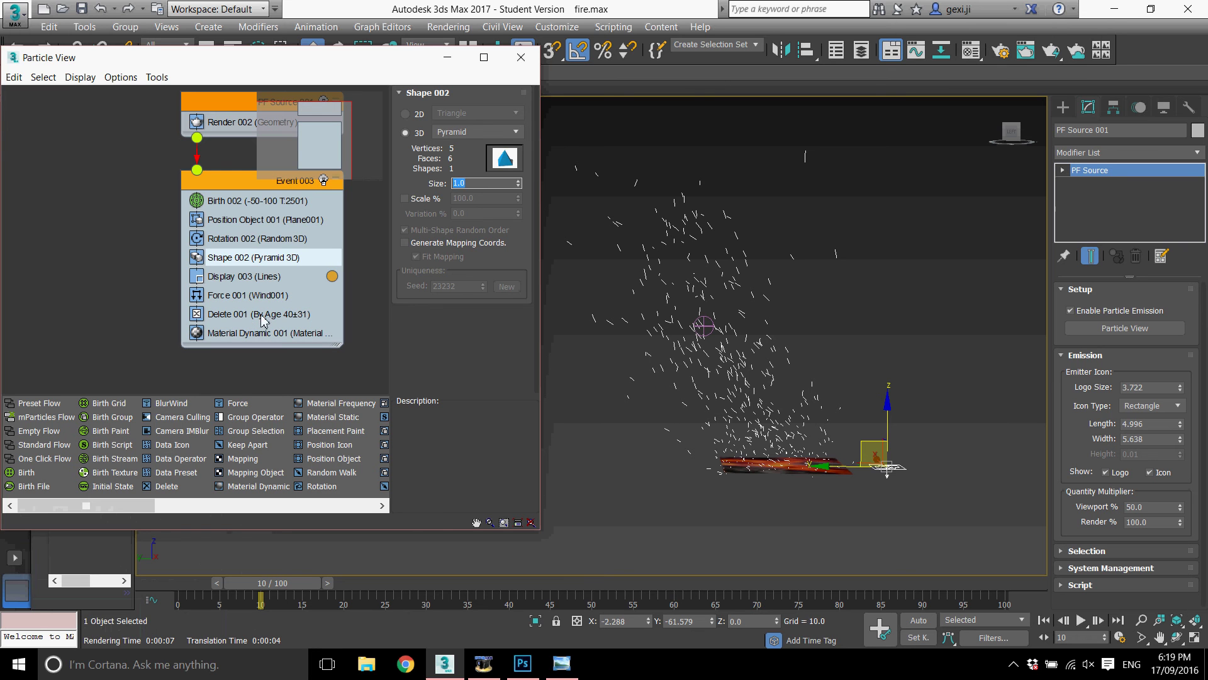
left_click(258, 279)
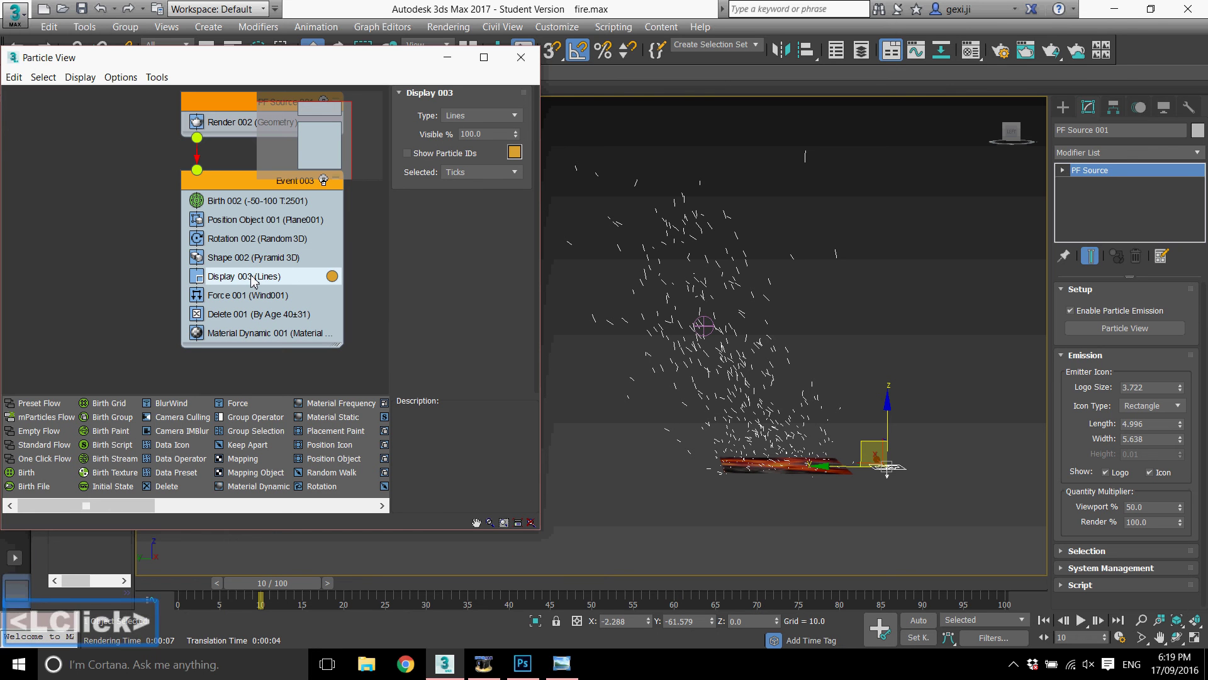
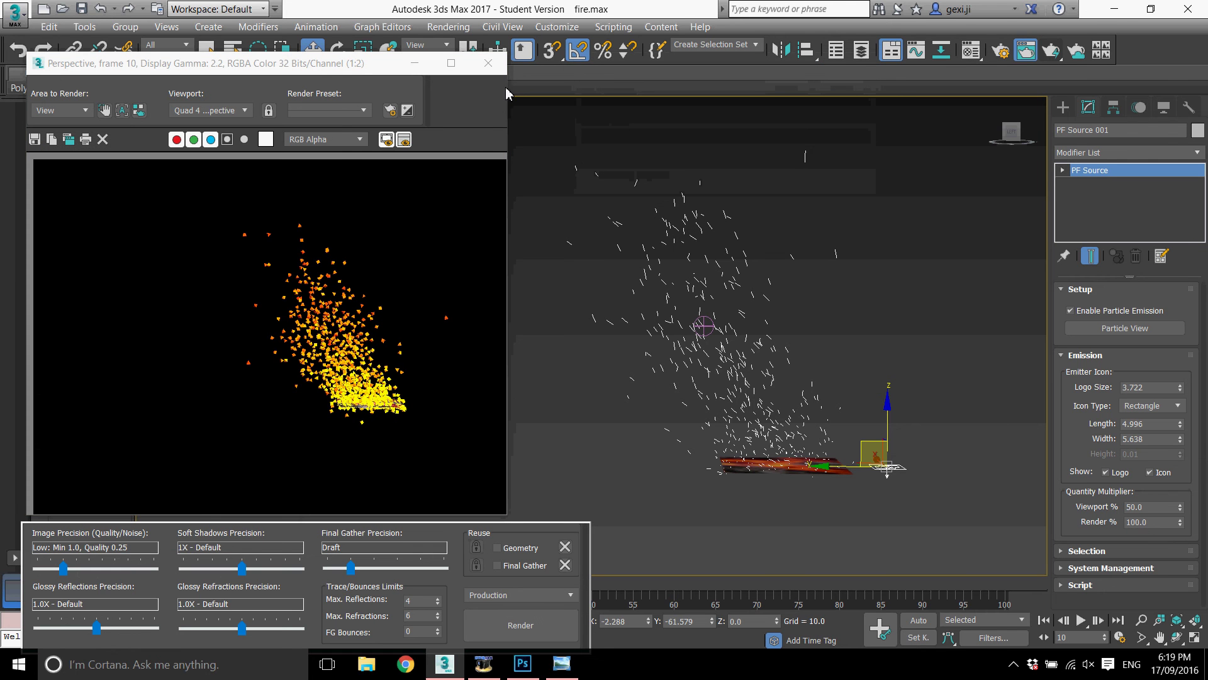
- Close the render and set Shape 002 pyramid size to 0.1
scroll("up", 3)
left_click(488, 72)
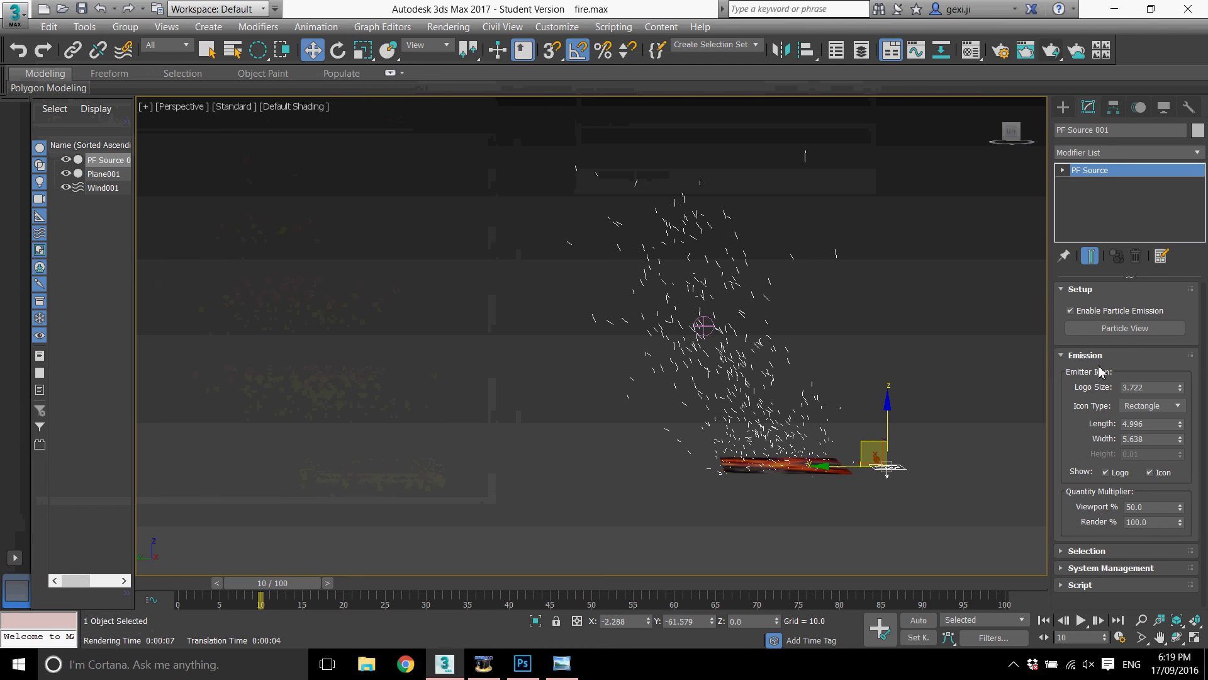
left_click(1126, 329)
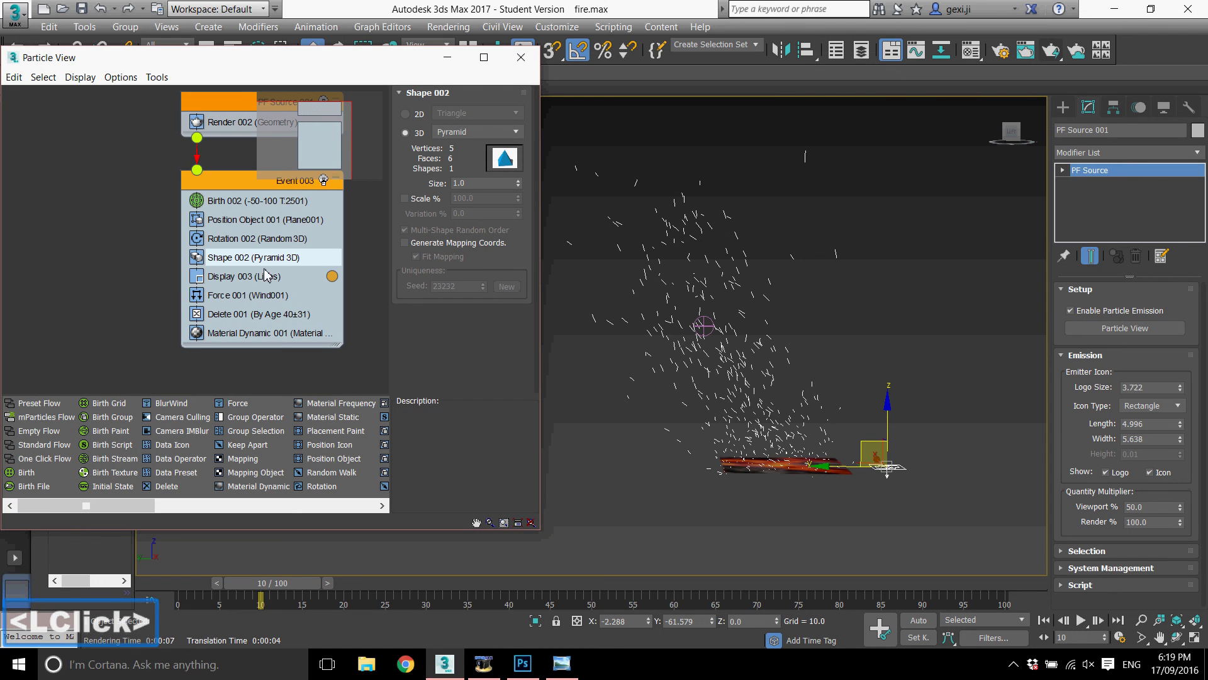
left_click(378, 200)
type("0.1")
key("Return")
- Re-render frame 10 showing tiny sparks, then close the rendered frame
left_click(1052, 56)
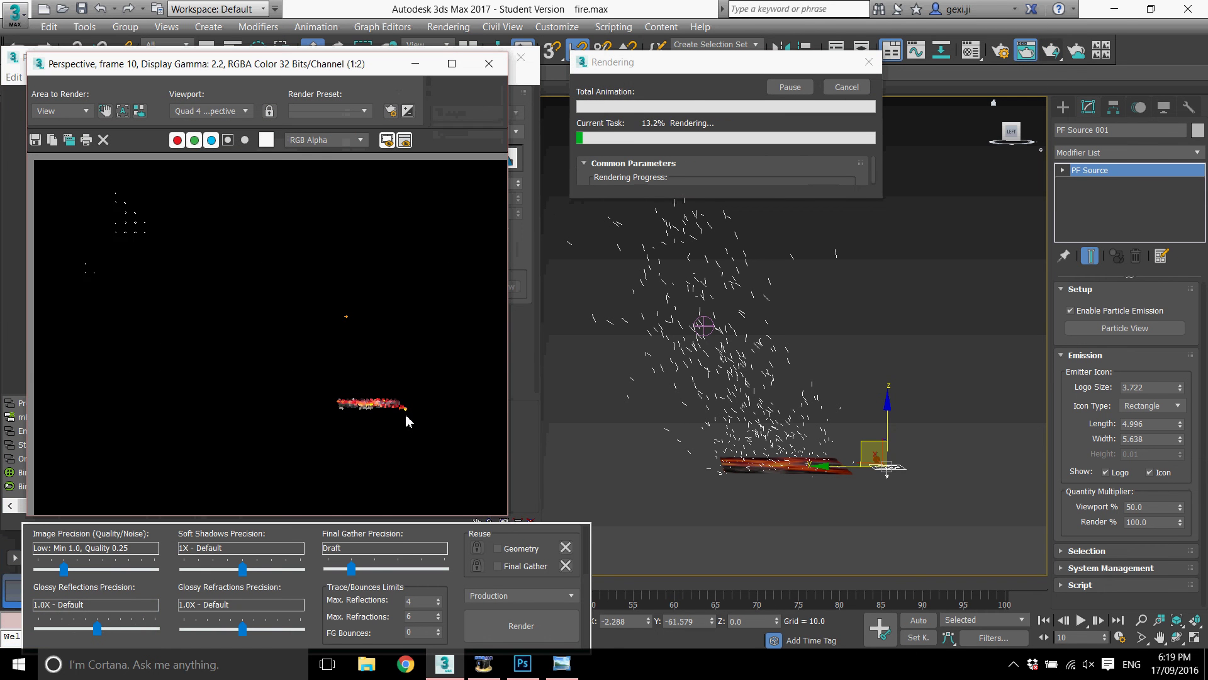
scroll("up", 3)
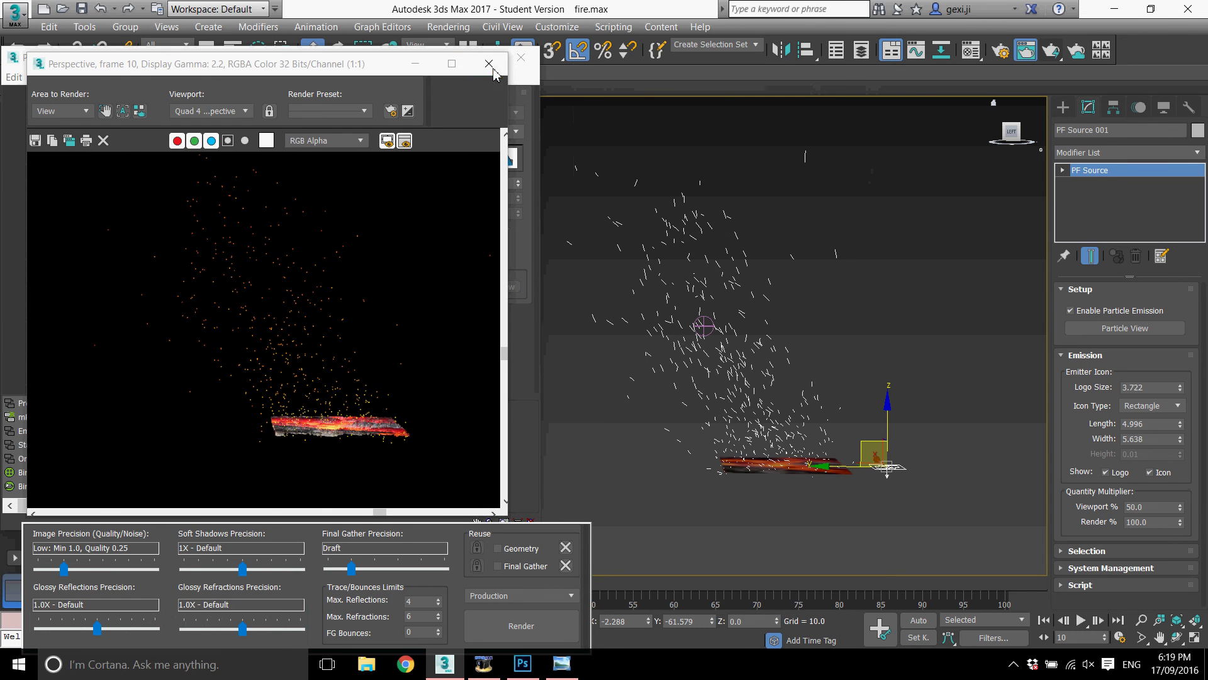
left_click(500, 66)
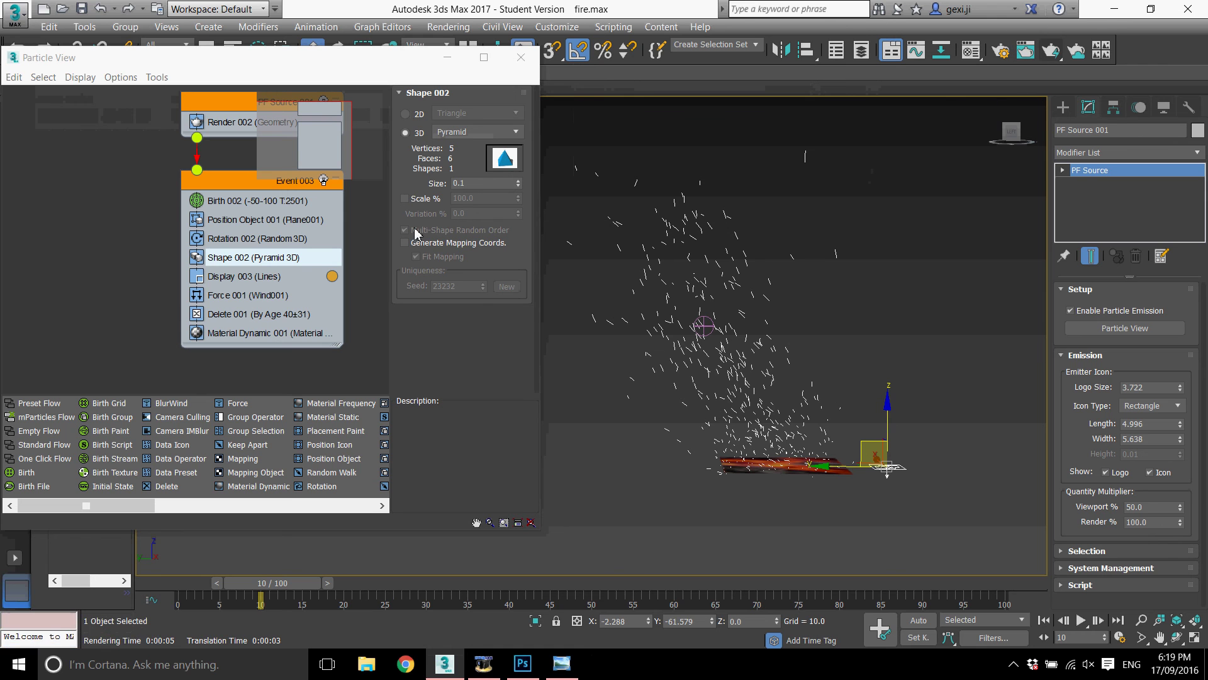
- Copy Material #40's diffuse Particle Age map into its Self-Illumination channel
left_click(976, 57)
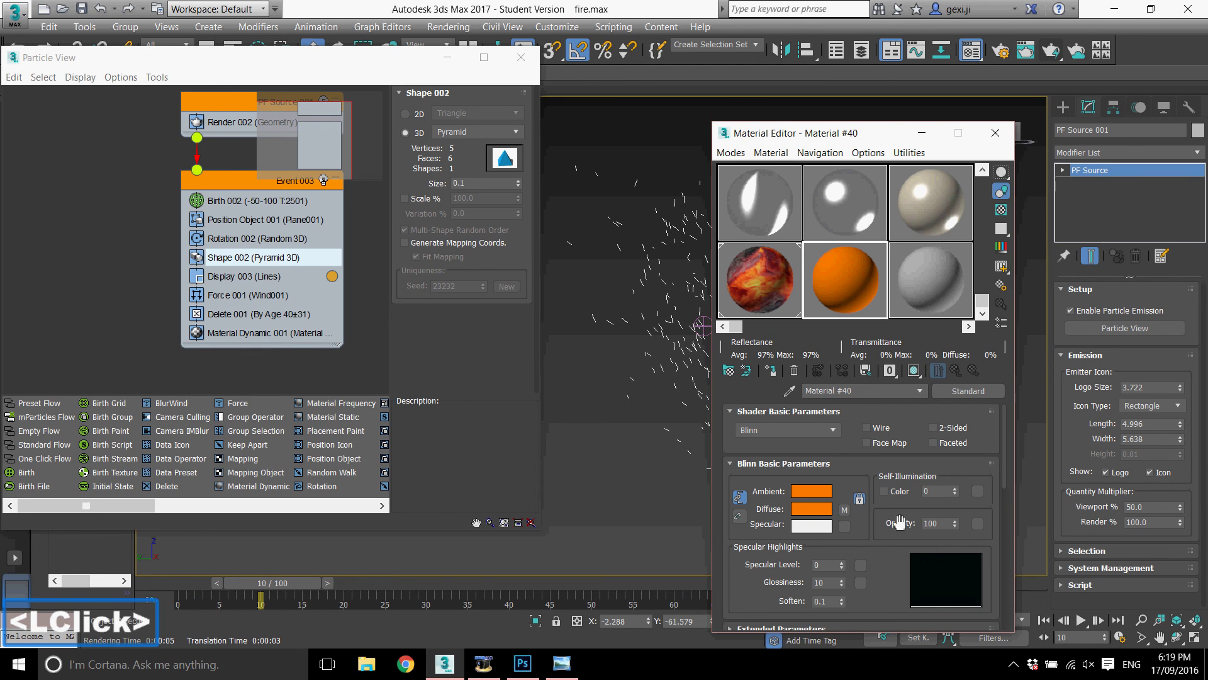
left_click(852, 516)
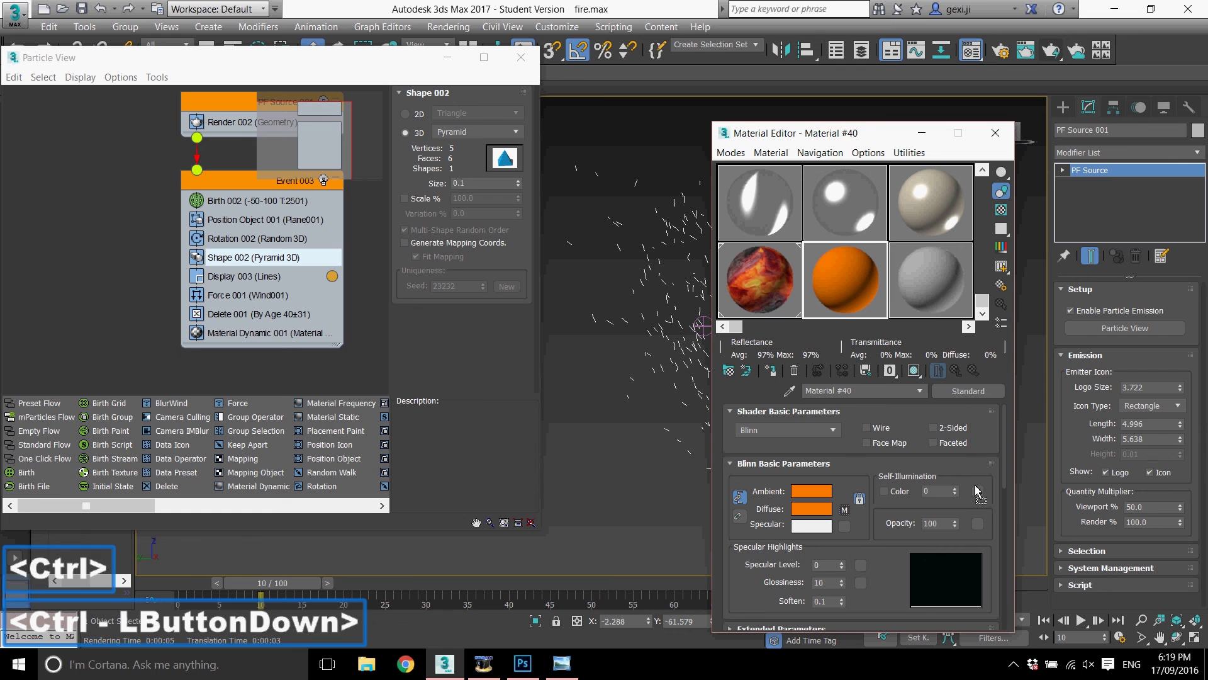
left_click(848, 435)
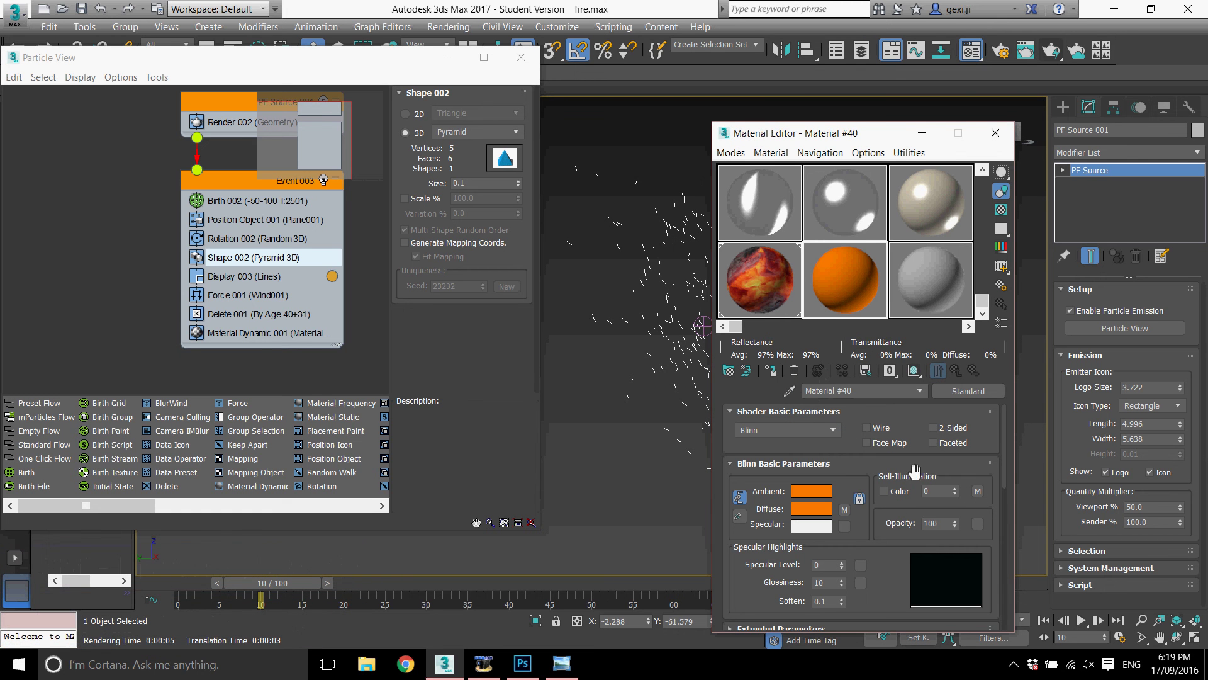
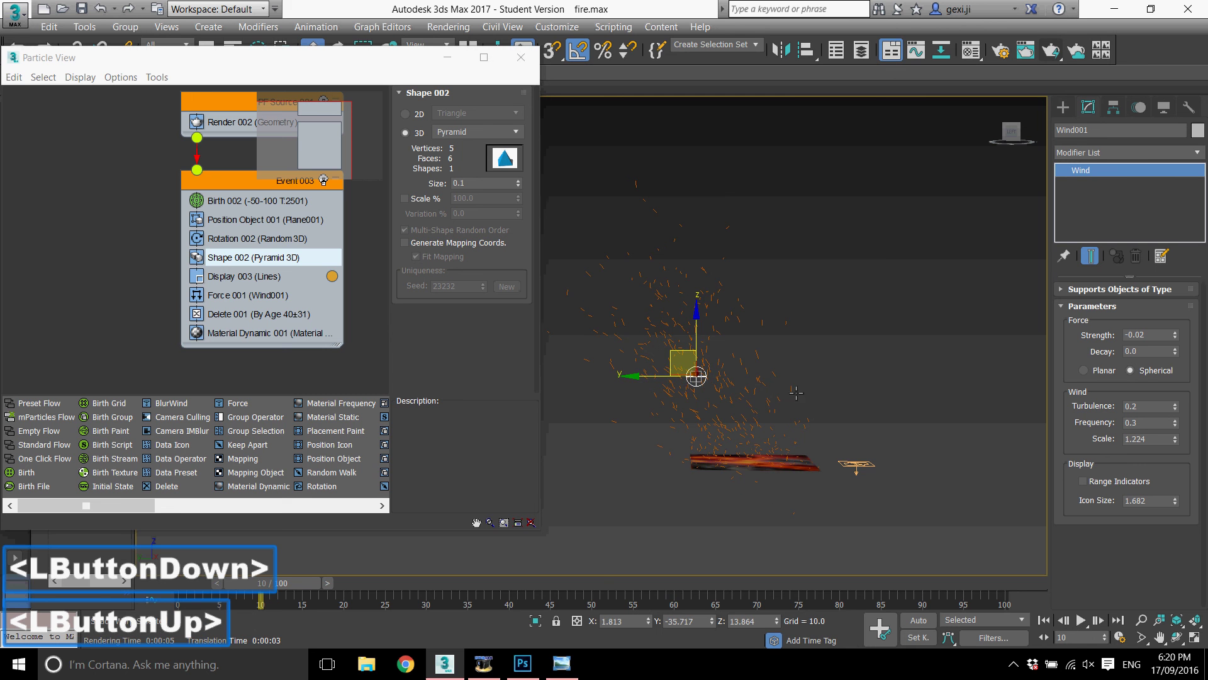
- Close Particle View and move the time slider to frame 30 with the wind helper deselected
middle_click(790, 389)
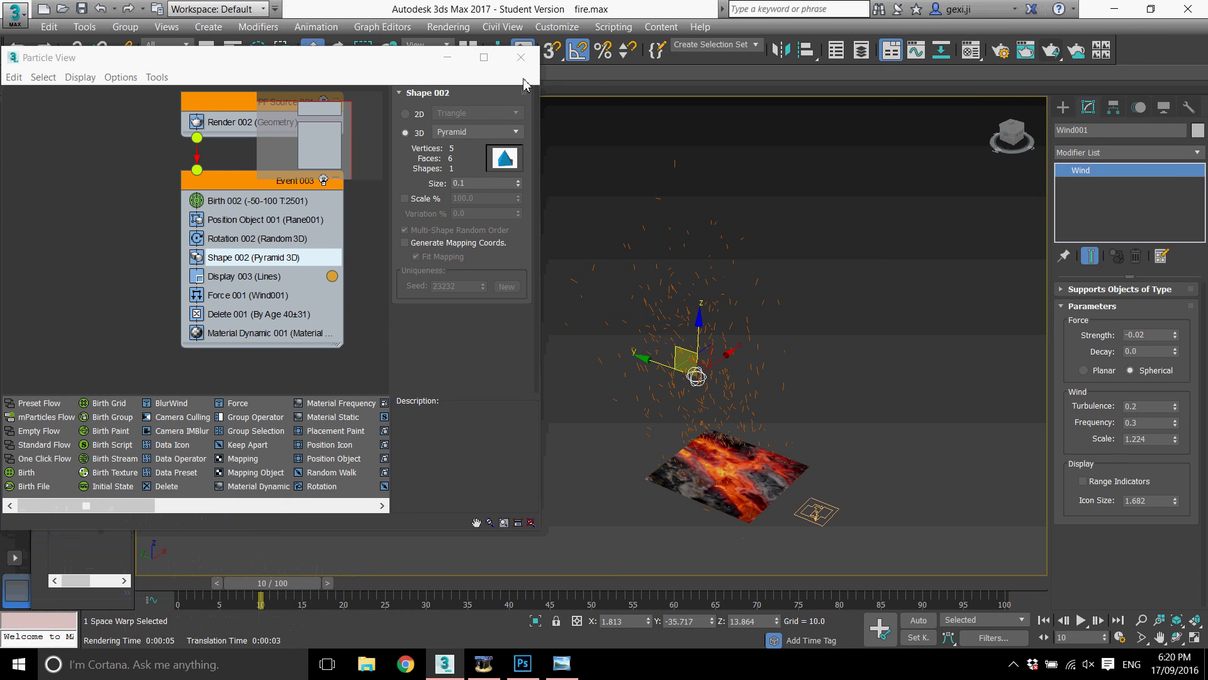
left_click(527, 69)
scroll("up", 3)
scroll("down", 3)
scroll("up", 3)
left_click(366, 589)
scroll("down", 3)
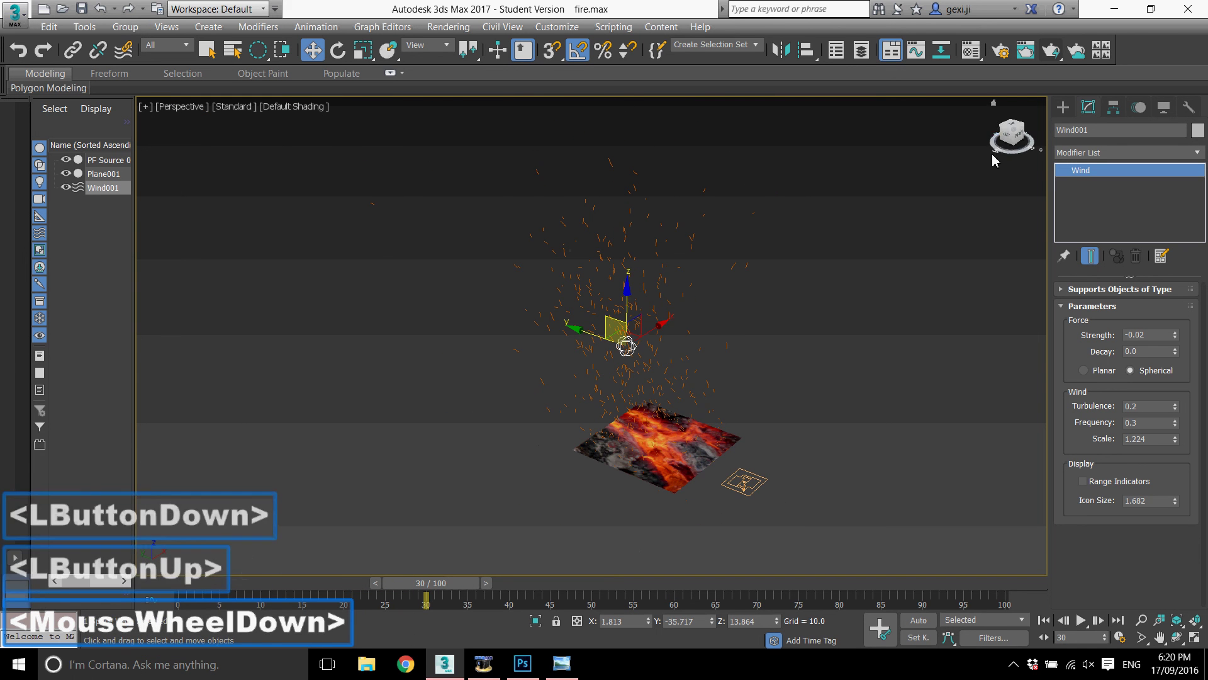
scroll("up", 3)
left_click(856, 344)
- Render frame 30 showing sparks rising above the ember plane, then close the render window
left_click(1063, 61)
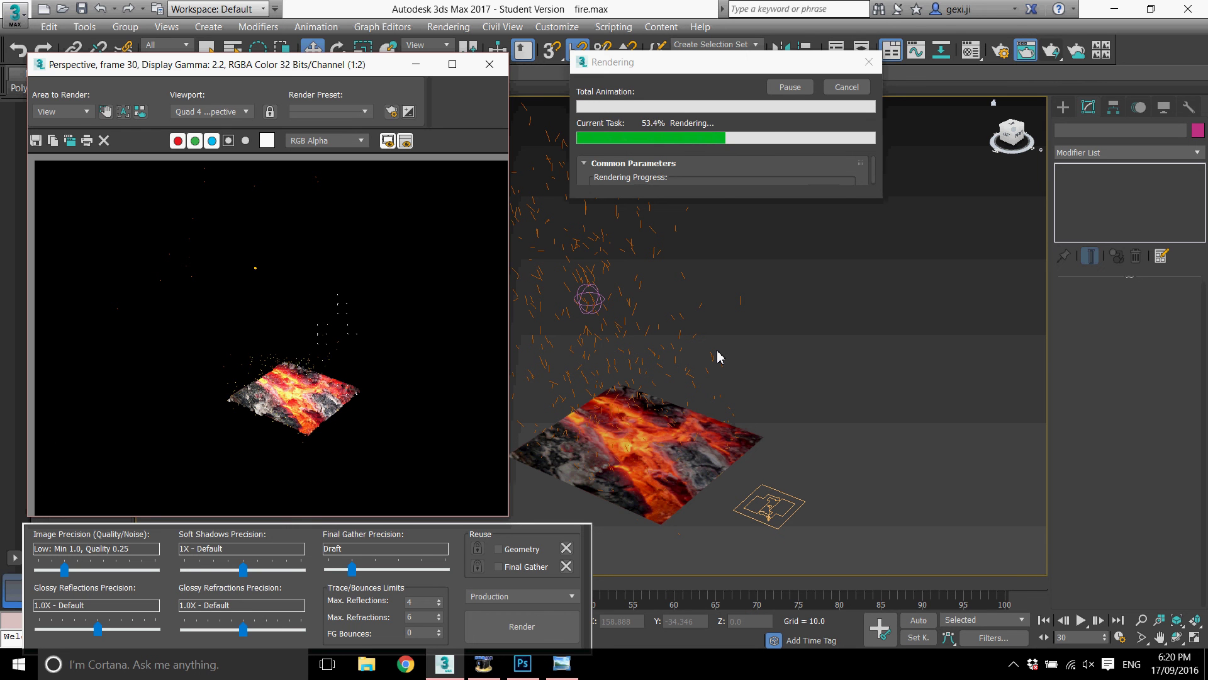
left_click(292, 417)
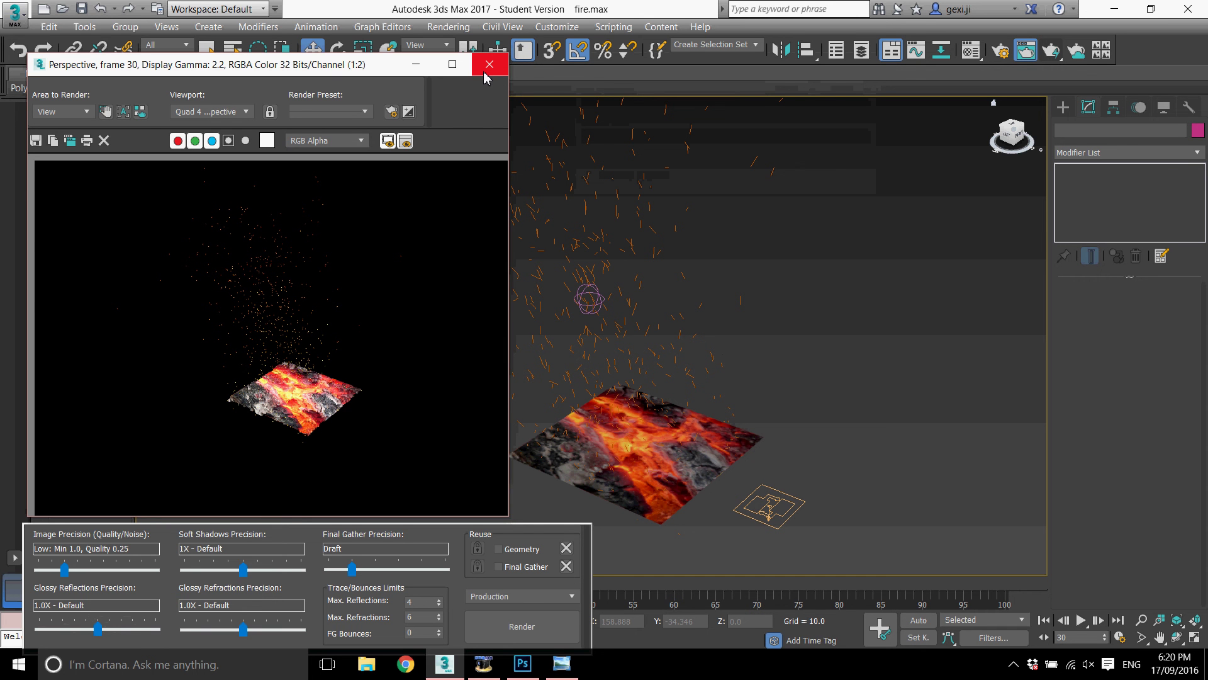
left_click(491, 76)
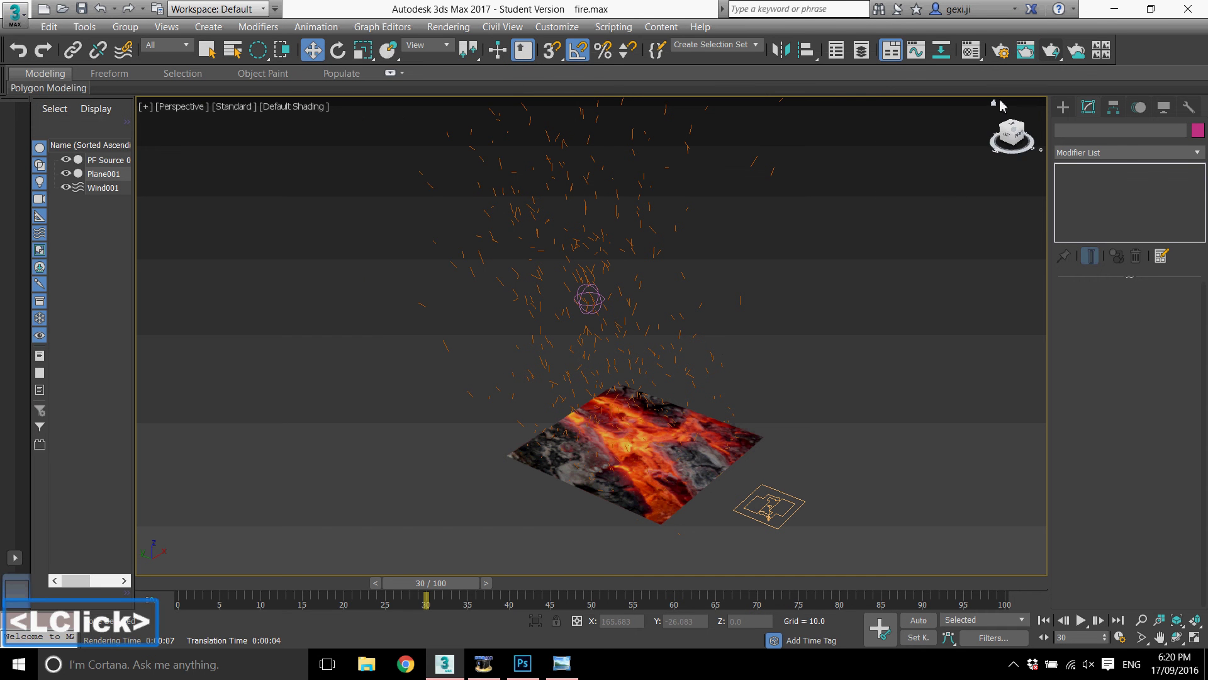
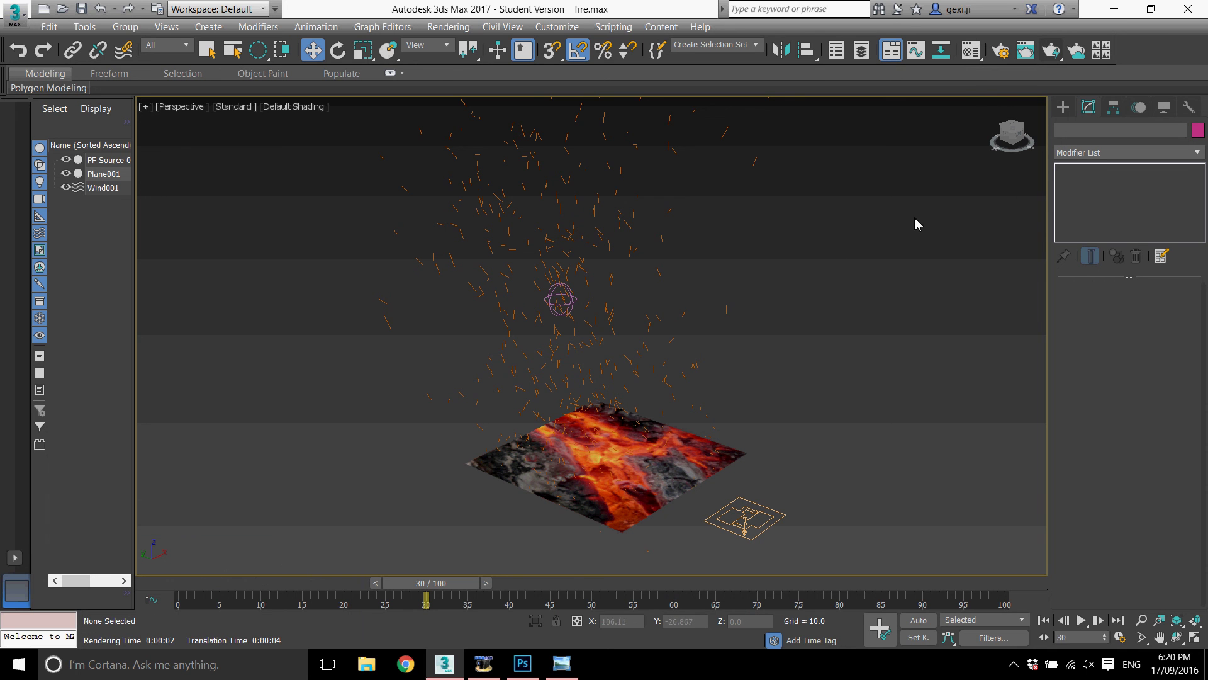
- Move to frame 60, check the Diffuse and Displacement maps in the Material Editor, and render the frame
left_click(465, 590)
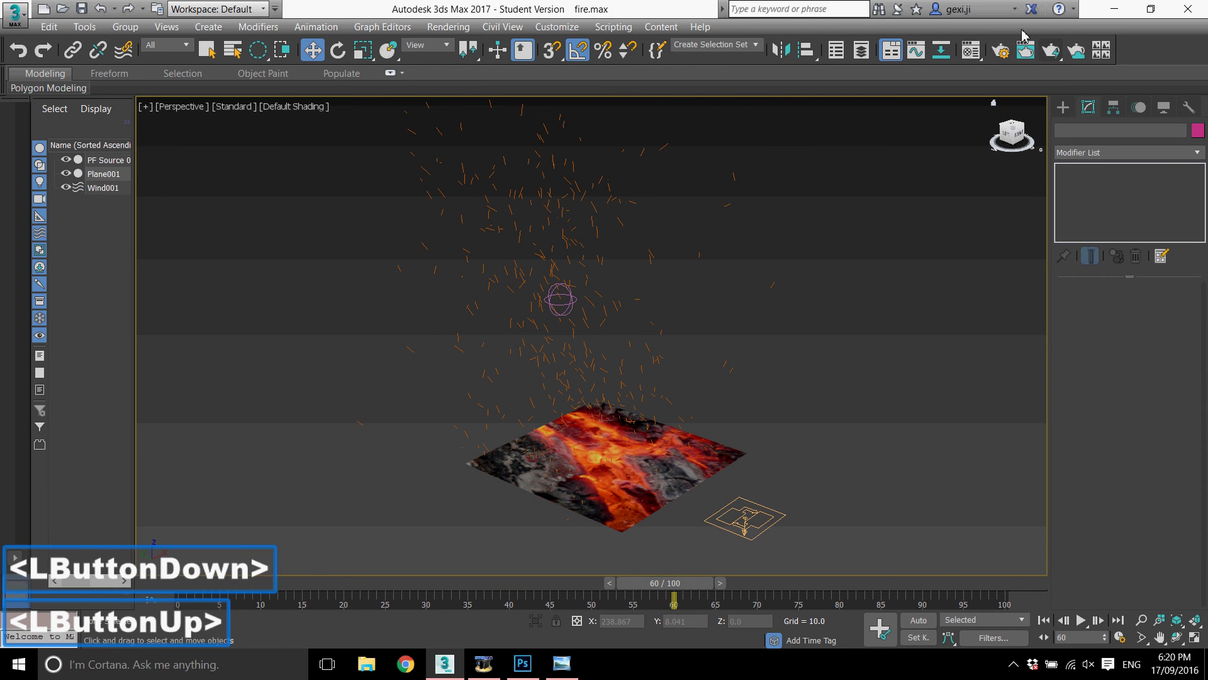
left_click(979, 53)
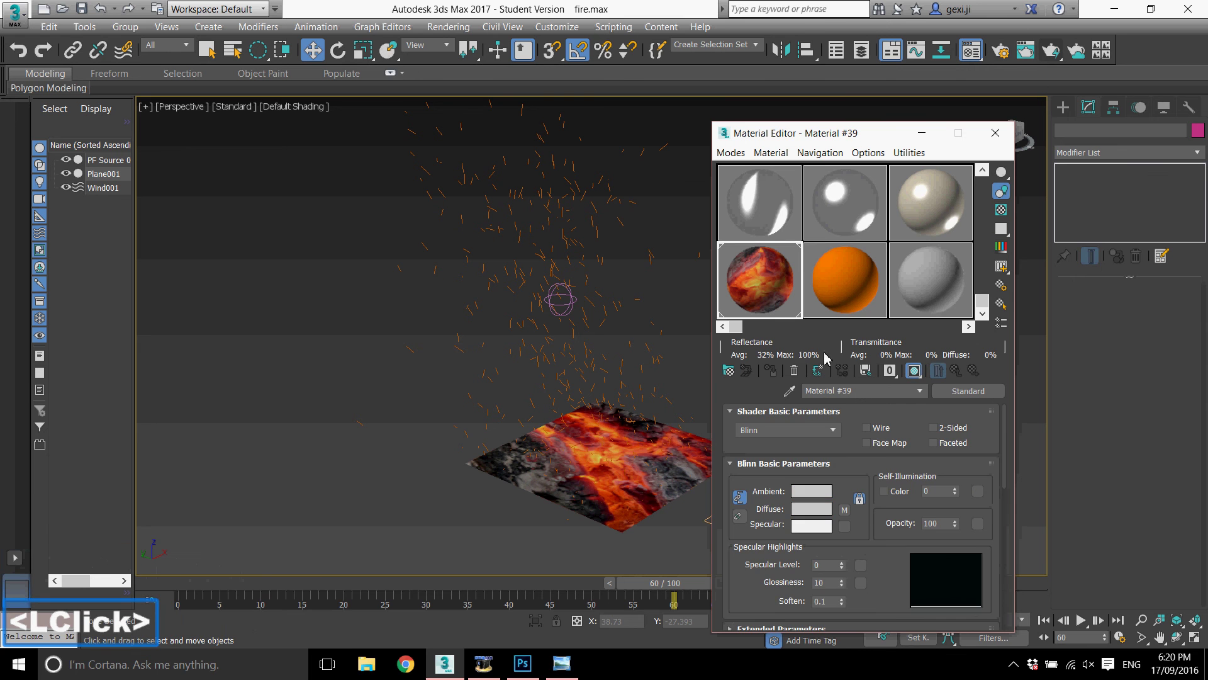
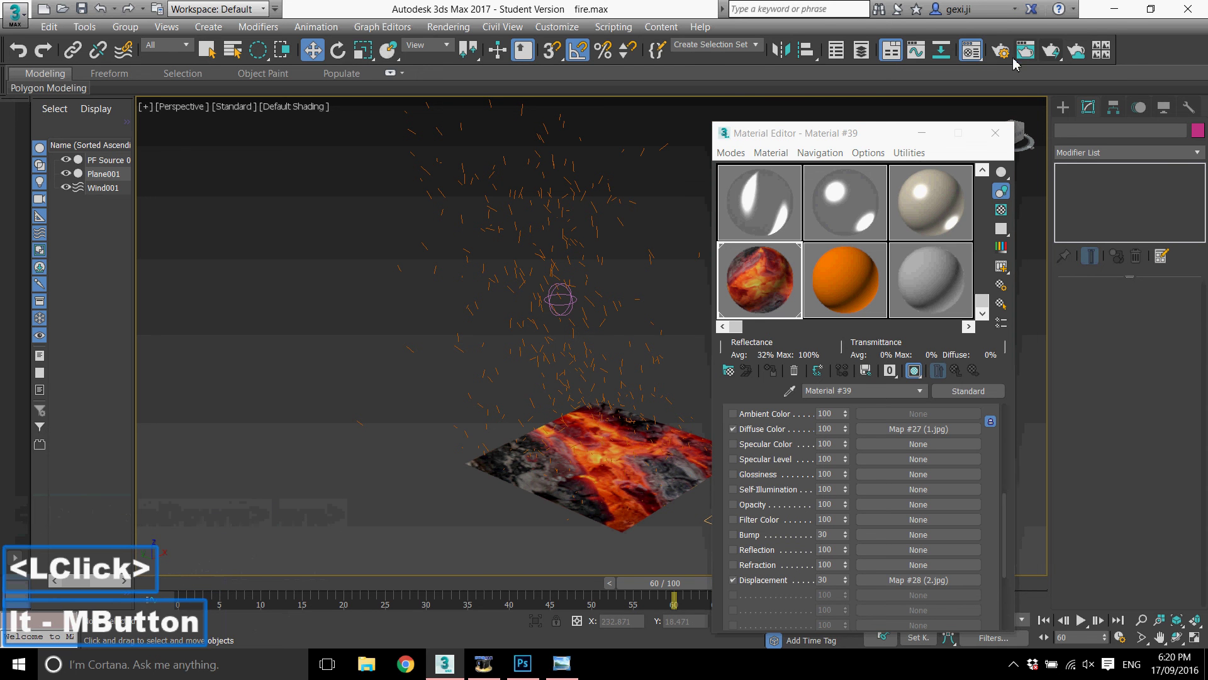
left_click(1066, 55)
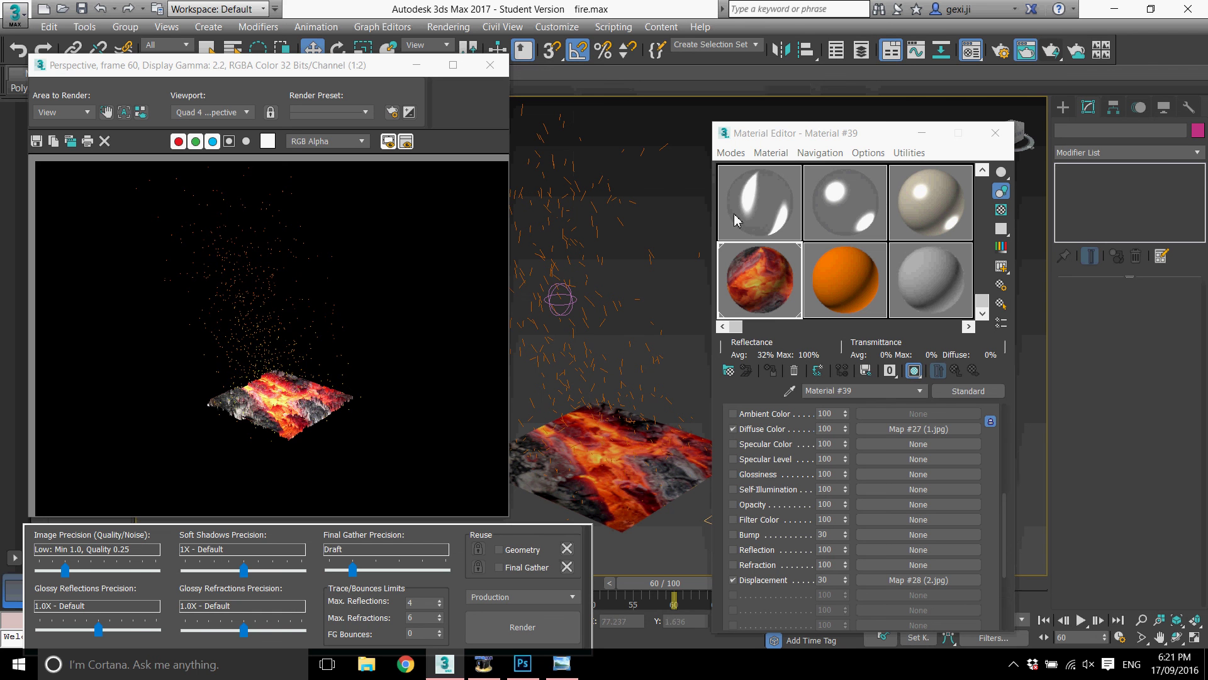
left_click(248, 353)
scroll("up", 3)
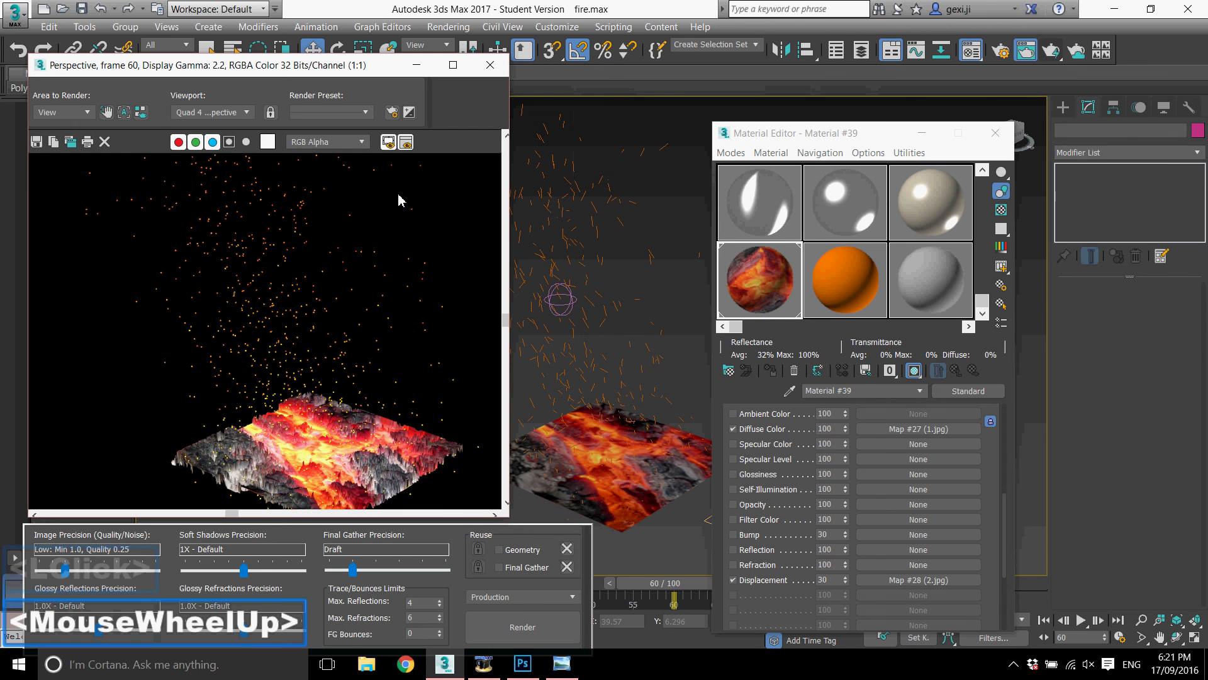
scroll("down", 3)
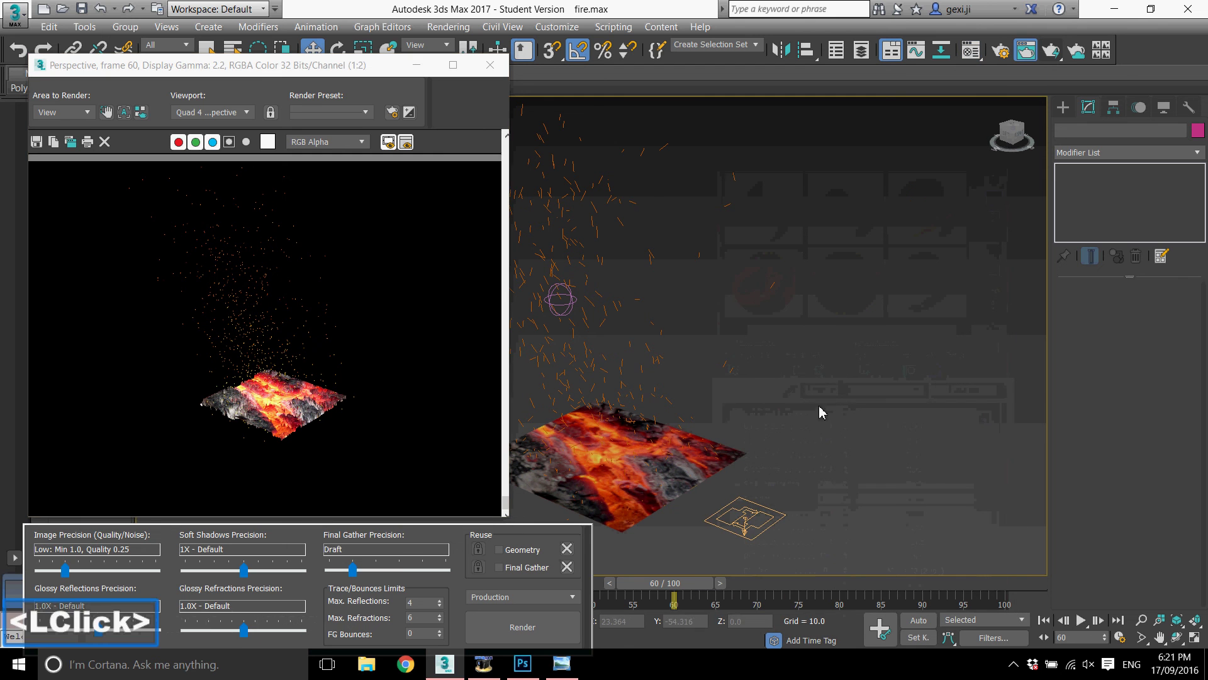
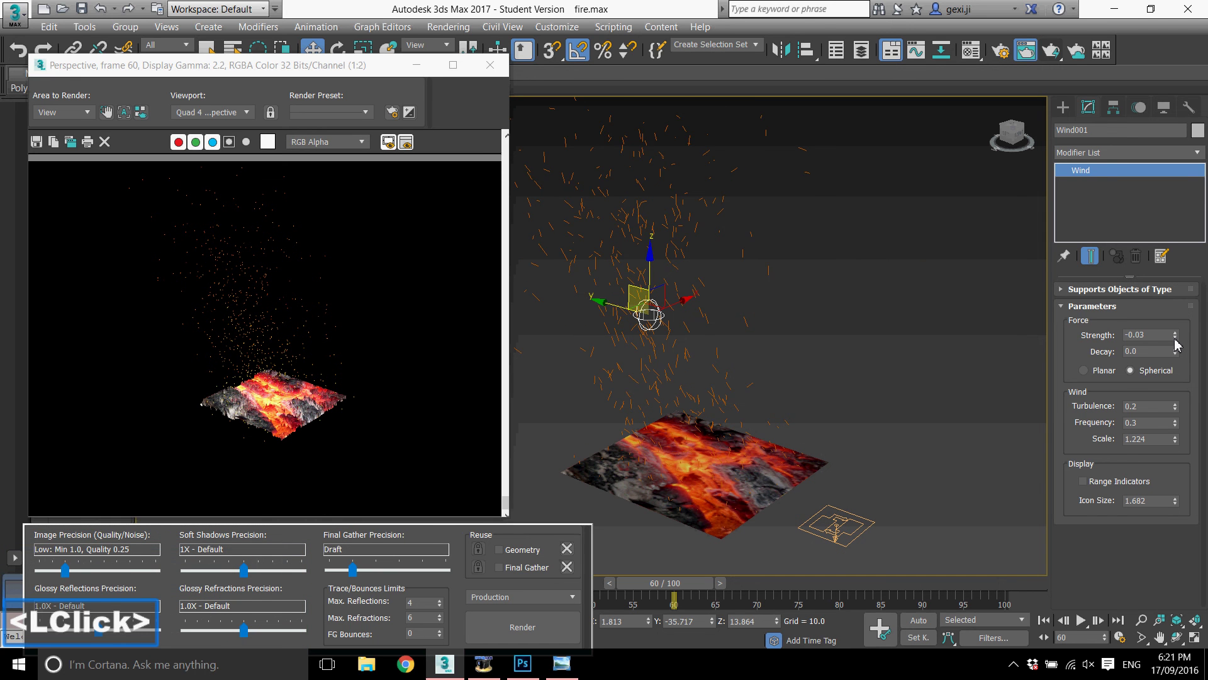
- Tweak Wind001 strength with the spinner and return it to -0.02
left_click(1181, 337)
left_click(1181, 338)
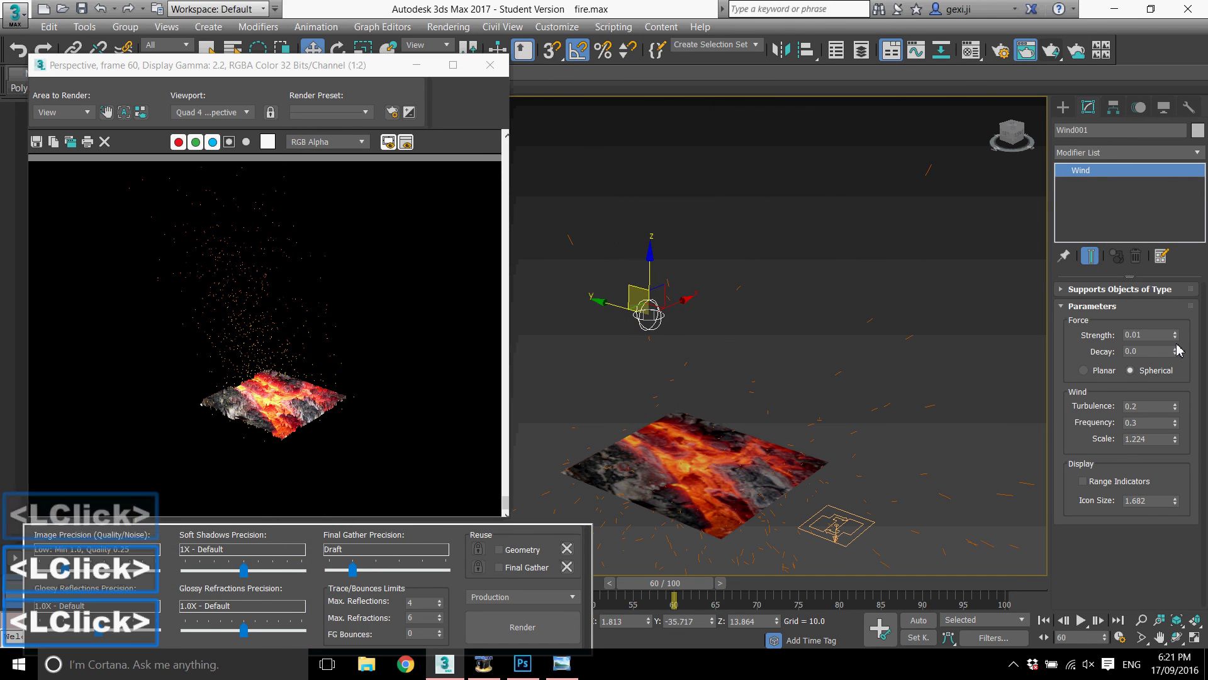
double_click(1179, 343)
double_click(1179, 344)
double_click(1180, 343)
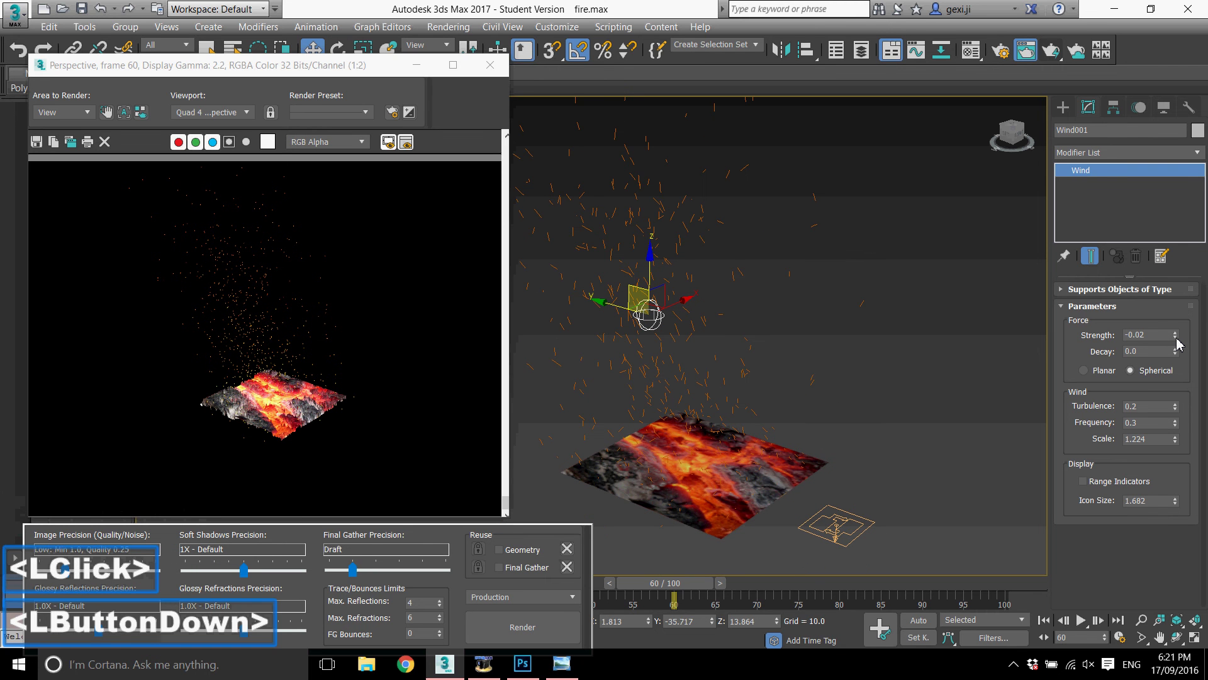
left_click(1180, 343)
left_click(1180, 343)
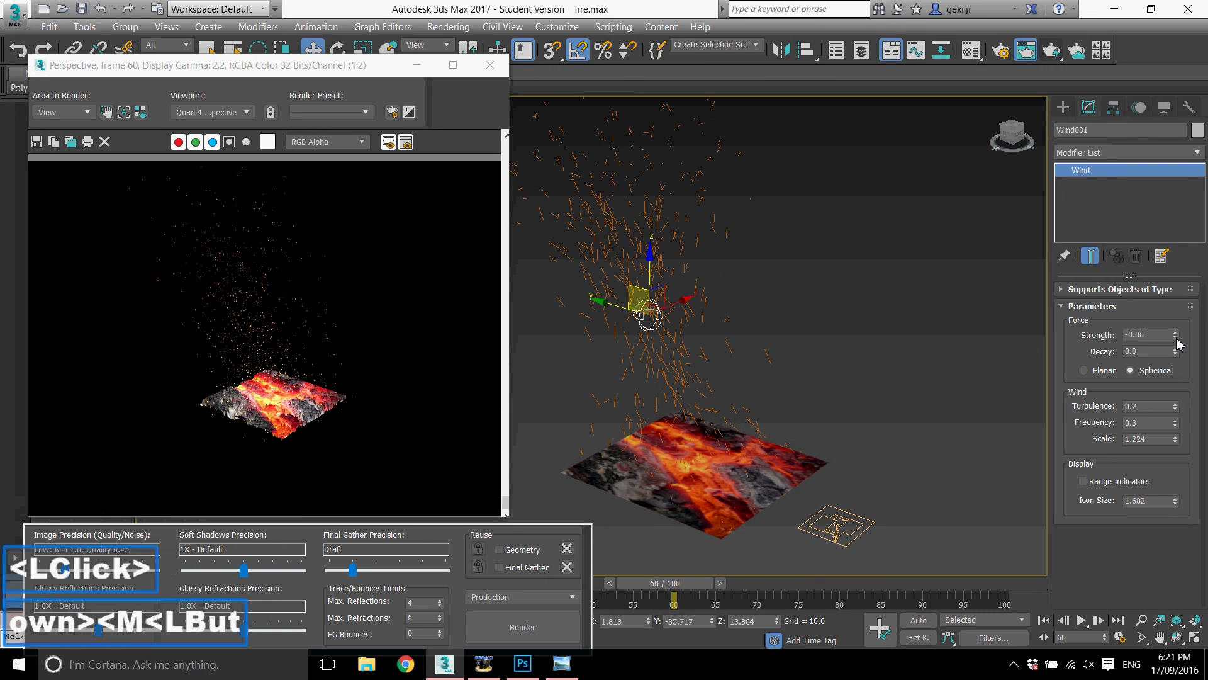
left_click(1180, 340)
left_click(1181, 340)
double_click(1181, 340)
- Raise the wind turbulence to 0.24
left_click(1181, 340)
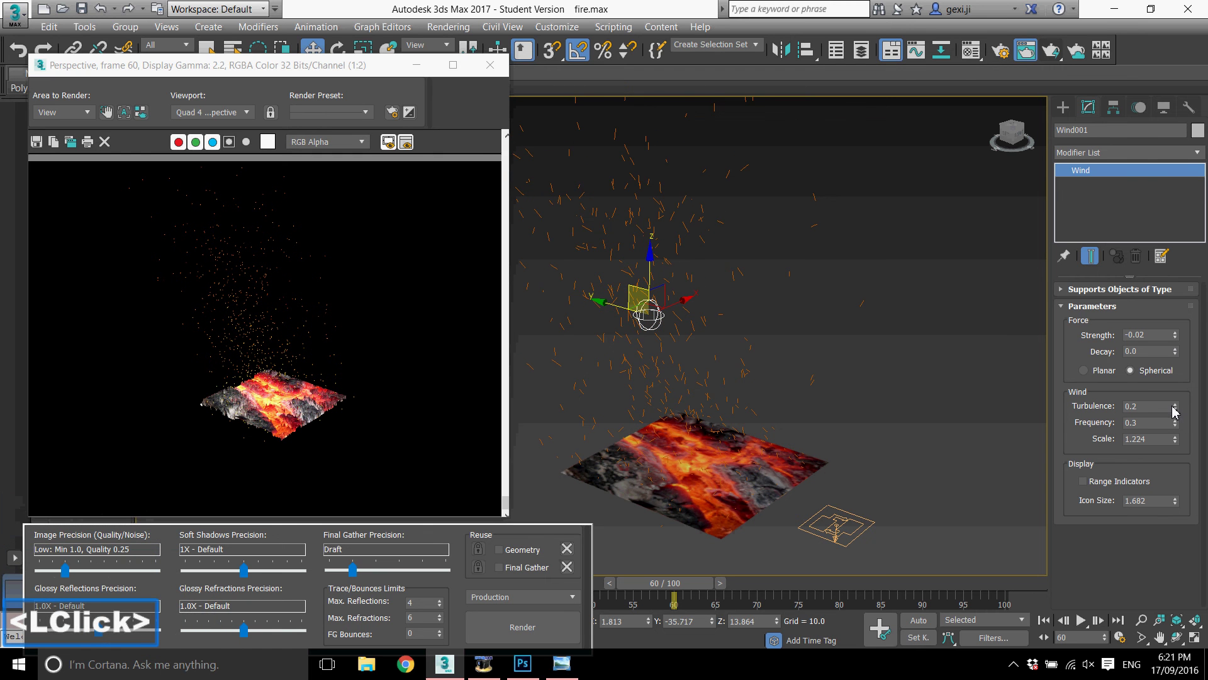
double_click(1182, 410)
left_click(1182, 410)
double_click(1178, 411)
- Orbit back to an angled perspective and start another render of frame 60
middle_click(836, 347)
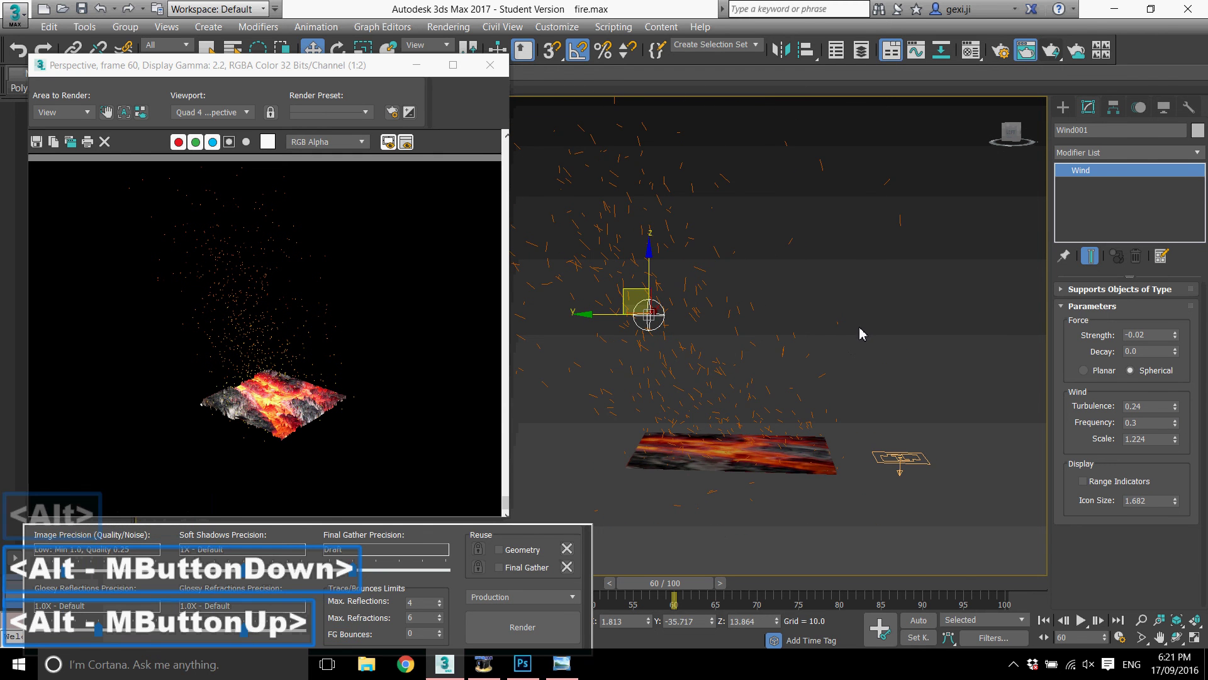
middle_click(858, 337)
scroll("down", 3)
scroll("up", 3)
middle_click(824, 368)
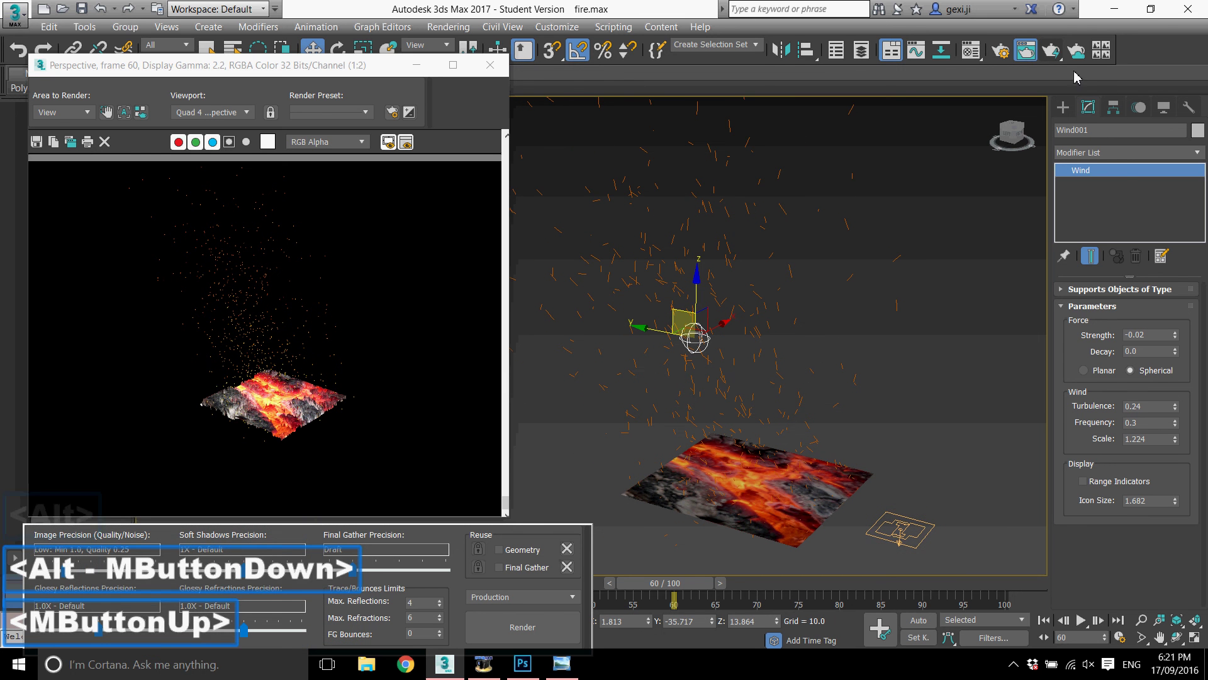
left_click(1059, 58)
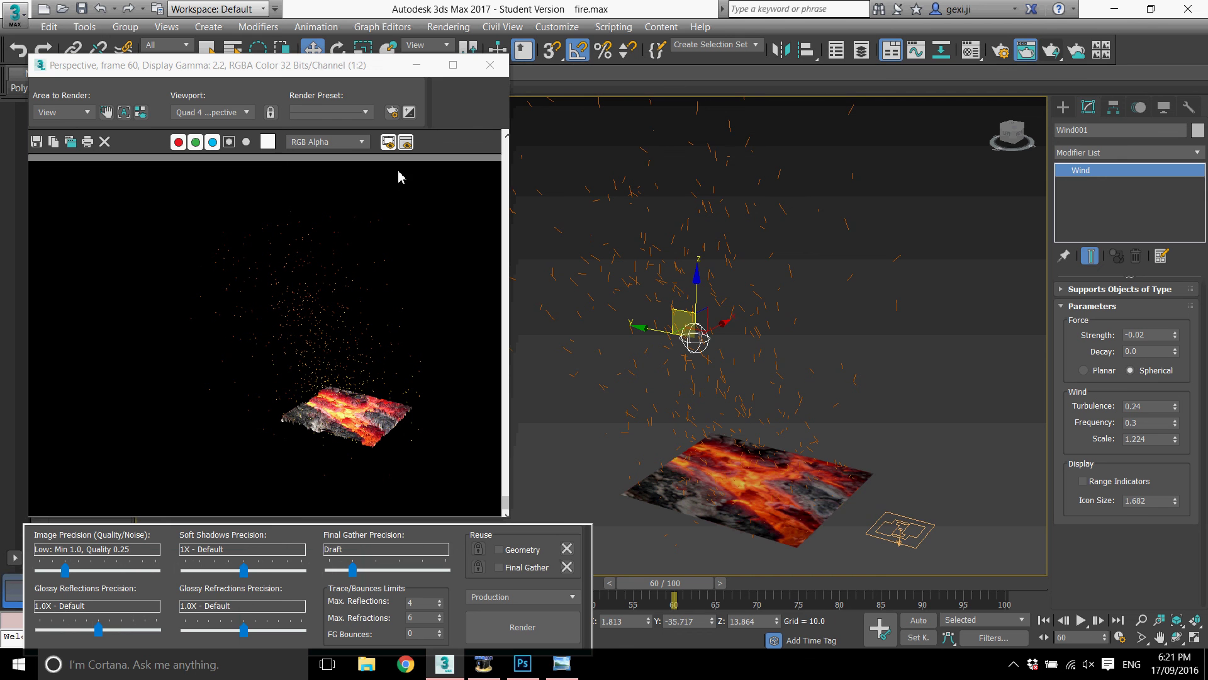
scroll("down", 3)
scroll("up", 3)
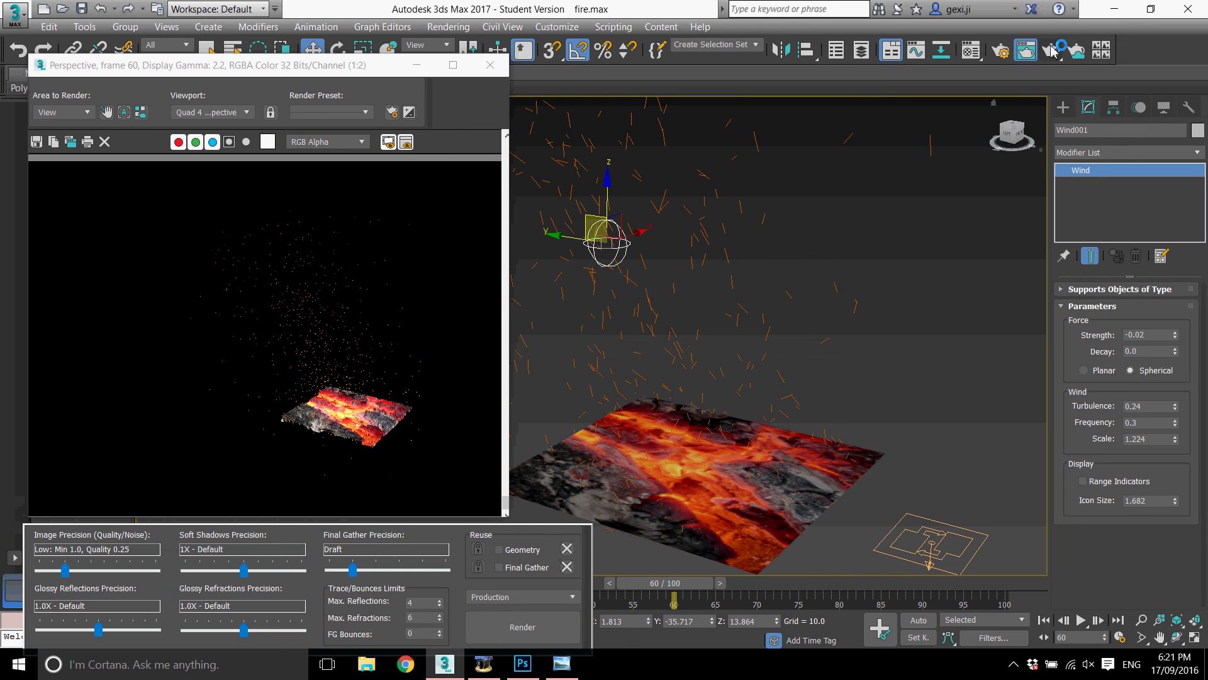
- Maximize the finished frame-60 render and zoom in to inspect the ember terrain and sparks
left_click(565, 633)
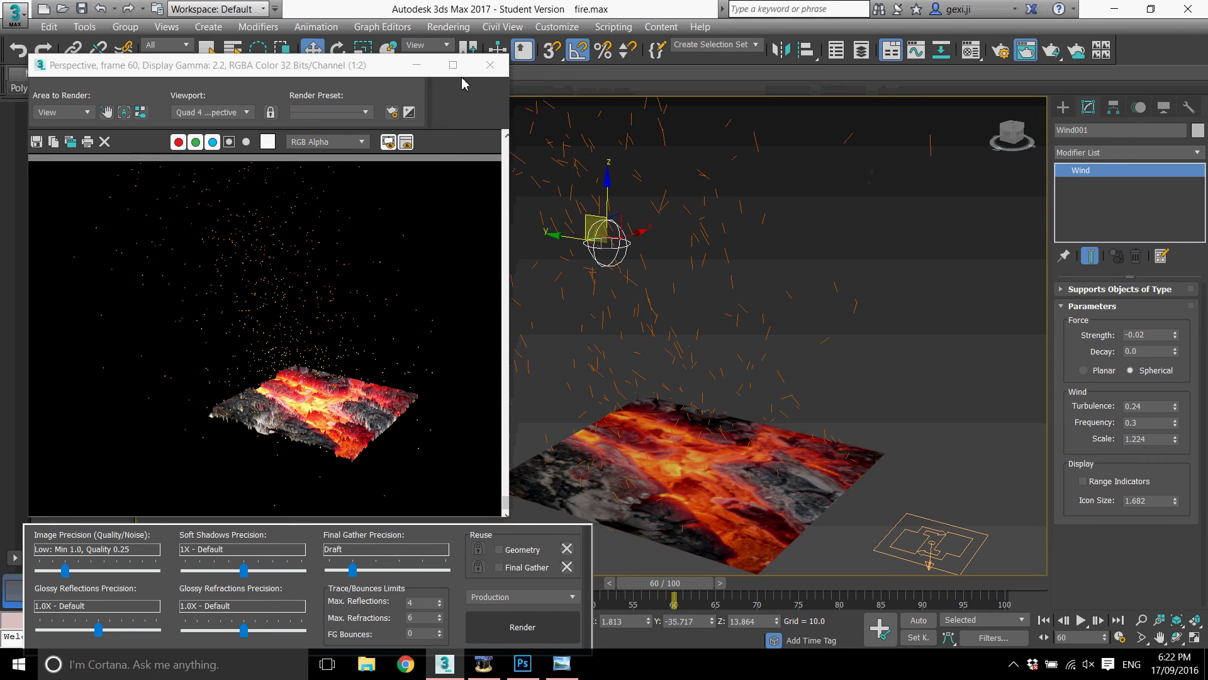
left_click(461, 73)
scroll("up", 3)
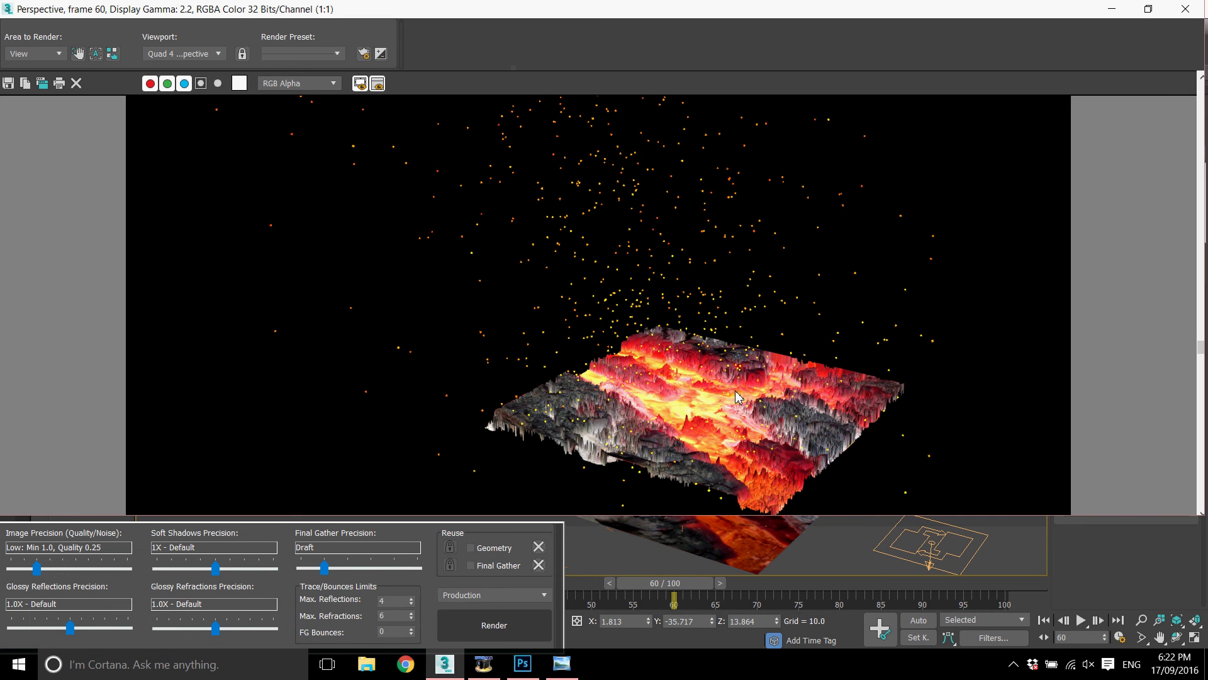
scroll("down", 3)
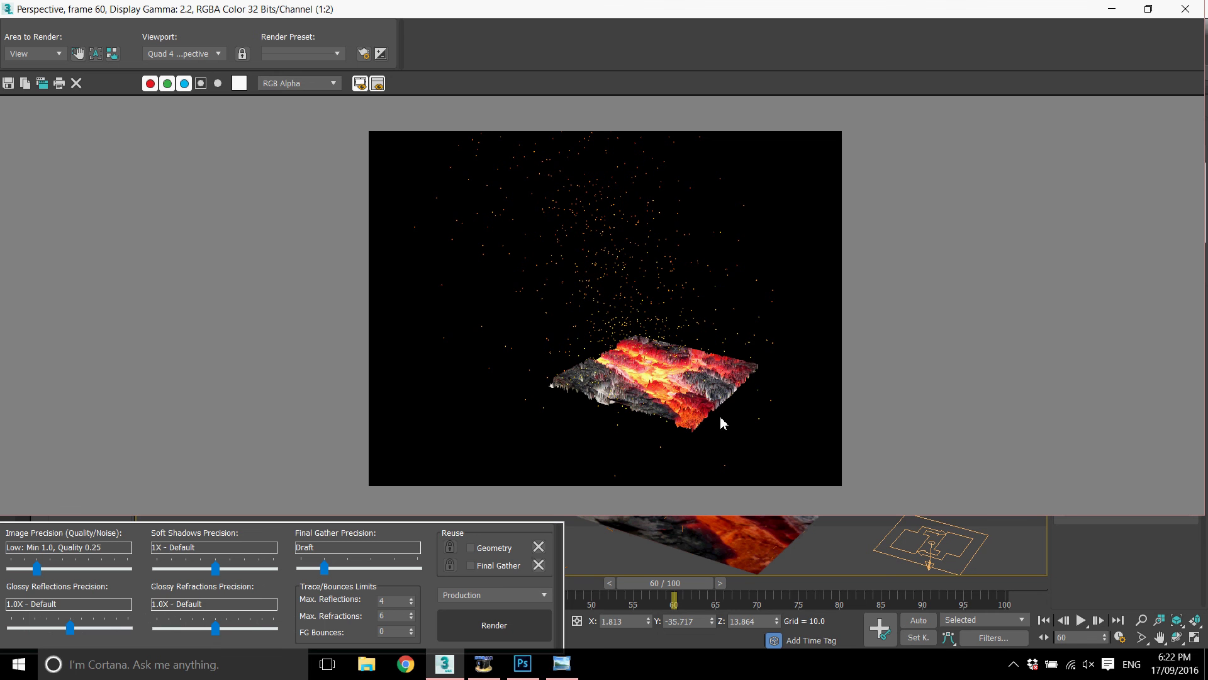
scroll("up", 3)
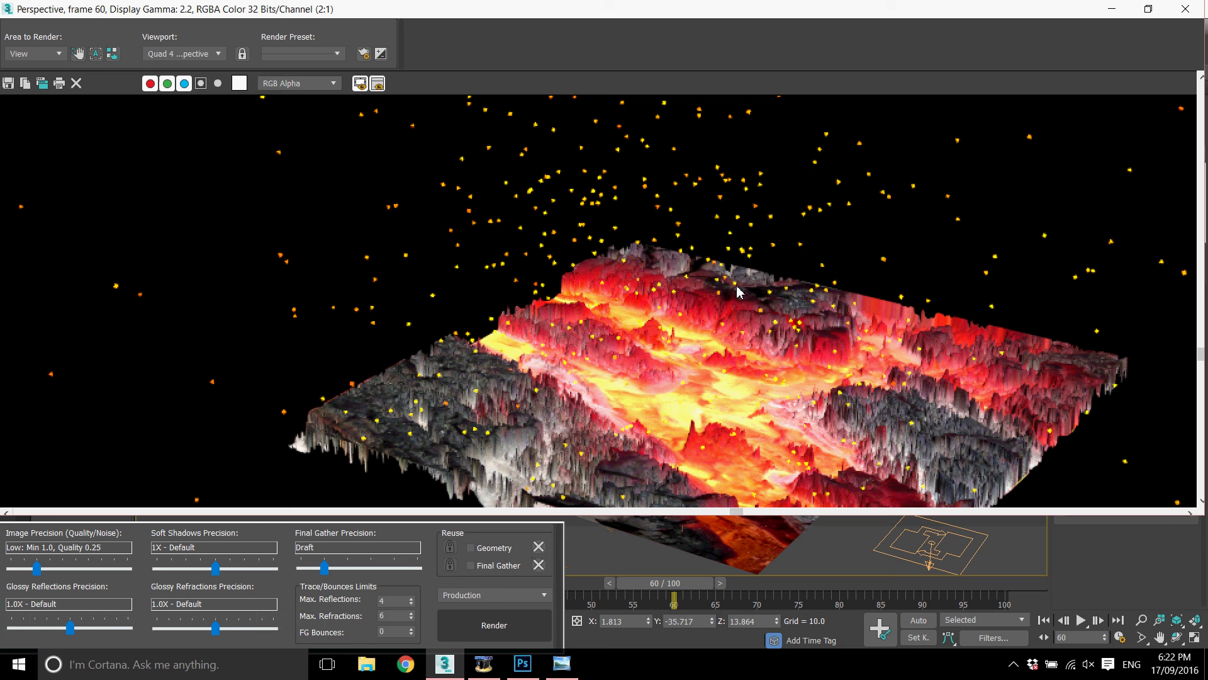
scroll("down", 3)
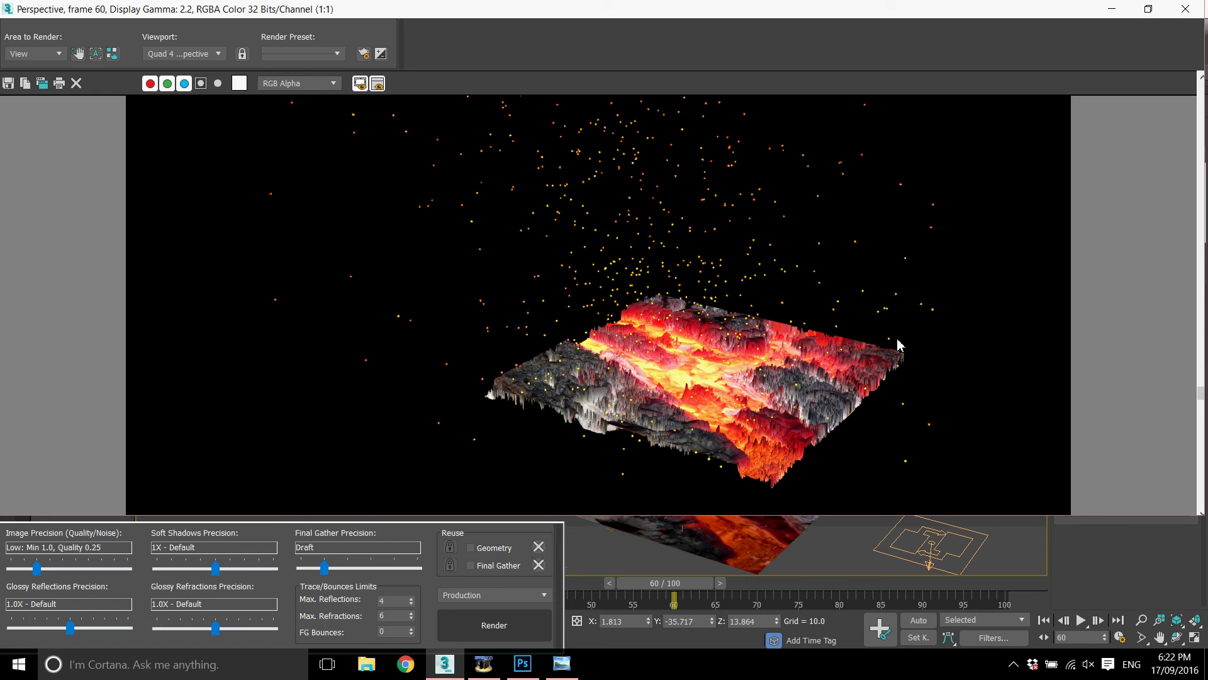